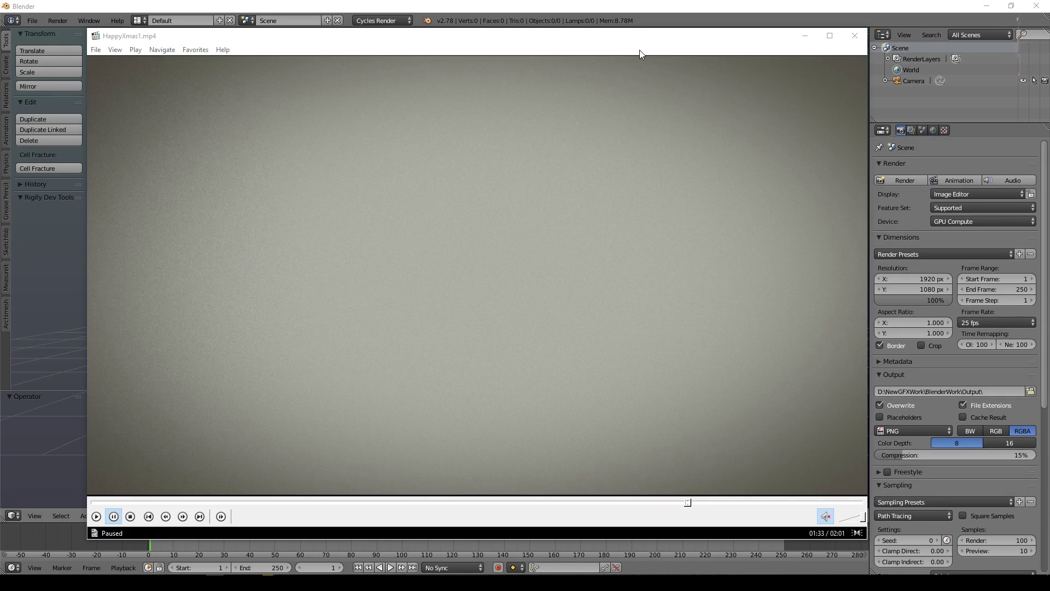
# - Play the finished glitter-text preview video, then close it to return to the scene
pyautogui.click(641, 101)
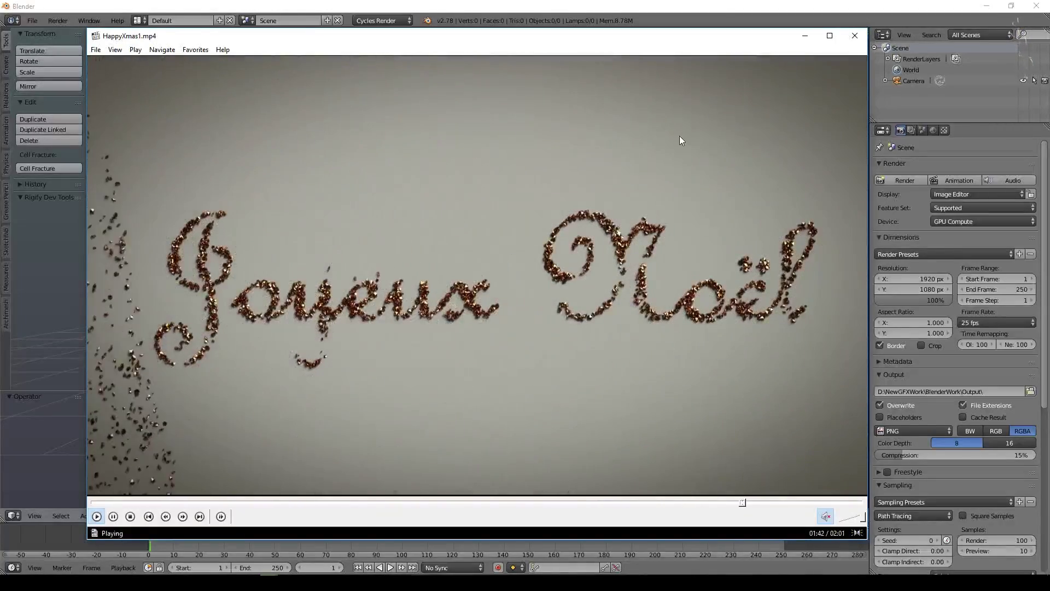
pyautogui.click(682, 139)
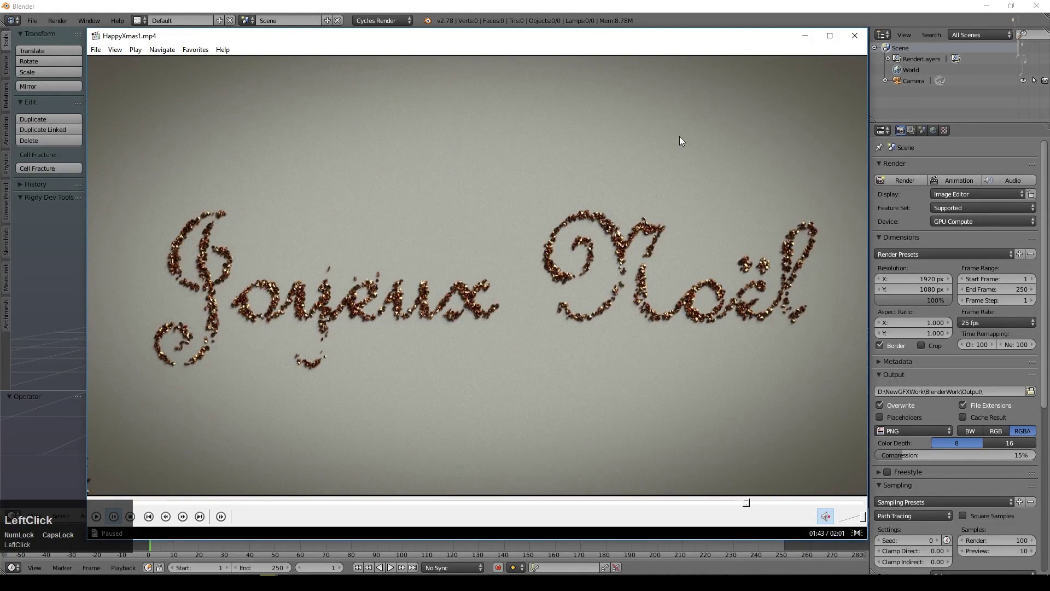
pyautogui.click(866, 31)
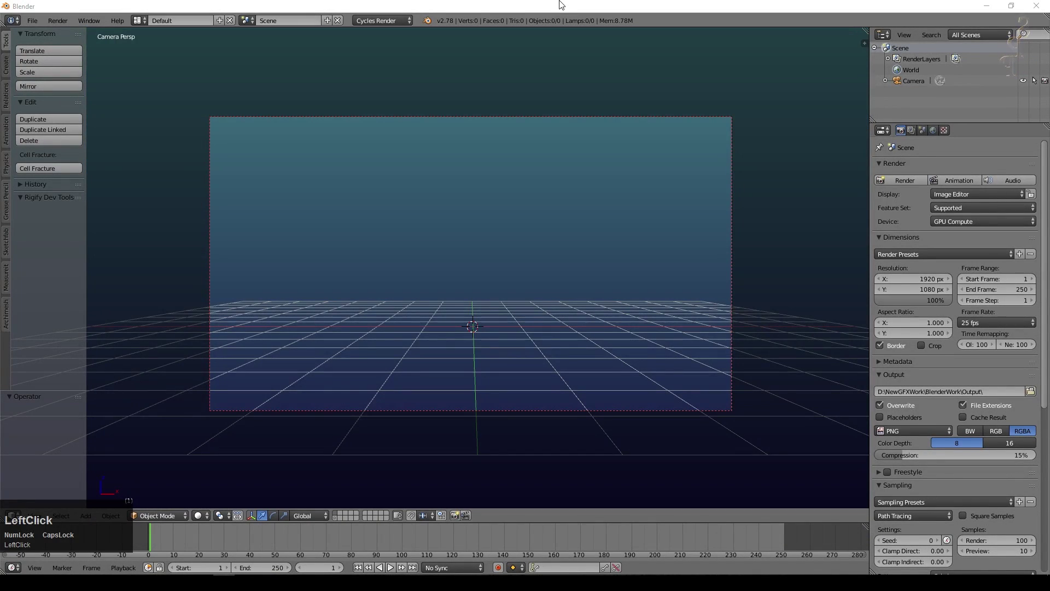
# - Place the 3D cursor and add an Ico Sphere there, showing its empty material settings
pyautogui.click(461, 353)
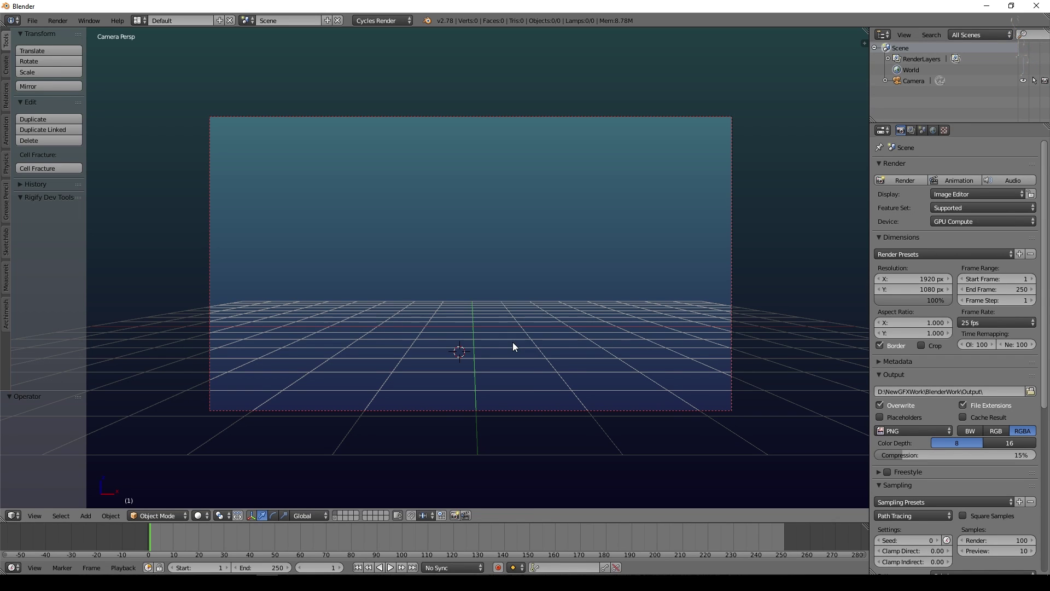
pyautogui.click(514, 344)
pyautogui.press('shift+a')
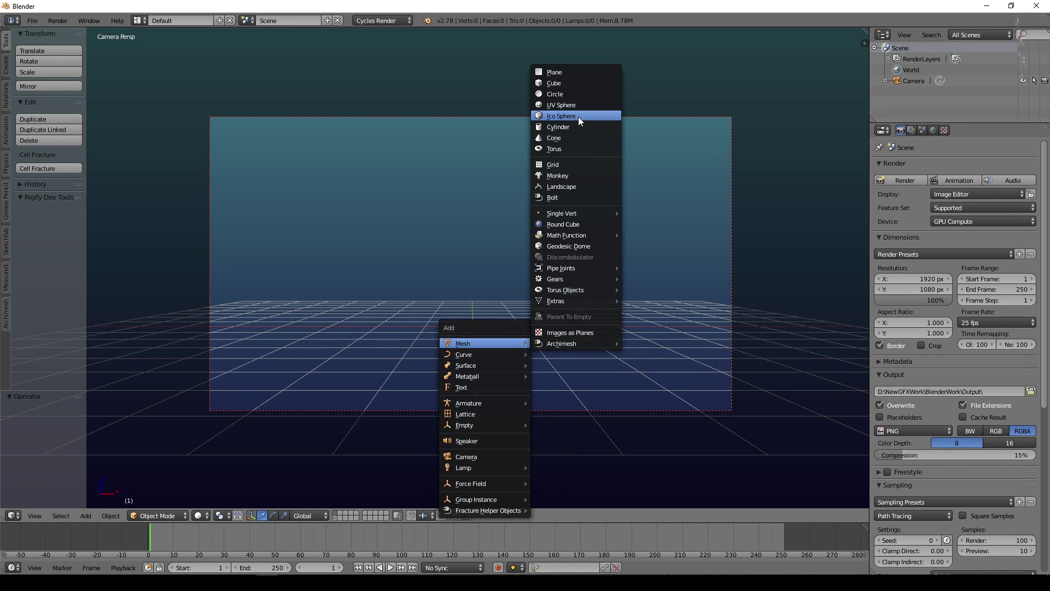
pyautogui.click(579, 118)
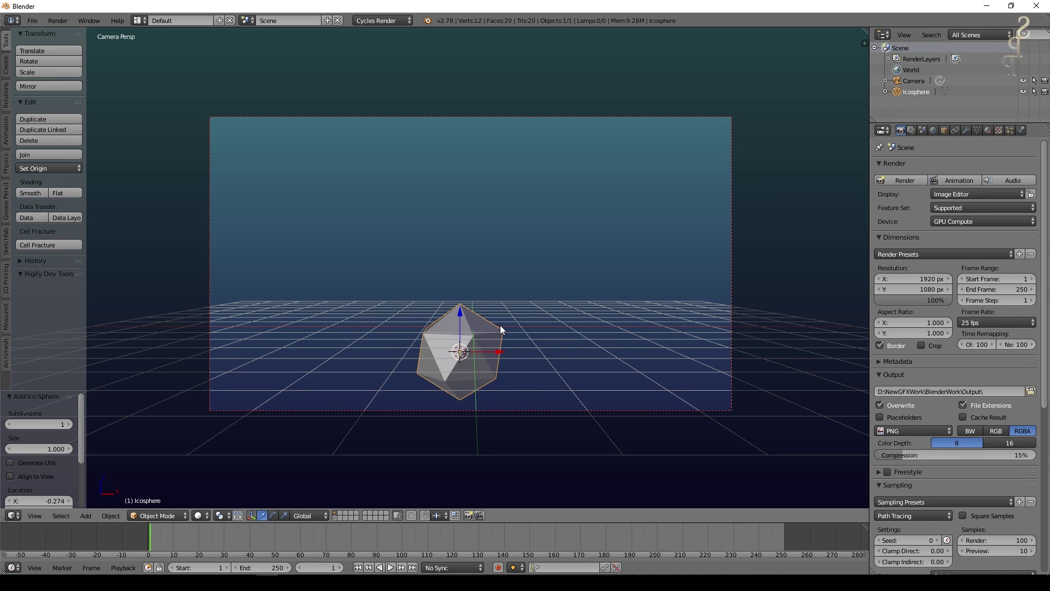
pyautogui.scroll(-3)
pyautogui.click(986, 134)
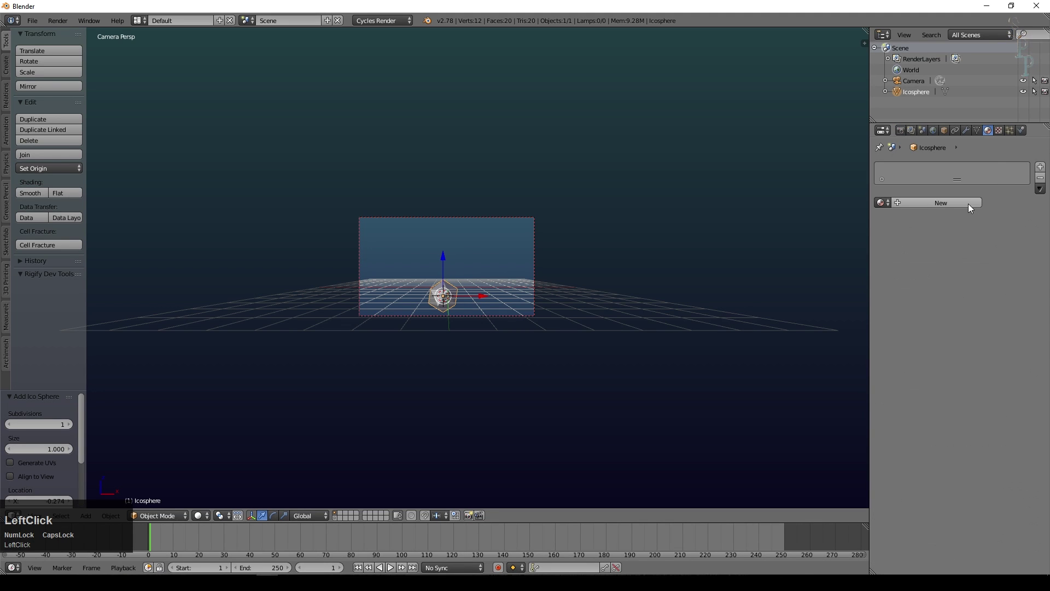
# - Check the world background, add a Sun lamp and give it a pale warm yellow colour
pyautogui.click(1040, 250)
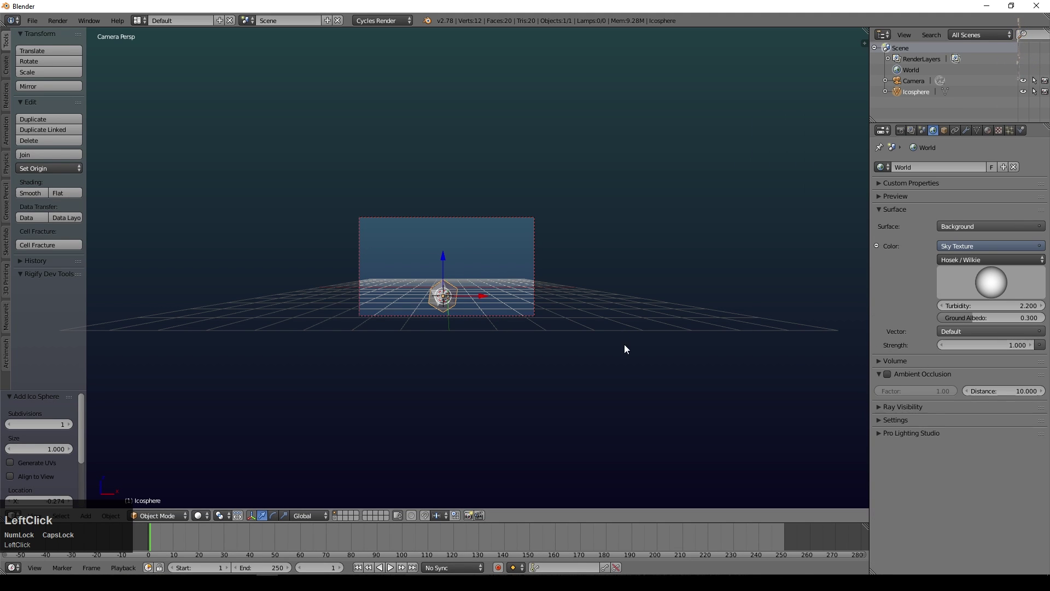
pyautogui.scroll(3)
pyautogui.press('shift+a')
pyautogui.click(651, 521)
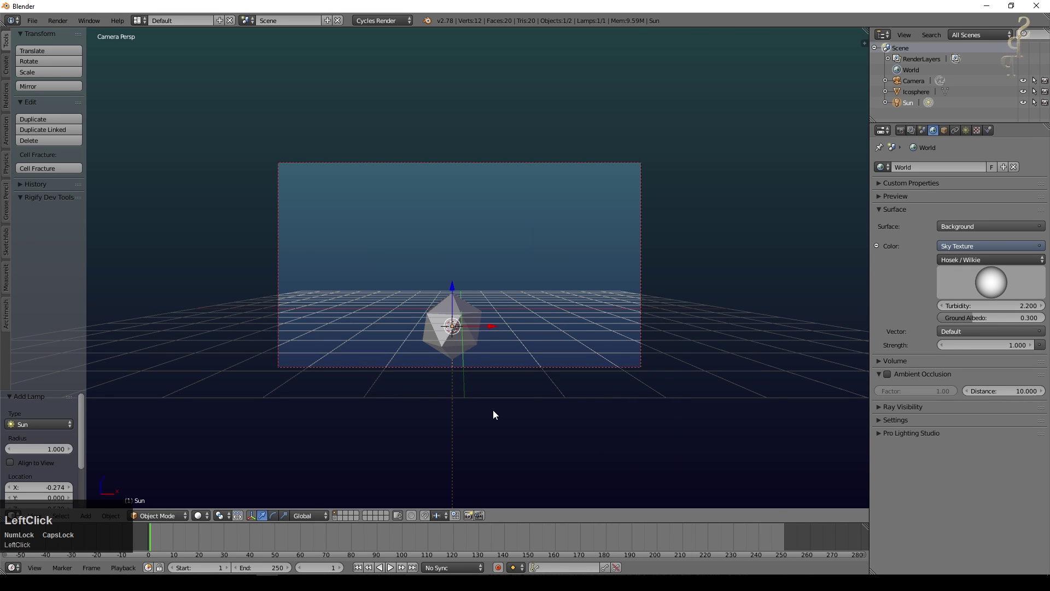
pyautogui.scroll(3)
pyautogui.scroll(-3)
pyautogui.press('g')
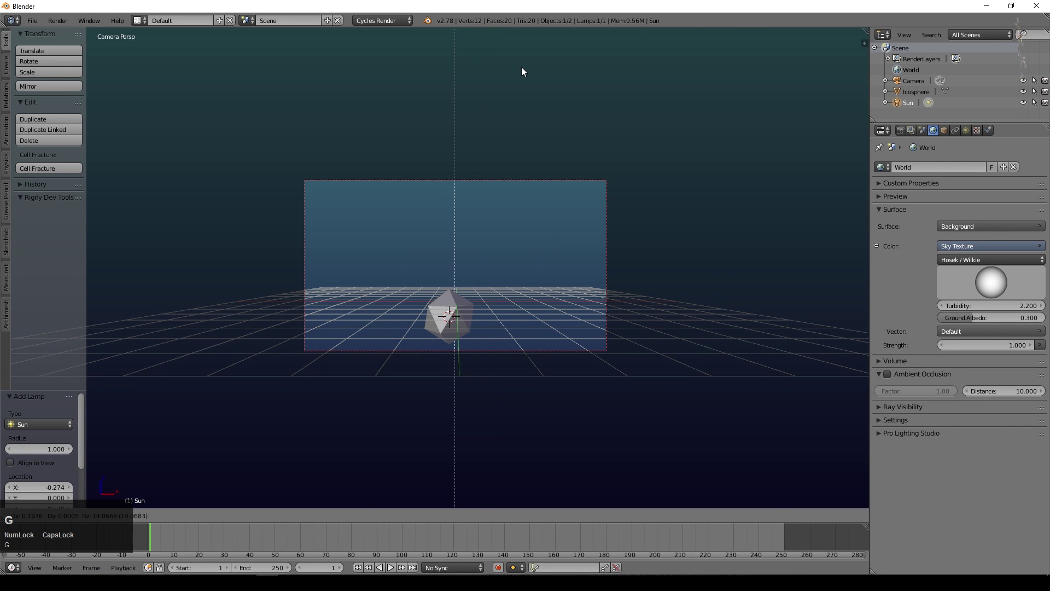
pyautogui.click(524, 69)
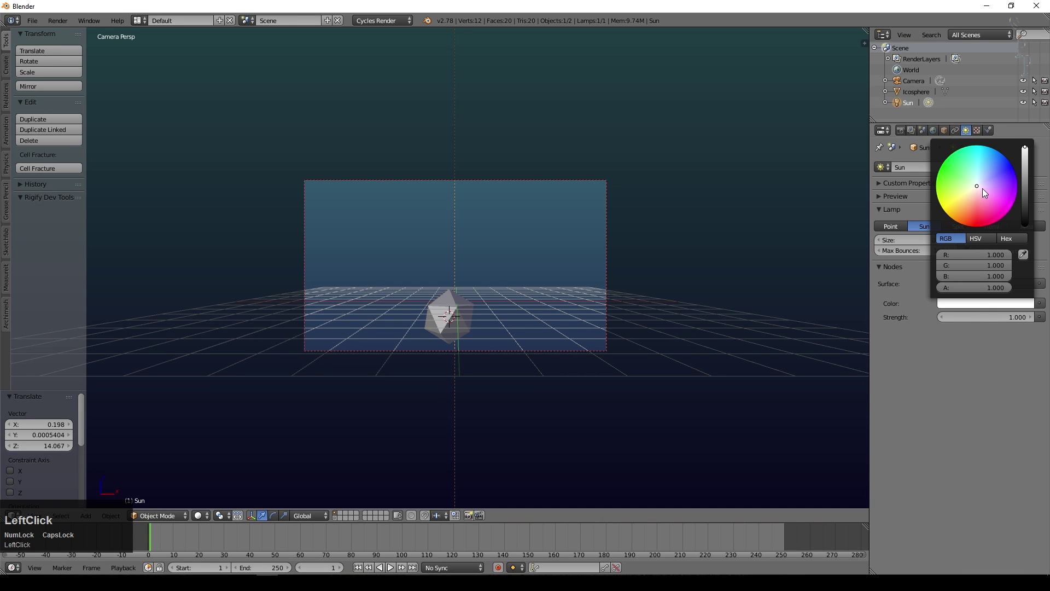
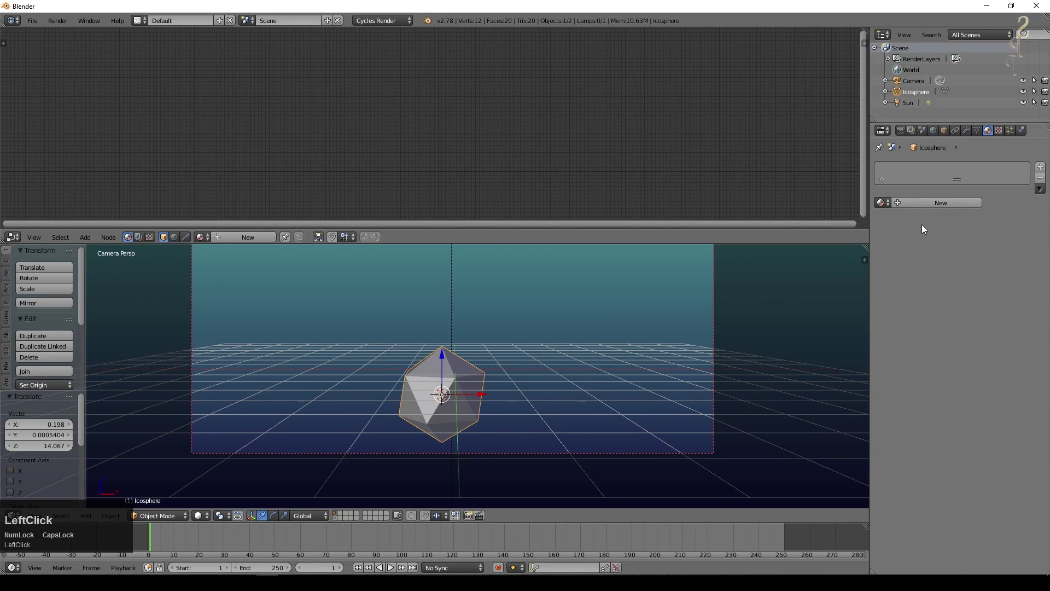
# - Create a new icosphere material using a Glossy BSDF surface and switch the viewport to Rendered
pyautogui.click(940, 209)
pyautogui.scroll(3)
pyautogui.press('Delete')
pyautogui.click(87, 246)
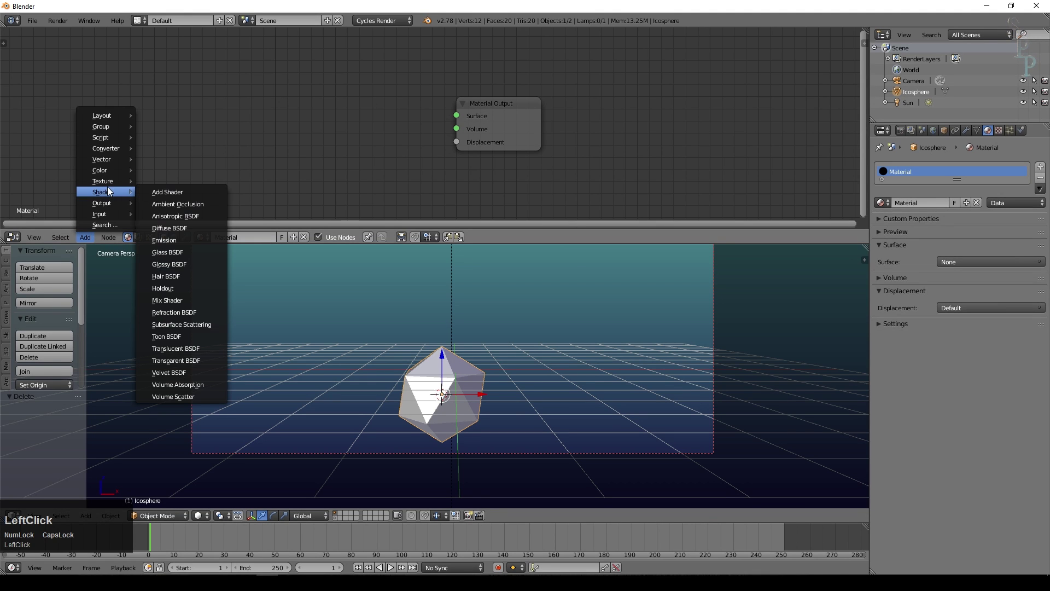
pyautogui.click(177, 260)
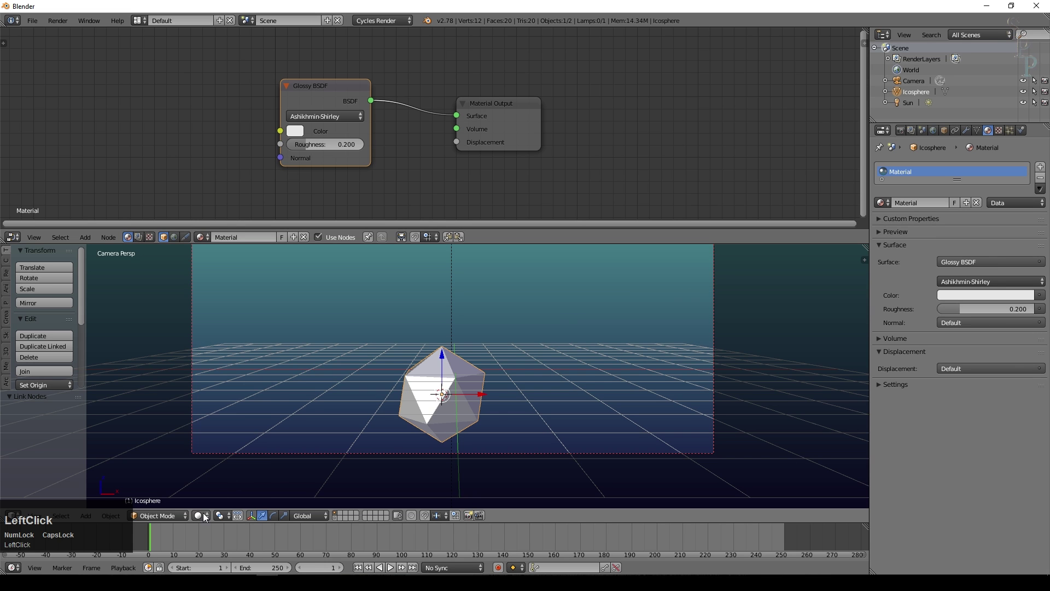
pyautogui.middleClick(533, 400)
pyautogui.middleClick(487, 405)
pyautogui.scroll(3)
pyautogui.press('KP_Enter')
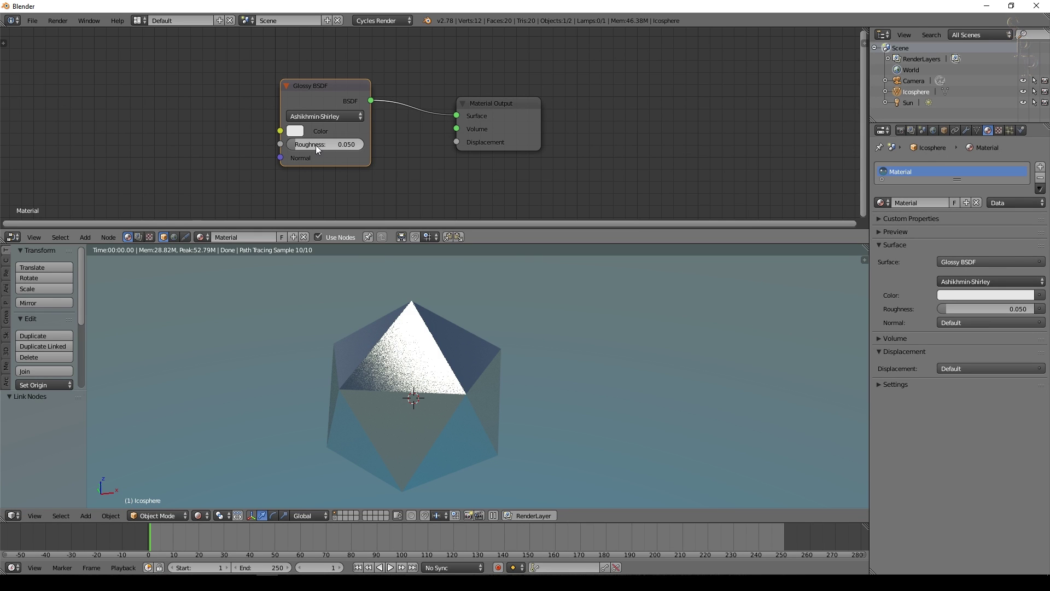
# - Make the glossy shader orange with roughness 0.025
pyautogui.press('Caps_Lock')
pyautogui.click(290, 135)
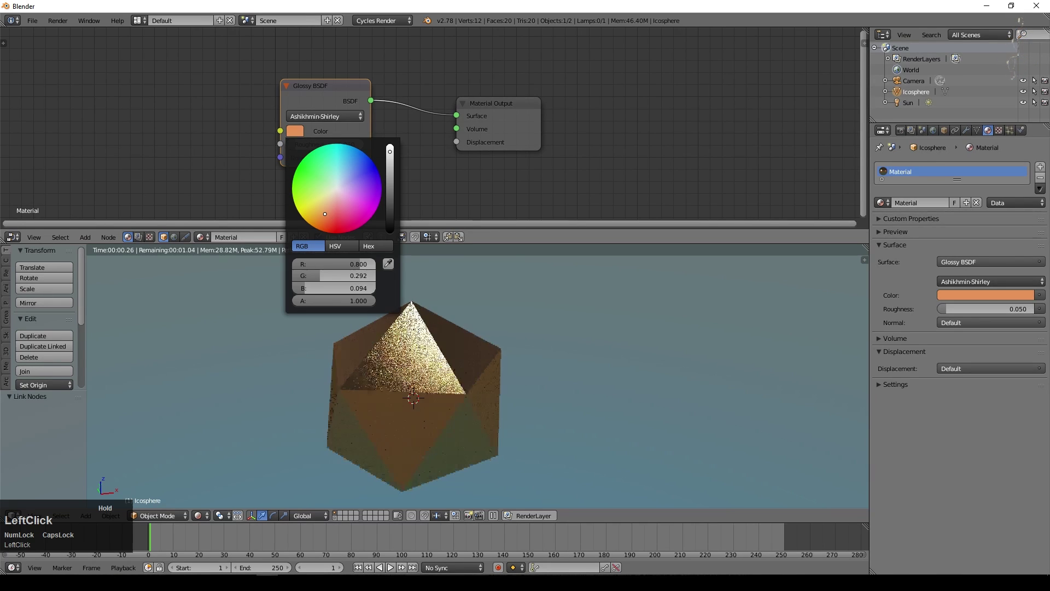
pyautogui.scroll(-3)
pyautogui.middleClick(440, 167)
pyautogui.click(371, 172)
pyautogui.press('KP_Decimal')
pyautogui.press('KP_0')
pyautogui.press('KP_2')
pyautogui.press('KP_5')
# - Add a ColorRamp with red stops and feed its colour into the glossy colour
pyautogui.press('KP_Enter')
pyautogui.click(514, 128)
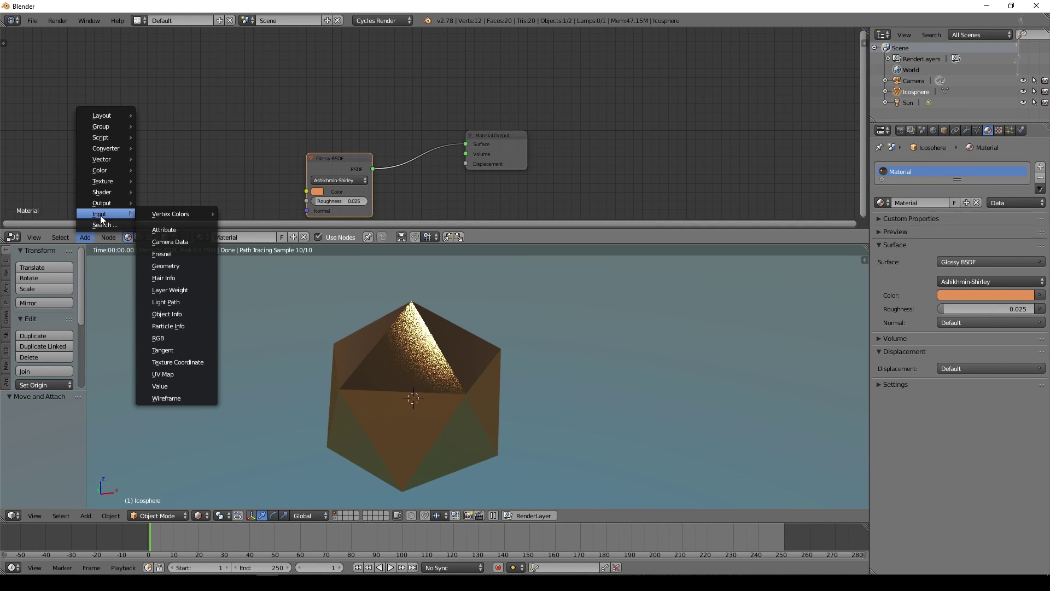
pyautogui.click(158, 160)
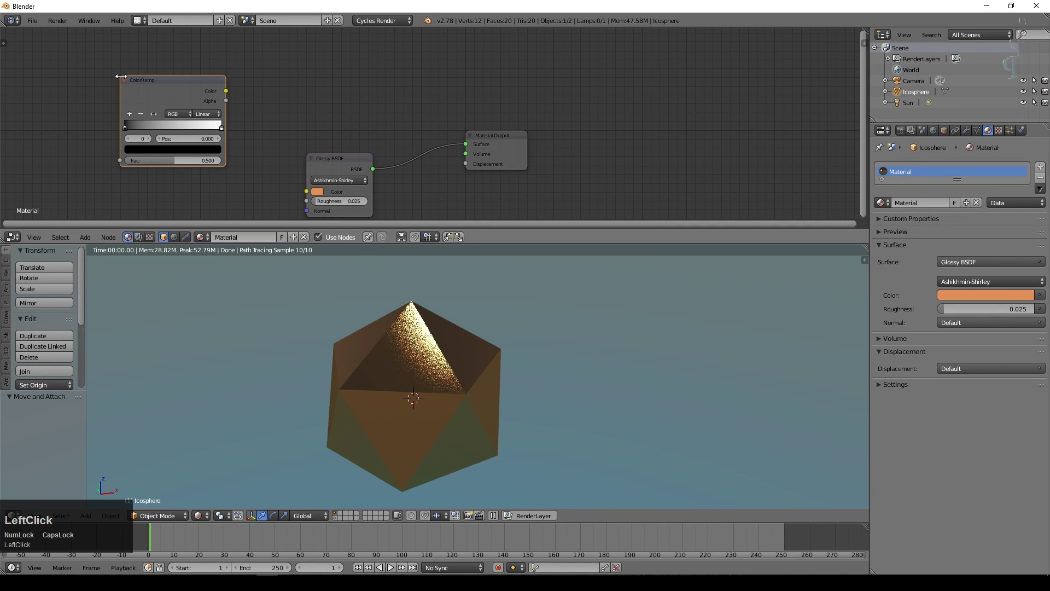
pyautogui.click(321, 200)
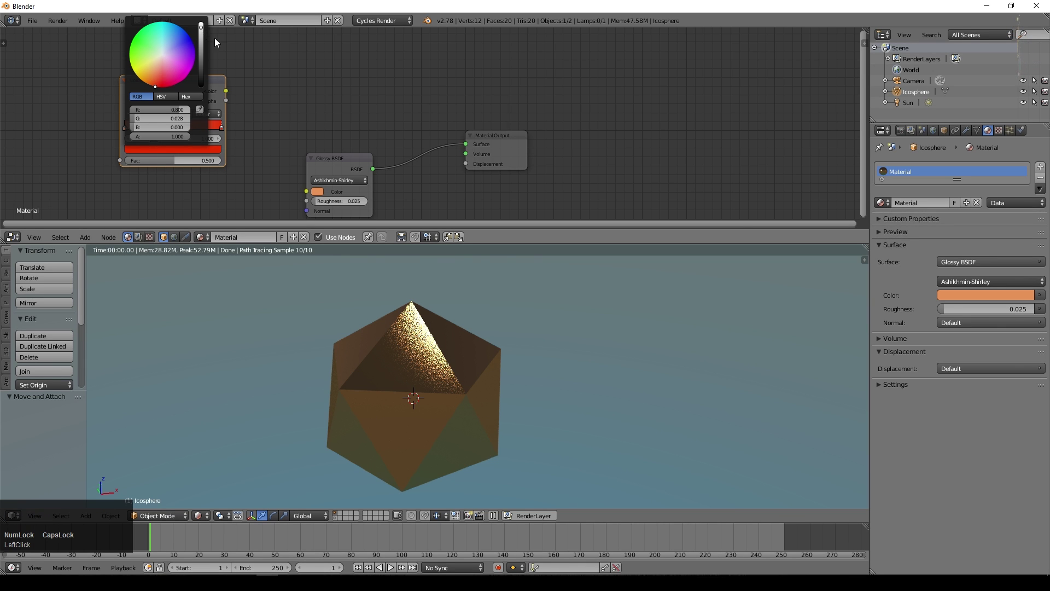
pyautogui.press('Caps_Lock')
pyautogui.click(212, 117)
pyautogui.scroll(3)
pyautogui.click(336, 163)
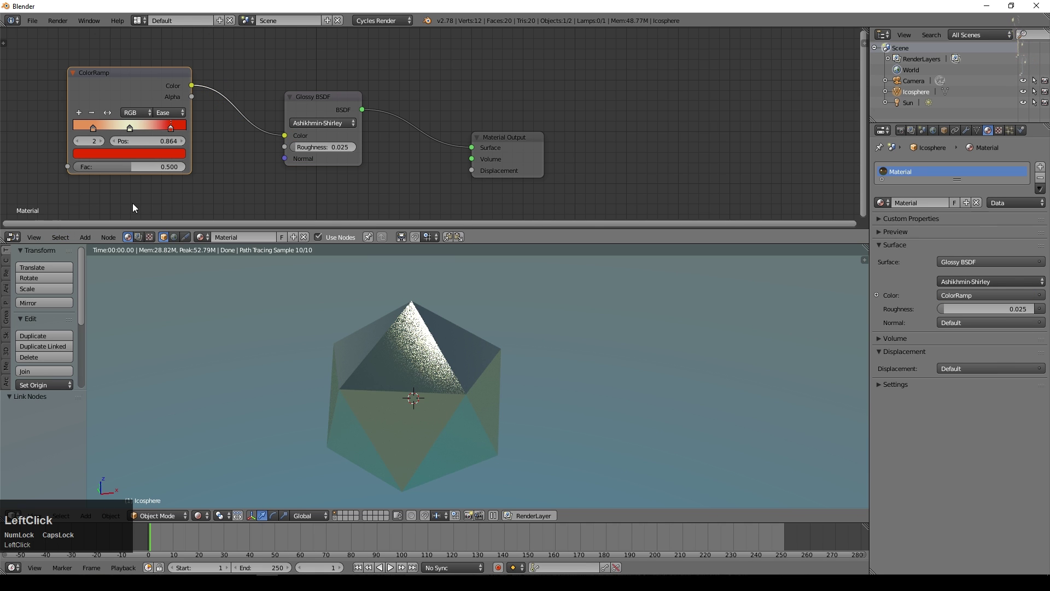
# - Add a Layer Weight node driving the ramp factor from Facing, with blend 0.3
pyautogui.middleClick(105, 230)
pyautogui.click(92, 241)
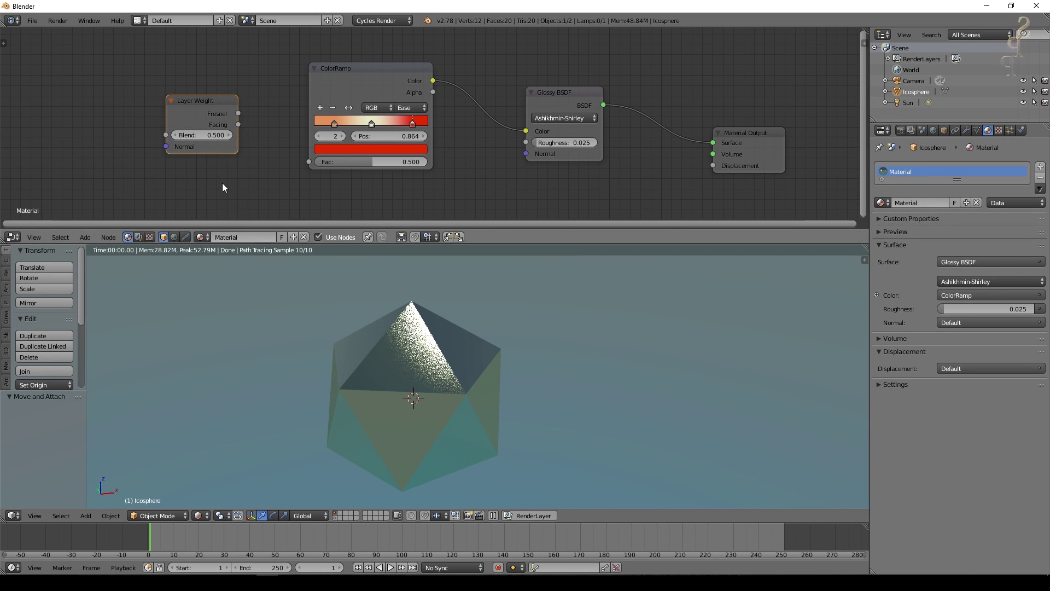
pyautogui.click(247, 122)
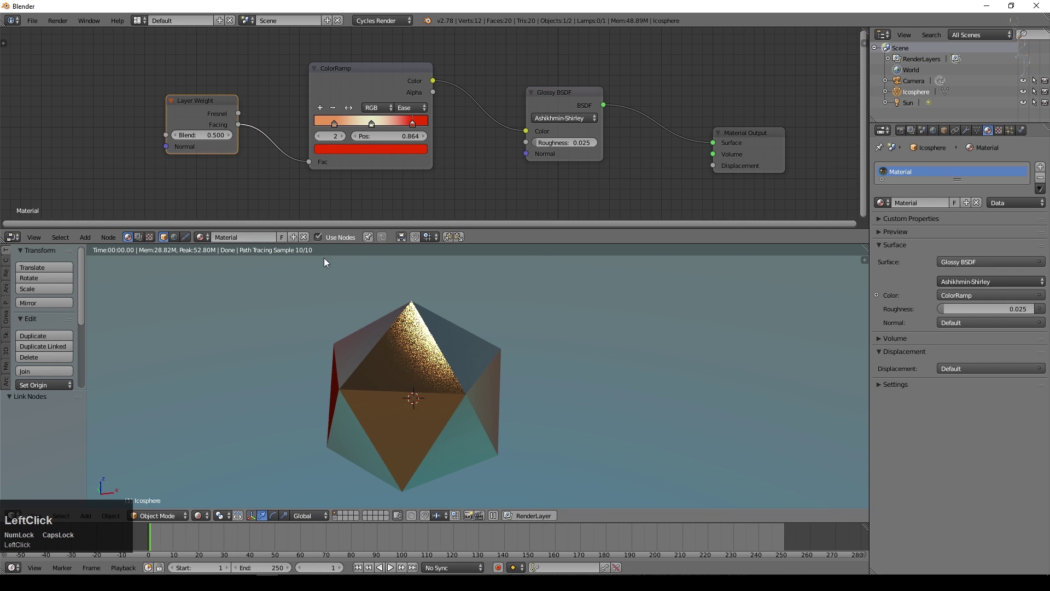
pyautogui.middleClick(549, 328)
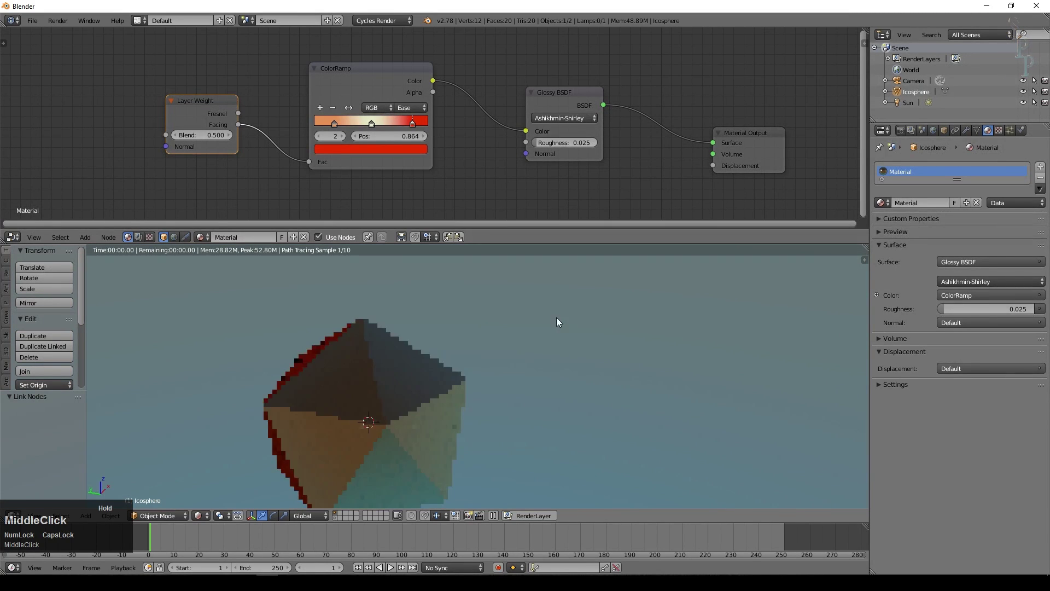
pyautogui.click(418, 126)
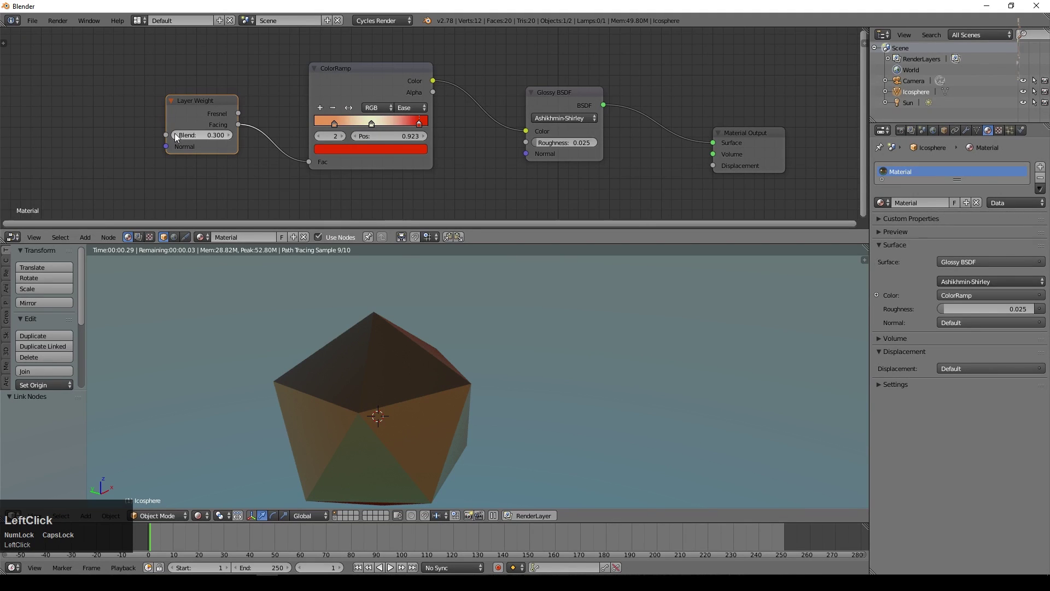
pyautogui.middleClick(446, 337)
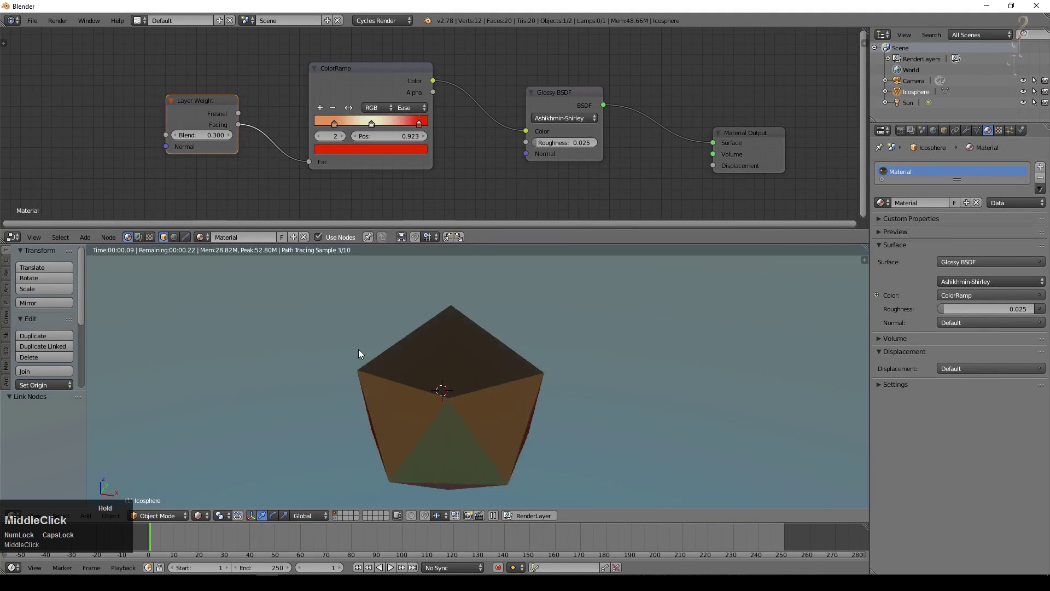
pyautogui.scroll(-3)
# - Tilt the sun lamp about -24° around the X axis
pyautogui.rightClick(446, 289)
pyautogui.scroll(-3)
pyautogui.scroll(3)
pyautogui.scroll(-3)
pyautogui.press('r')
pyautogui.press('x')
pyautogui.click(726, 387)
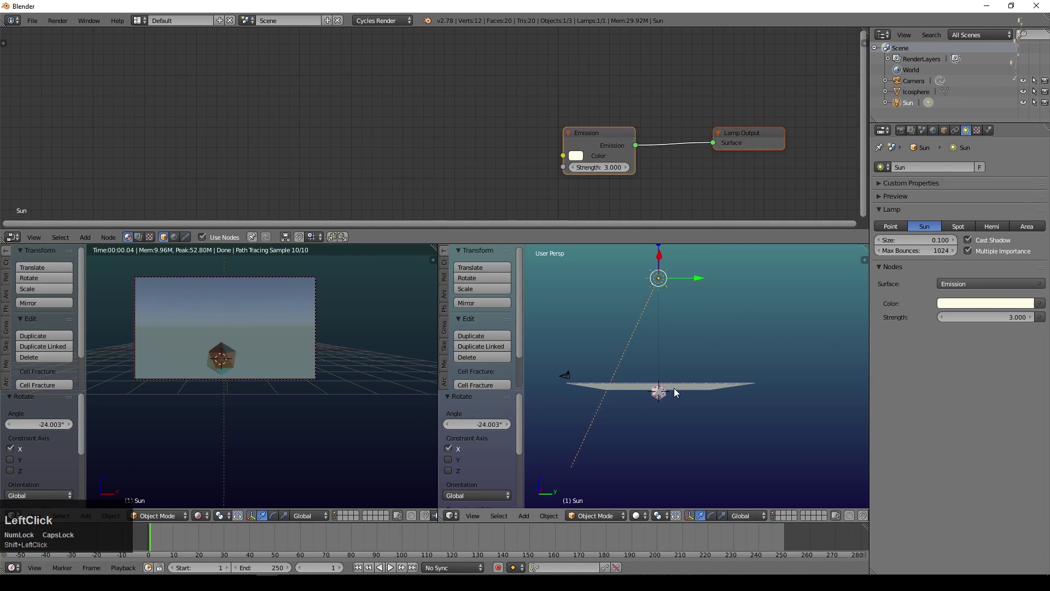
pyautogui.click(990, 244)
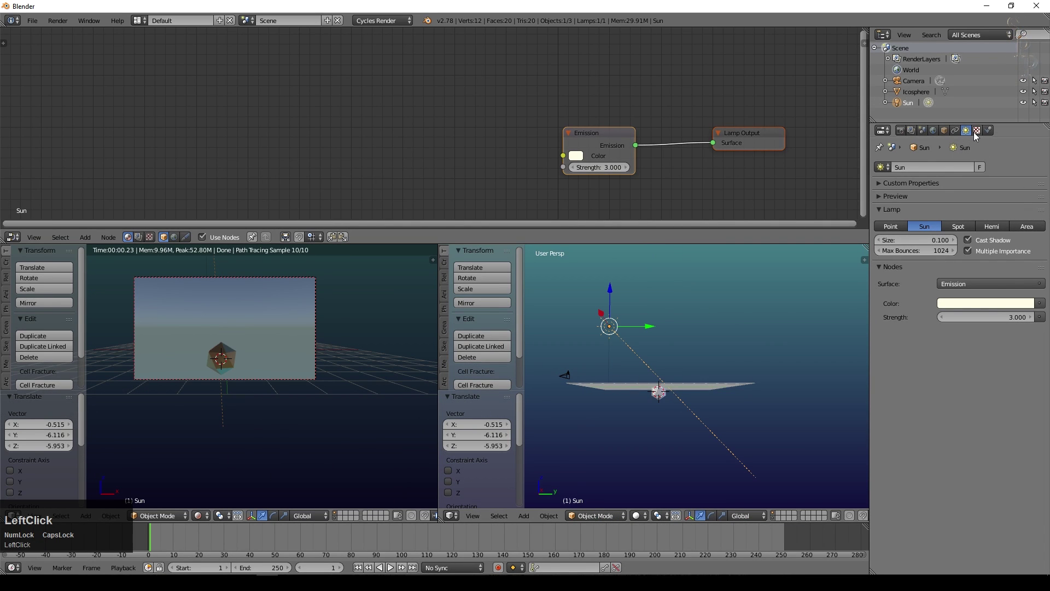
# - Duplicate the lamp at strength 38.6, move it high above the grid and show the rendered view
pyautogui.click(895, 228)
pyautogui.press('shift+d')
pyautogui.click(619, 388)
pyautogui.middleClick(582, 415)
pyautogui.press('shift+d')
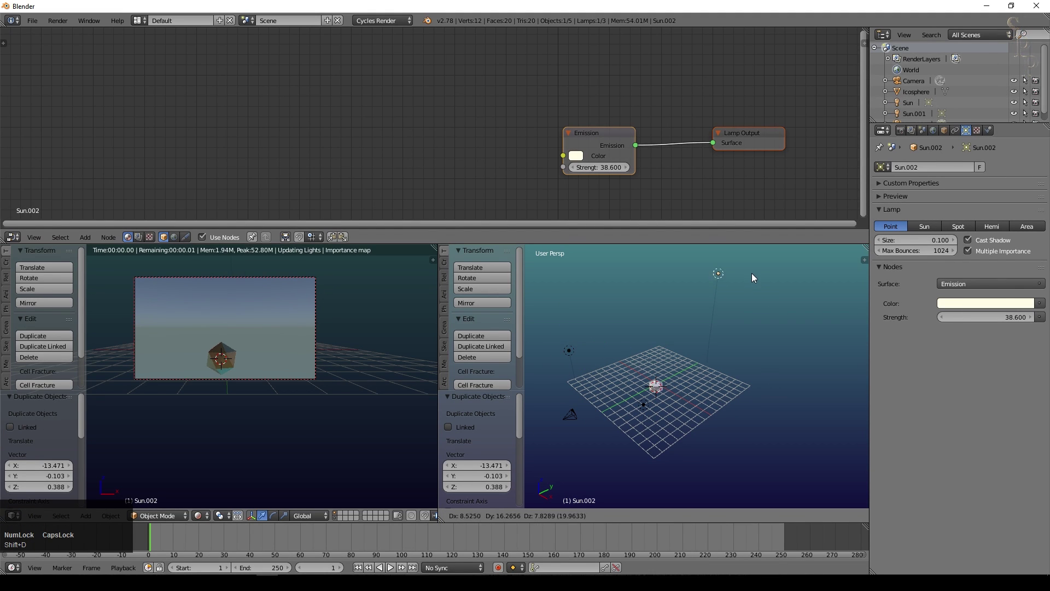
pyautogui.click(752, 270)
pyautogui.middleClick(436, 386)
pyautogui.middleClick(371, 388)
pyautogui.scroll(3)
pyautogui.middleClick(282, 419)
pyautogui.scroll(-3)
pyautogui.moveTo(224, 454); pyautogui.dragTo(161, 469)
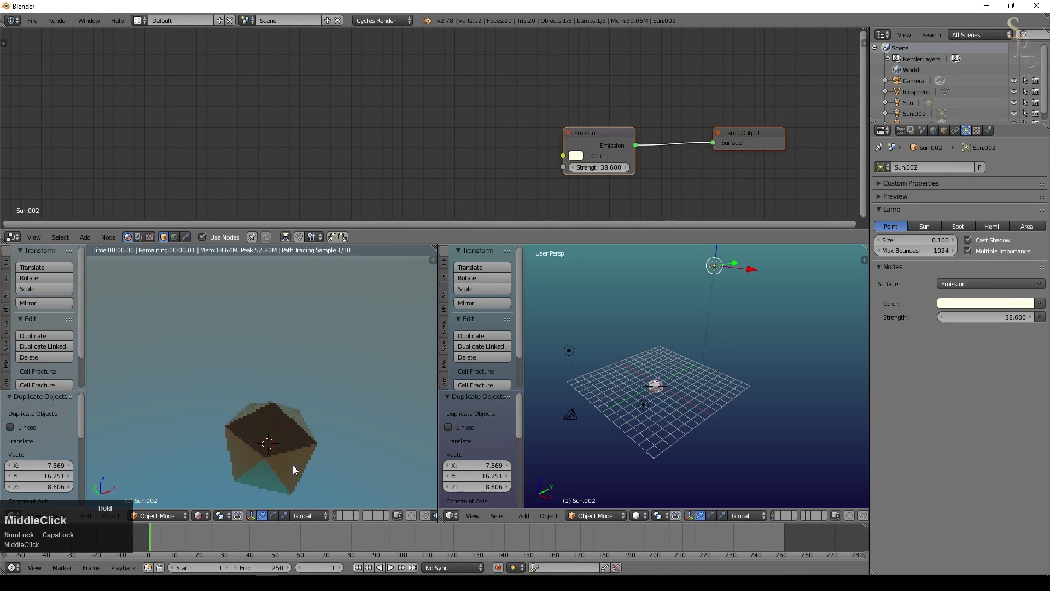
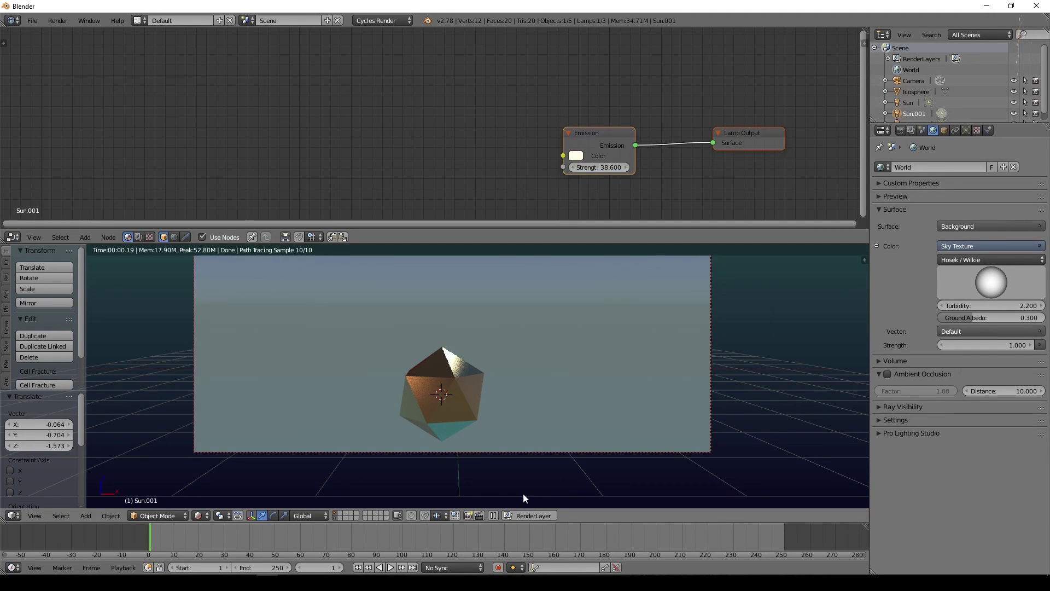
pyautogui.click(473, 500)
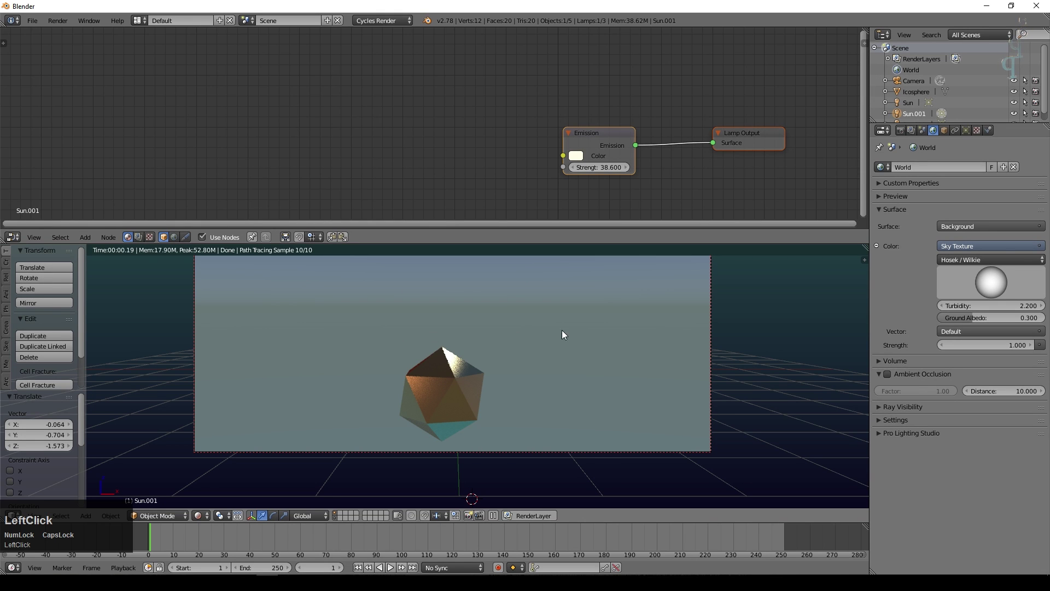
# - Rename the icosphere object to Particle
pyautogui.rightClick(439, 399)
pyautogui.click(945, 128)
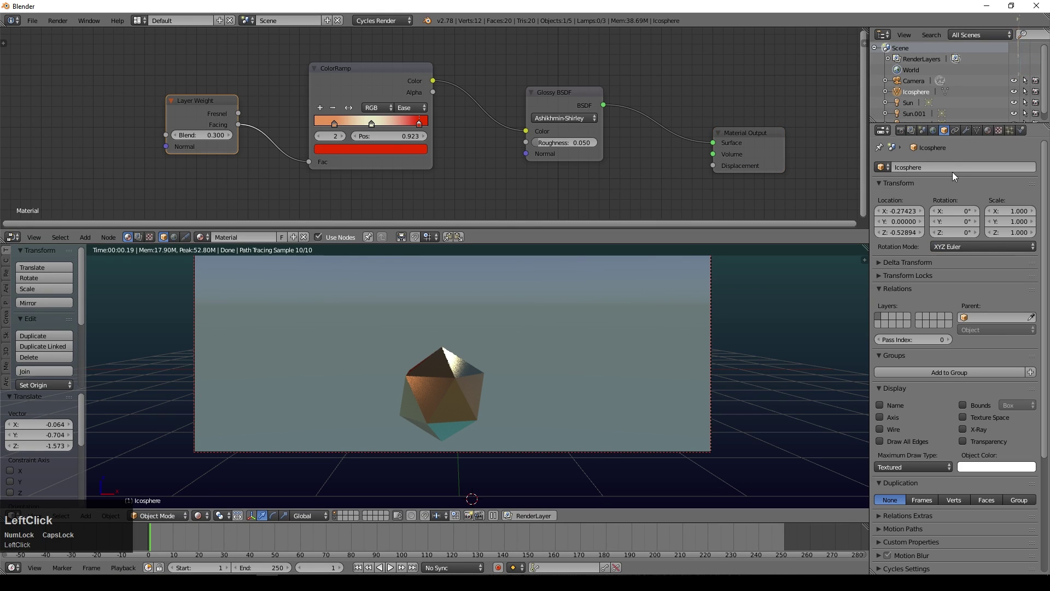
pyautogui.press('Return')
pyautogui.rightClick(441, 400)
pyautogui.scroll(-3)
pyautogui.press('g')
pyautogui.click(47, 476)
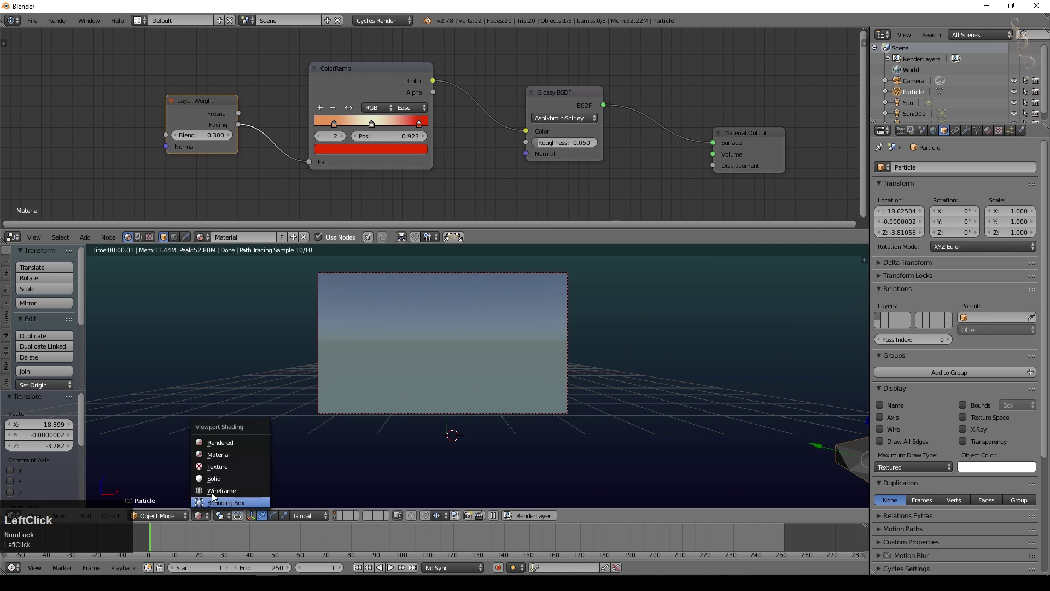
# - Add a ground plane, scale it up large and apply the scale
pyautogui.press('shift+a')
pyautogui.click(482, 258)
pyautogui.press('g')
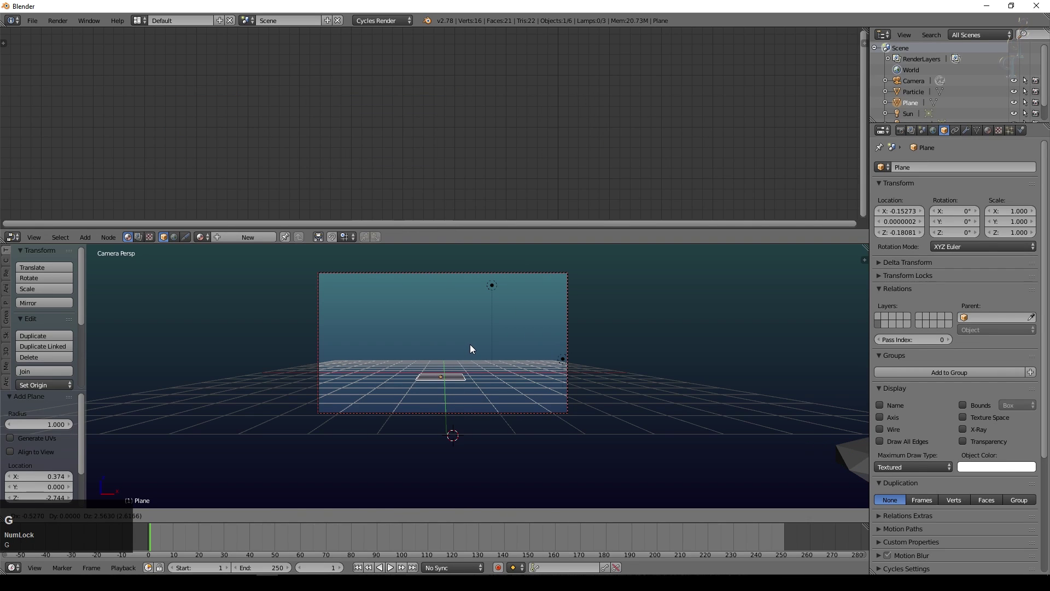
pyautogui.click(475, 352)
pyautogui.press('s')
pyautogui.click(584, 373)
pyautogui.press('ctrl+a')
pyautogui.click(548, 360)
pyautogui.middleClick(548, 358)
pyautogui.click(200, 514)
pyautogui.middleClick(655, 326)
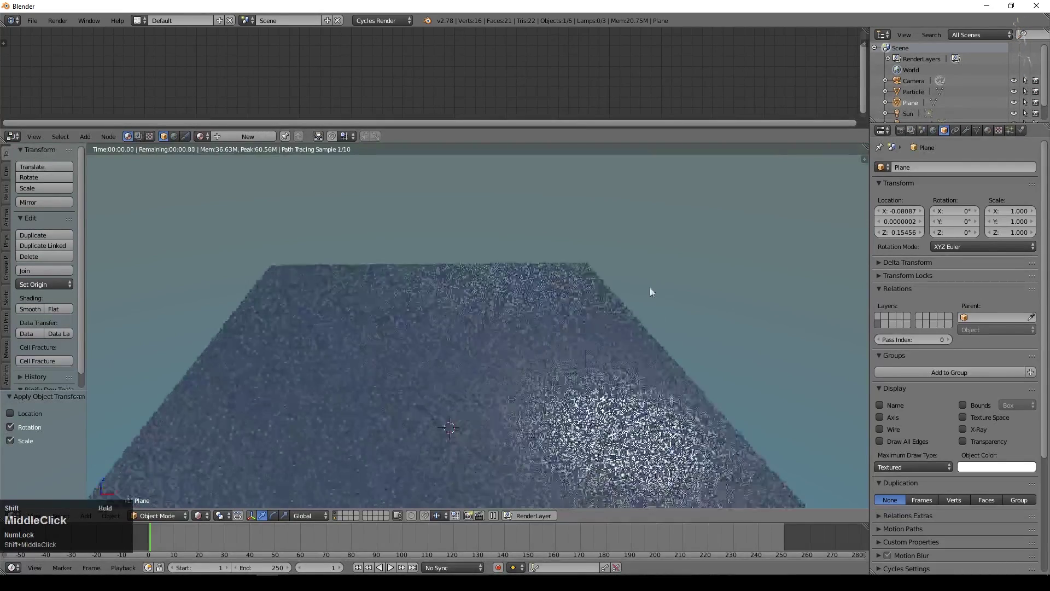
# - Give the plane a new material mixing Diffuse with Glossy BSDF at Fac 0.02
pyautogui.click(995, 132)
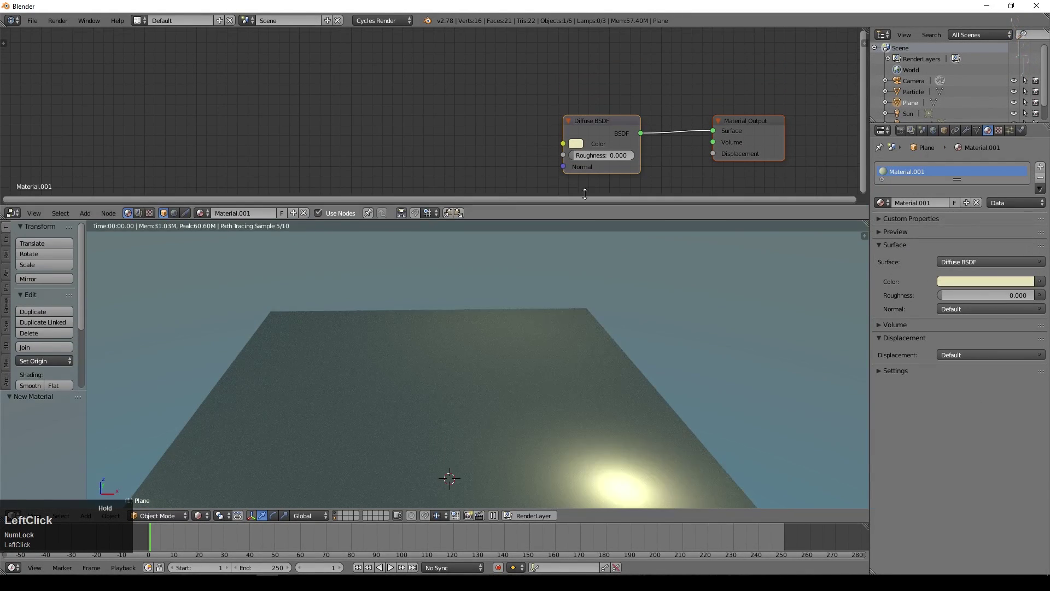
pyautogui.click(122, 151)
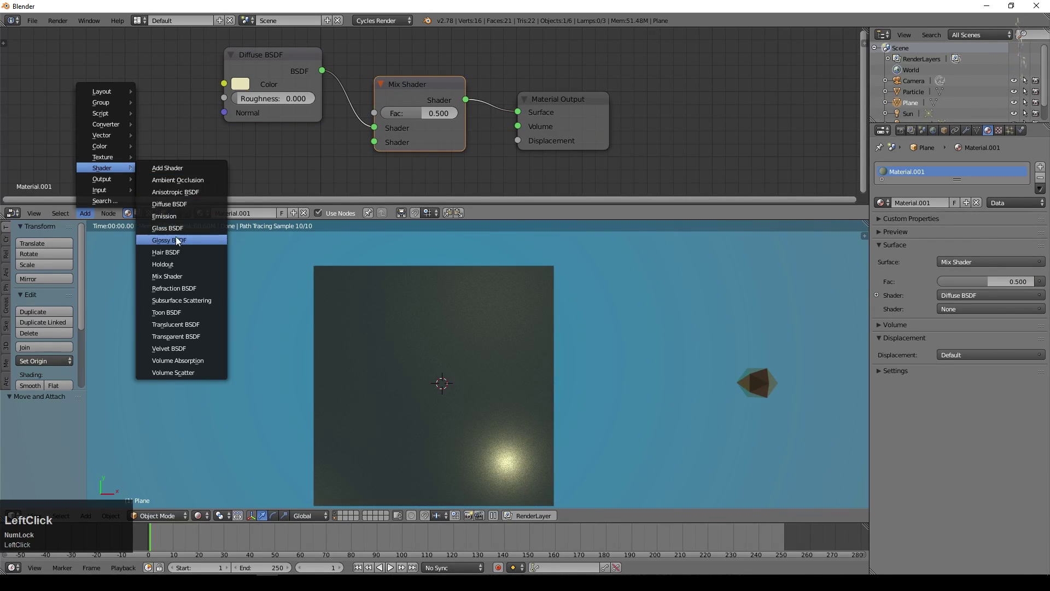
pyautogui.scroll(-3)
pyautogui.click(302, 169)
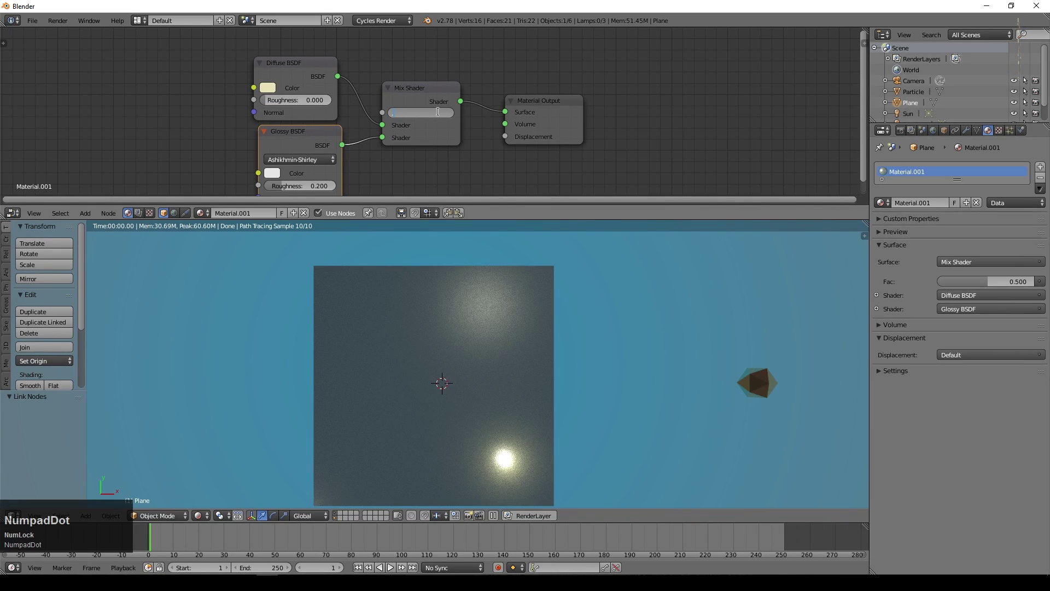
pyautogui.press('KP_0')
pyautogui.press('KP_2')
pyautogui.press('KP_Enter')
# - Add Math and Noise Texture nodes to the plane material
pyautogui.scroll(-3)
pyautogui.click(87, 215)
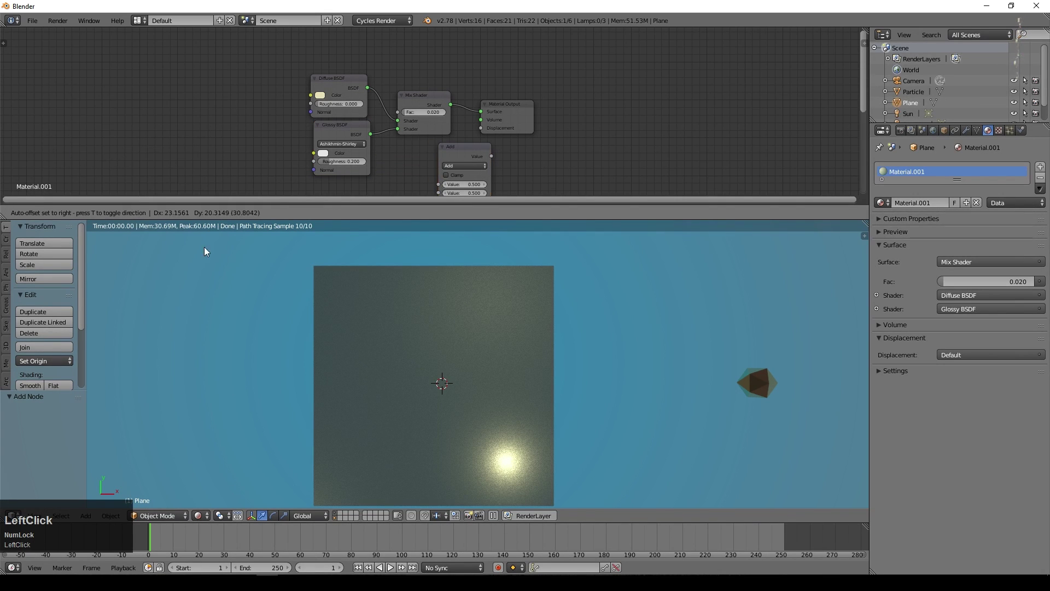
pyautogui.click(379, 167)
pyautogui.middleClick(206, 516)
pyautogui.click(205, 517)
# - Sphere-project the plane's UVs in Edit Mode and return to the rendered preview
pyautogui.press('Tab')
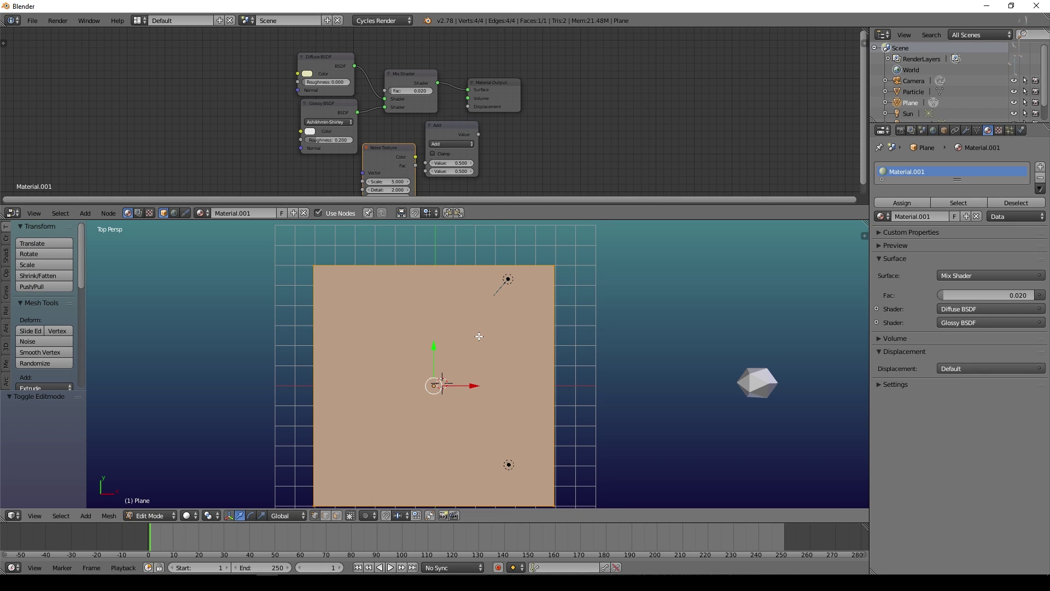
pyautogui.press('u')
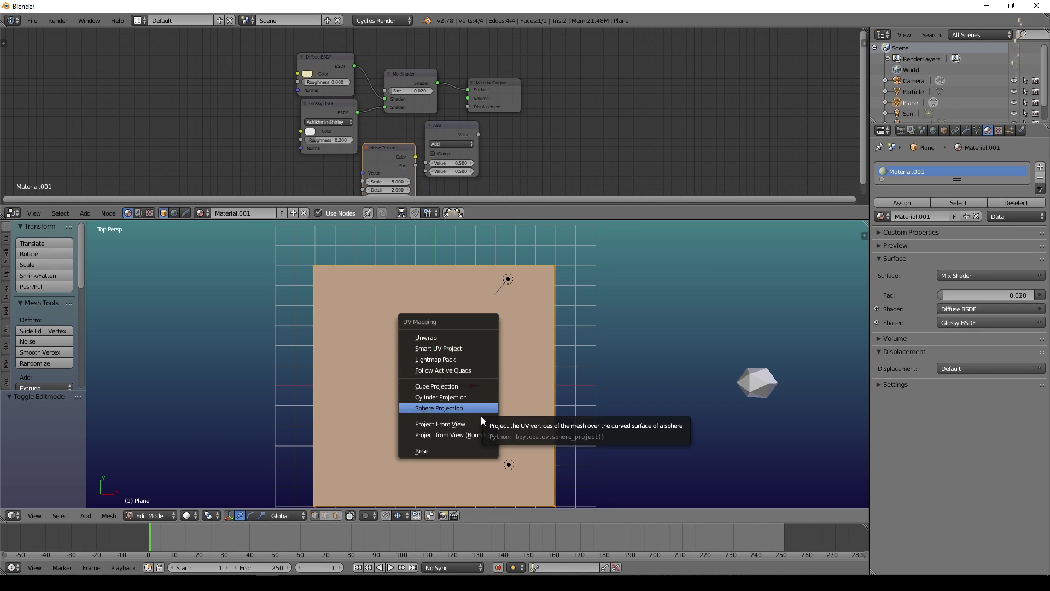
pyautogui.click(479, 426)
pyautogui.press('Tab')
pyautogui.click(198, 518)
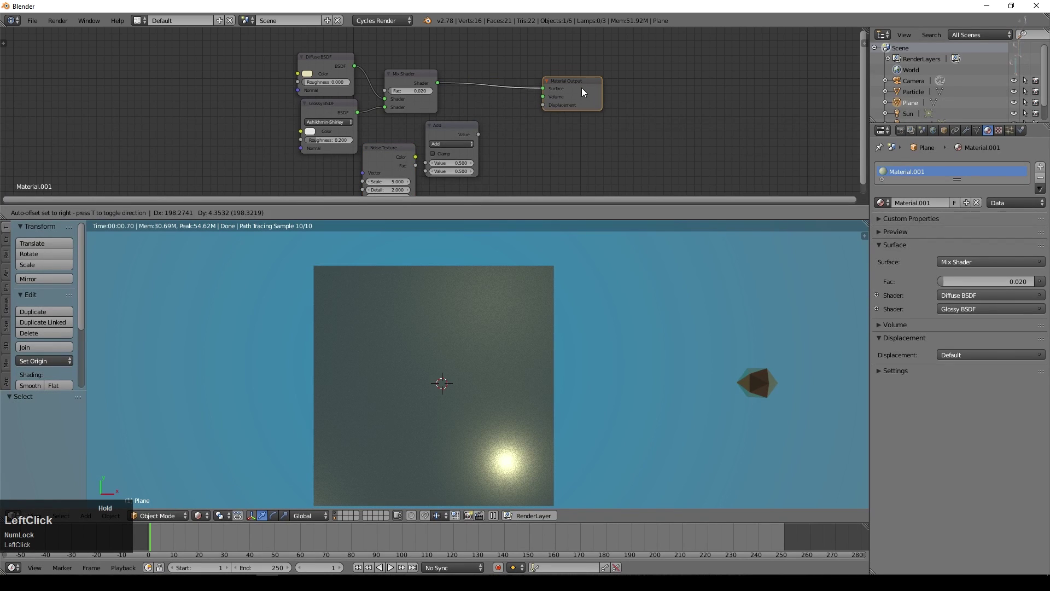
pyautogui.scroll(3)
# - Set the Math node to Multiply and link the Noise Fac into it
pyautogui.middleClick(557, 164)
pyautogui.scroll(3)
pyautogui.click(463, 89)
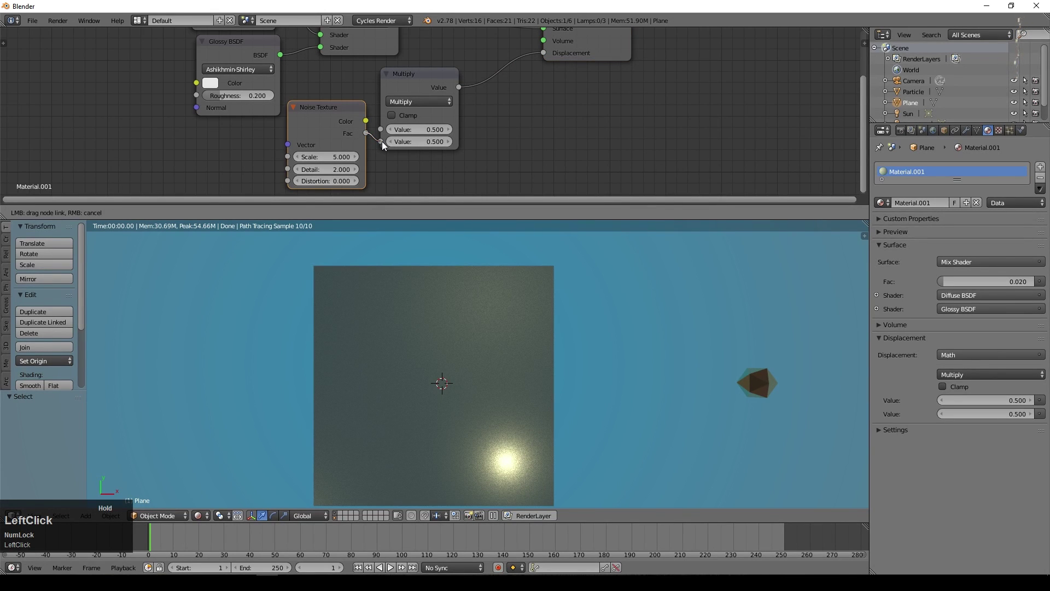
pyautogui.scroll(3)
pyautogui.middleClick(535, 345)
pyautogui.click(335, 157)
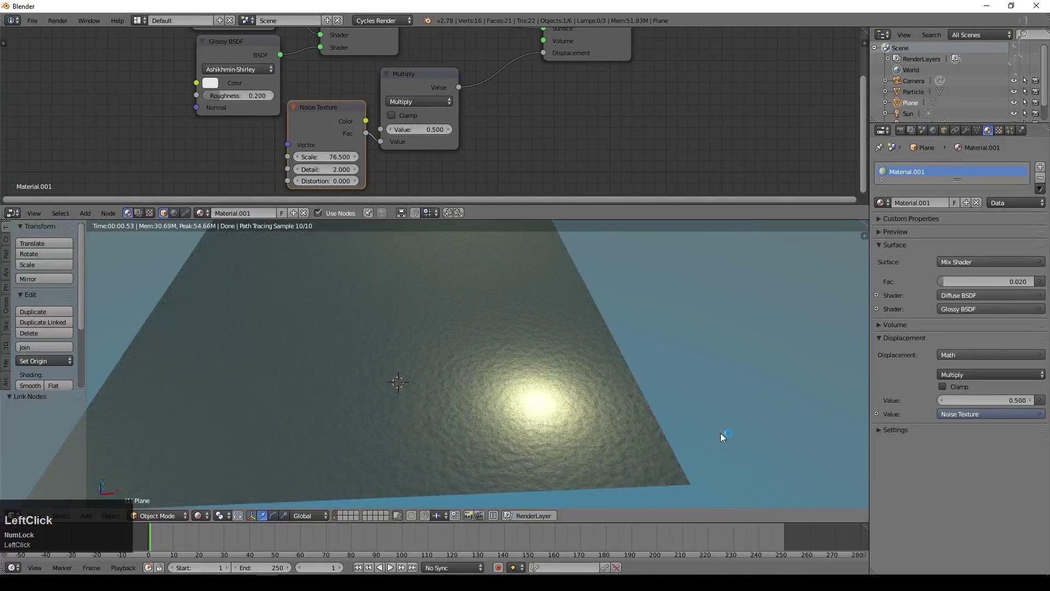
# - Set noise scale 165, detail 16 and lower the multiply value to 0.1 for subtle displacement
pyautogui.scroll(3)
pyautogui.click(323, 158)
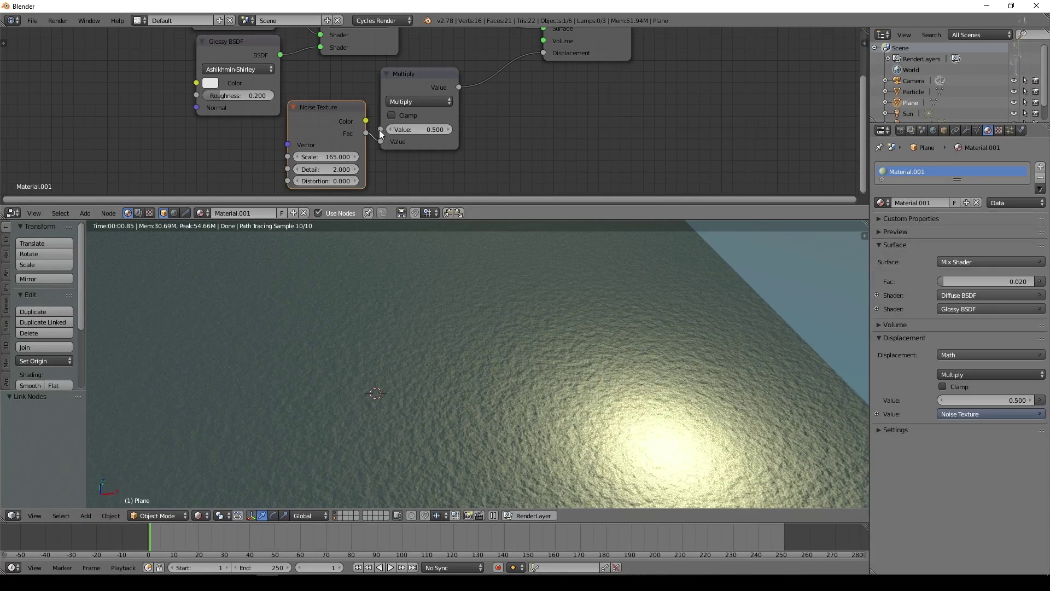
pyautogui.click(393, 134)
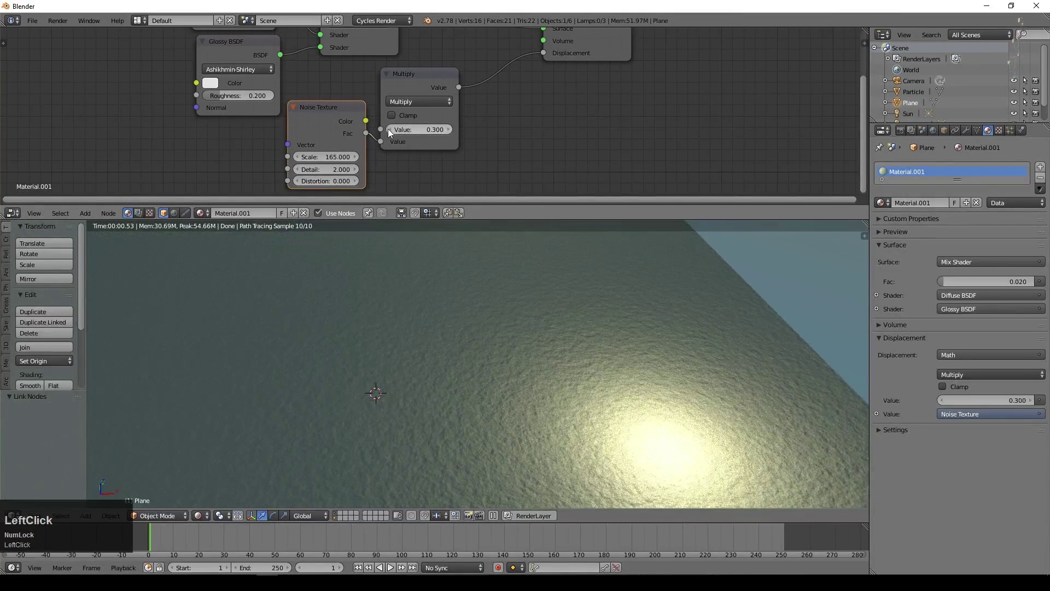
pyautogui.click(300, 159)
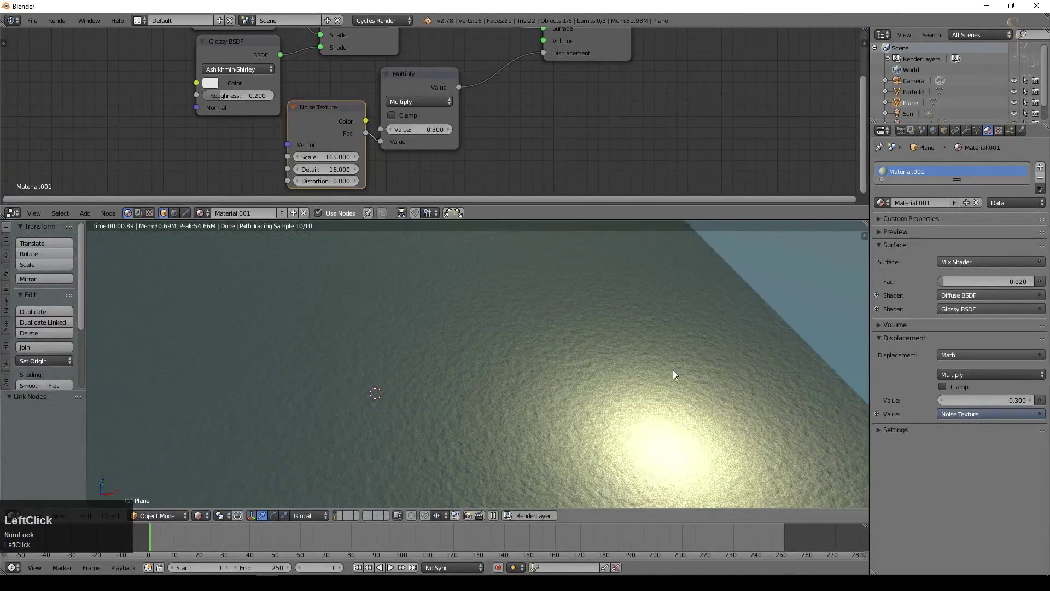
pyautogui.middleClick(628, 433)
pyautogui.scroll(3)
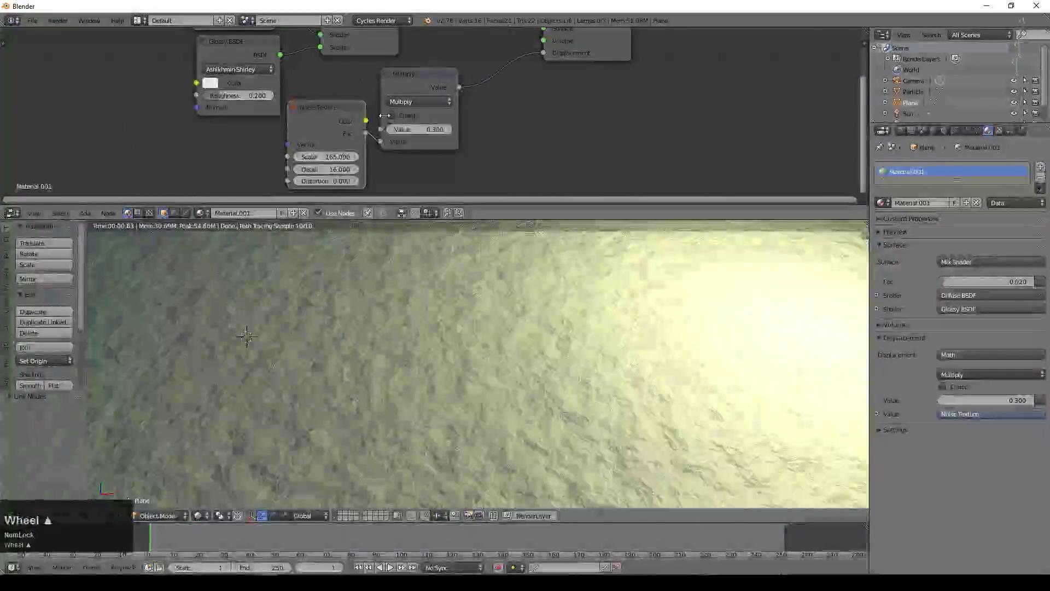
pyautogui.click(418, 131)
pyautogui.press('KP_Decimal')
pyautogui.press('KP_1')
pyautogui.press('KP_Enter')
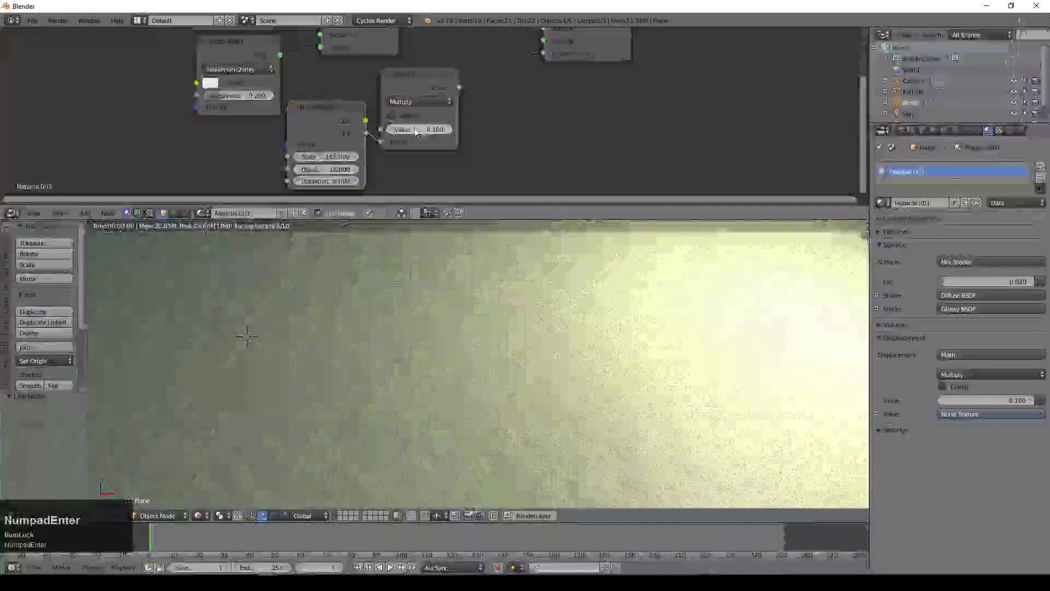
pyautogui.middleClick(215, 143)
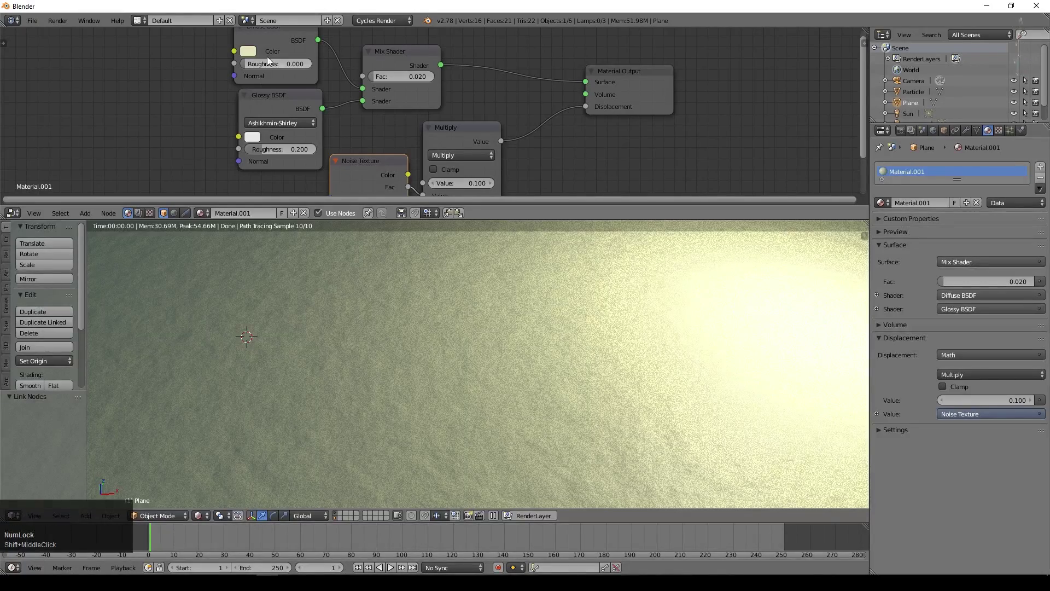
# - Set the Diffuse BSDF colour to a sandy tan (R 0.65, G 0.556, B 0.324)
pyautogui.click(253, 57)
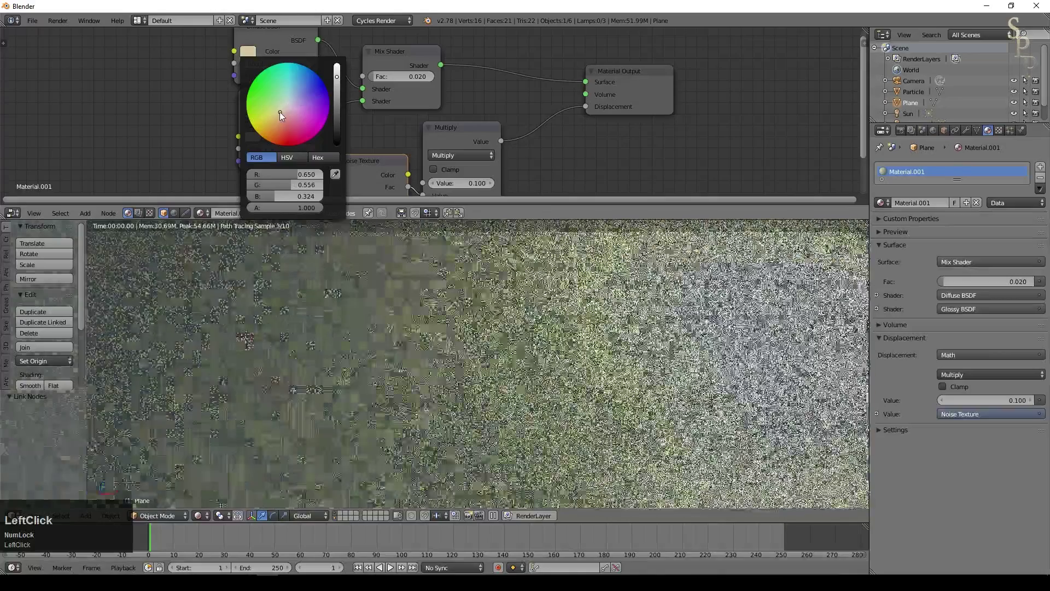
pyautogui.middleClick(398, 271)
pyautogui.click(388, 286)
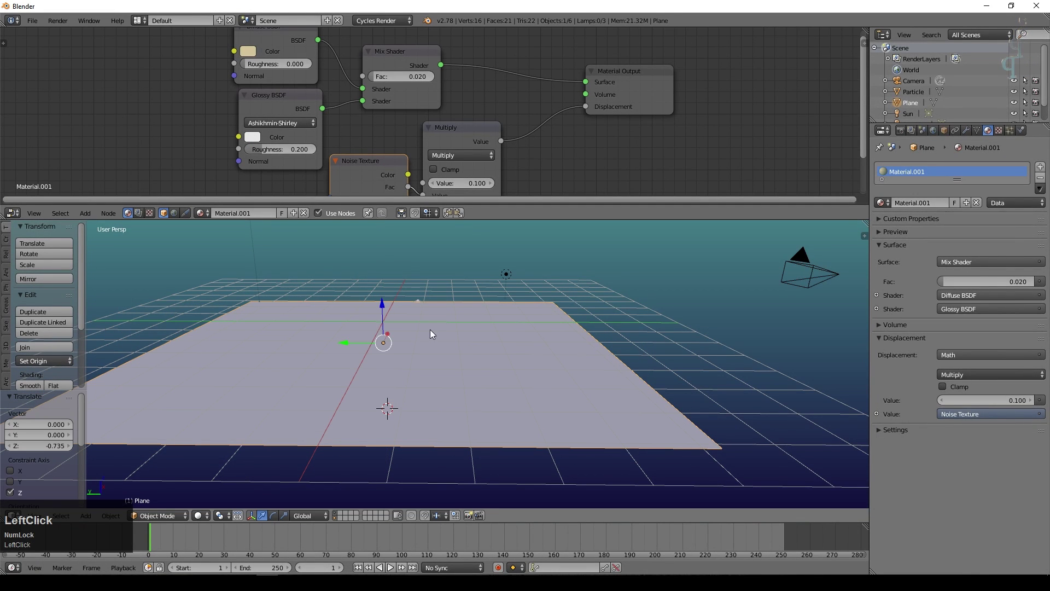
pyautogui.middleClick(614, 352)
# - Add the Sun.003 lamp high above the plane with emission strength 2
pyautogui.click(215, 485)
pyautogui.scroll(-3)
pyautogui.press('shift+a')
pyautogui.click(429, 515)
pyautogui.middleClick(455, 433)
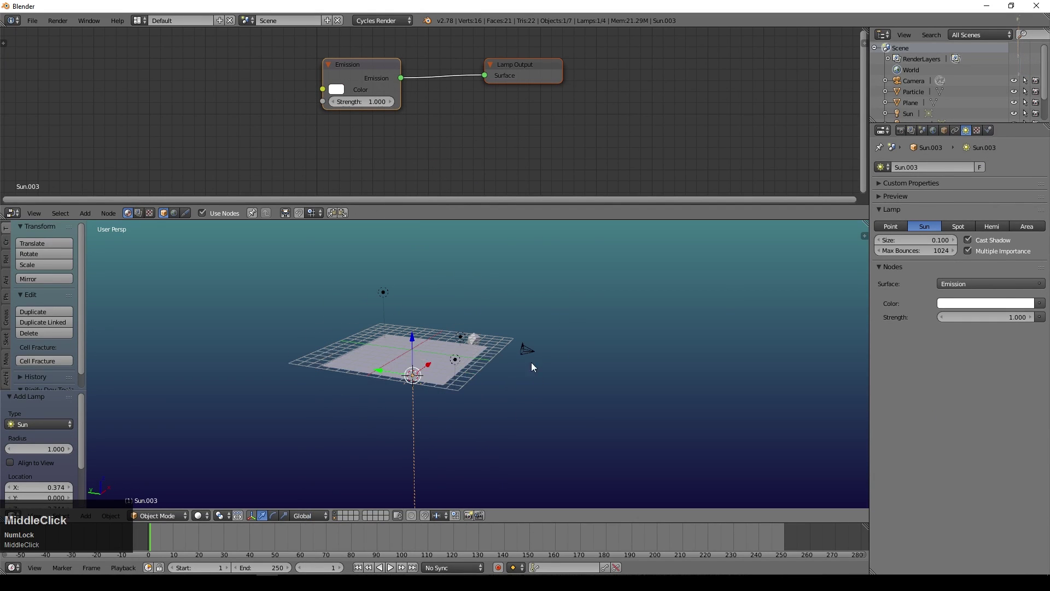
pyautogui.click(415, 329)
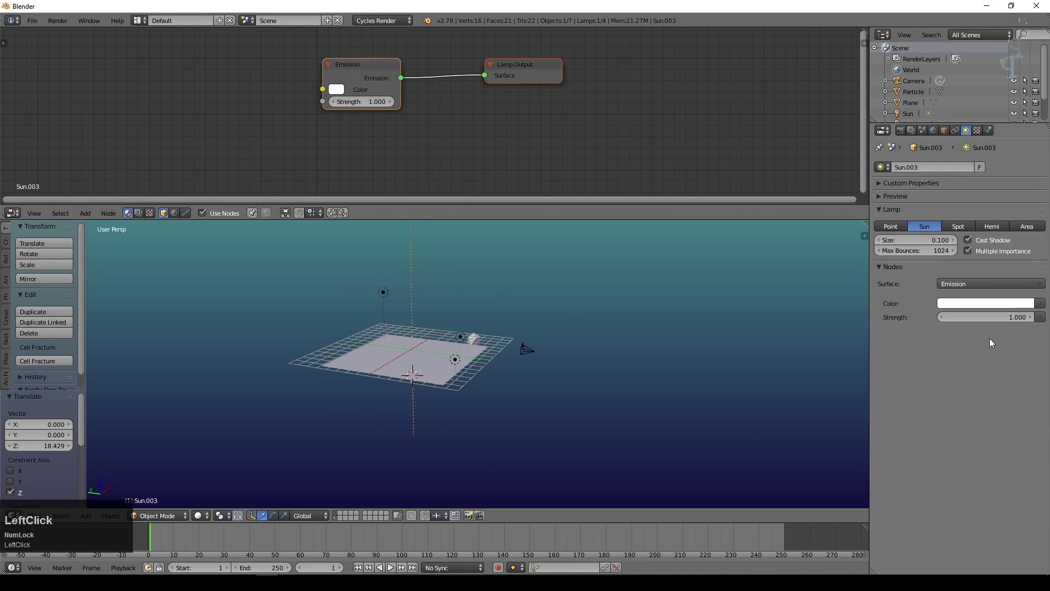
pyautogui.press('KP_Enter')
pyautogui.click(1002, 307)
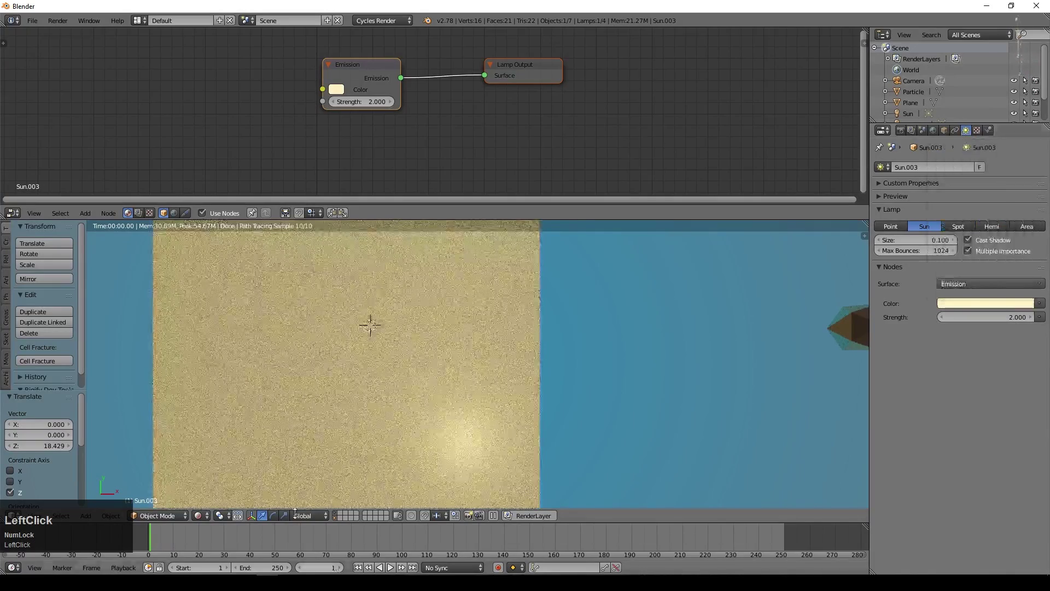
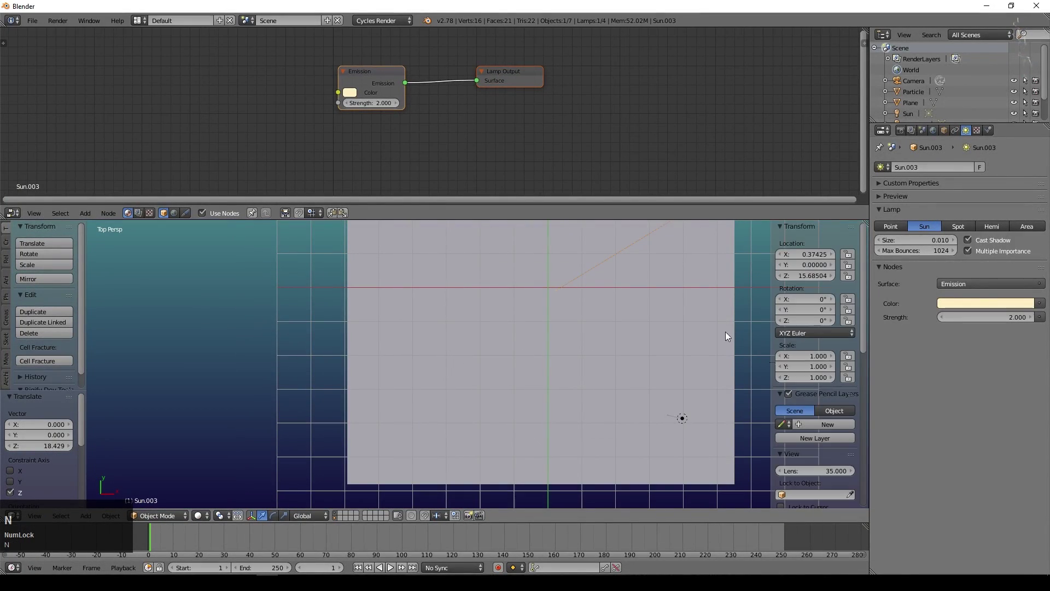
# - Hide the N sidebar and reframe the viewport into a larger, unobstructed top-down view of the plane
pyautogui.scroll(-3)
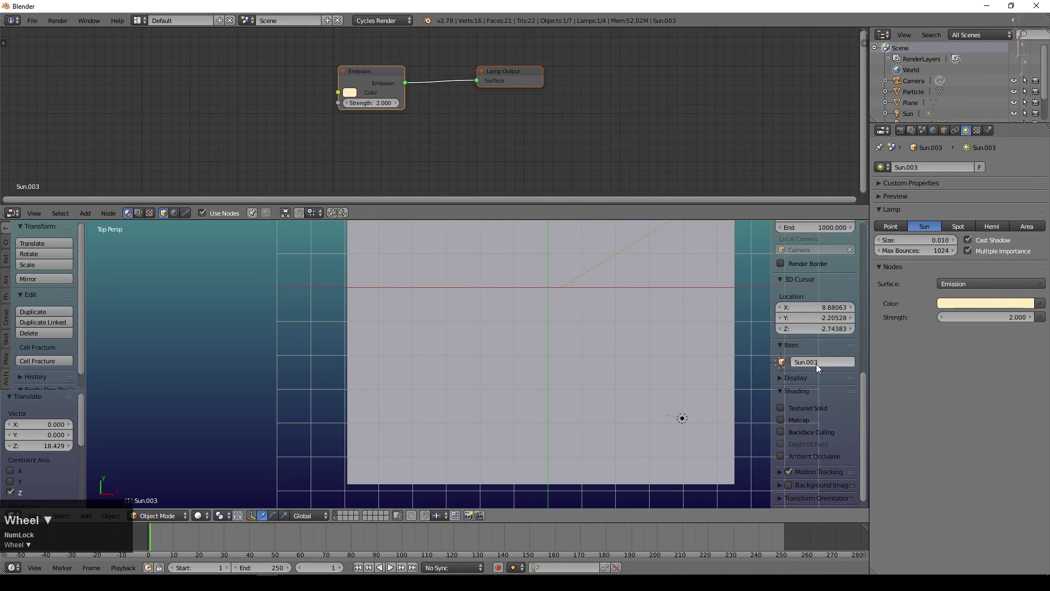
pyautogui.click(780, 369)
pyautogui.press('n')
pyautogui.scroll(-3)
pyautogui.click(508, 269)
pyautogui.middleClick(432, 326)
pyautogui.scroll(3)
pyautogui.click(380, 322)
# - Add a Text object and load the Matura MT Script Capitals font from C:\Windows\Fonts
pyautogui.press('shift+a')
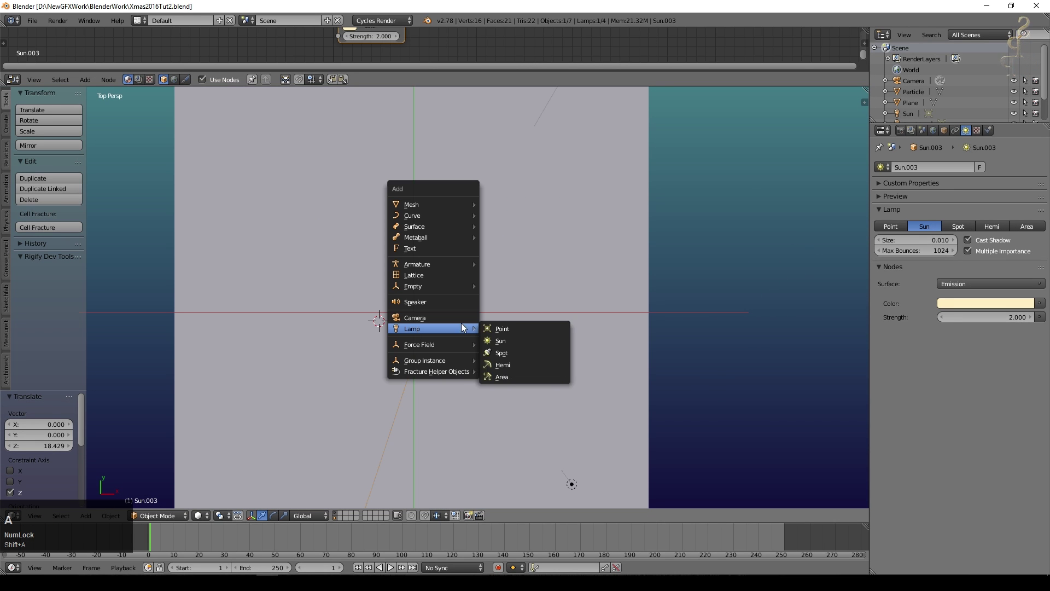
pyautogui.click(445, 247)
pyautogui.scroll(-3)
pyautogui.click(1025, 220)
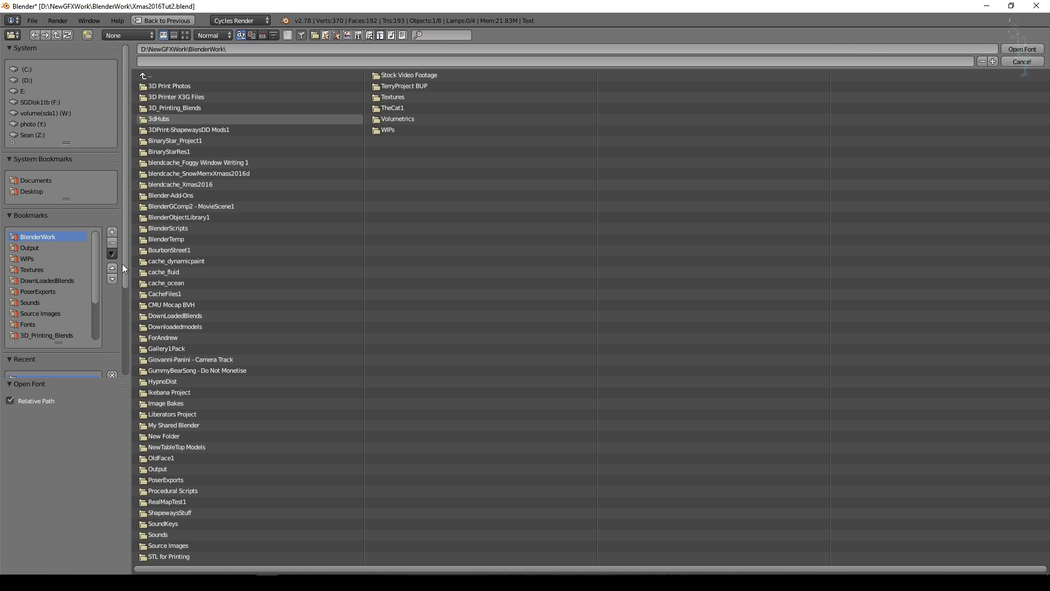
pyautogui.click(35, 326)
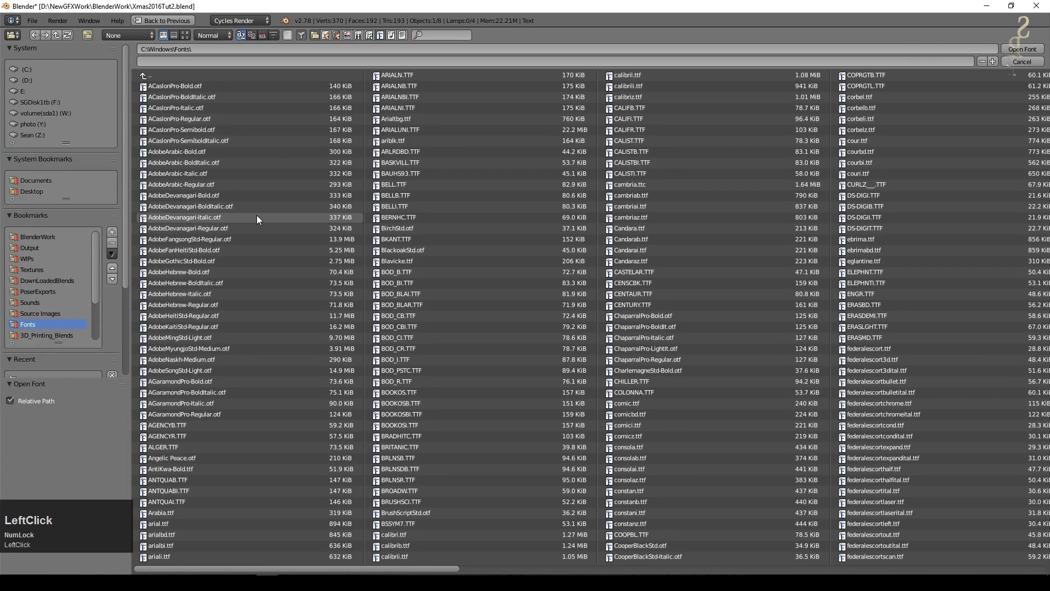
pyautogui.click(184, 35)
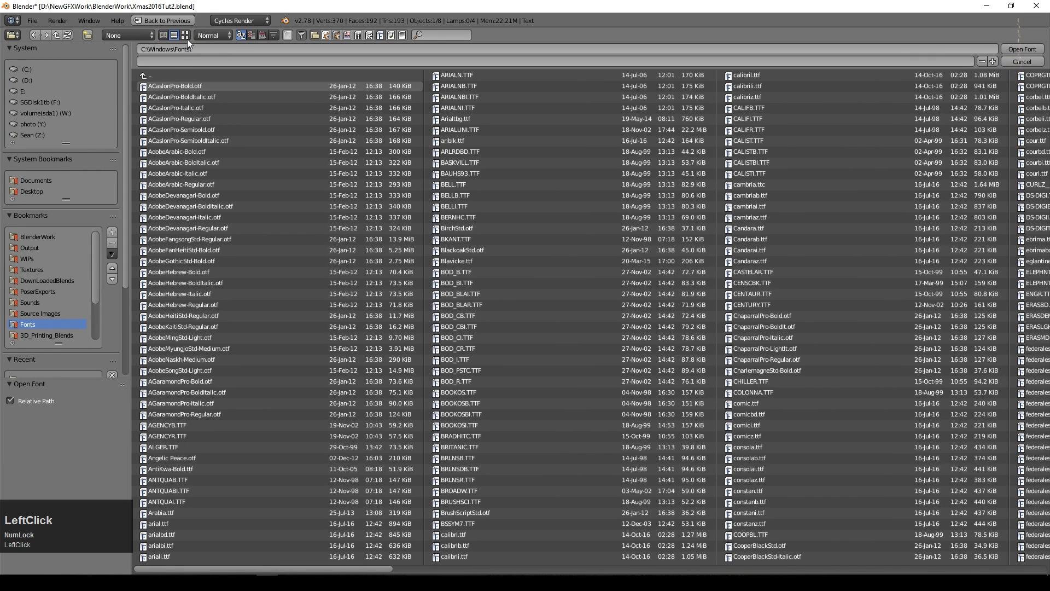
pyautogui.scroll(-3)
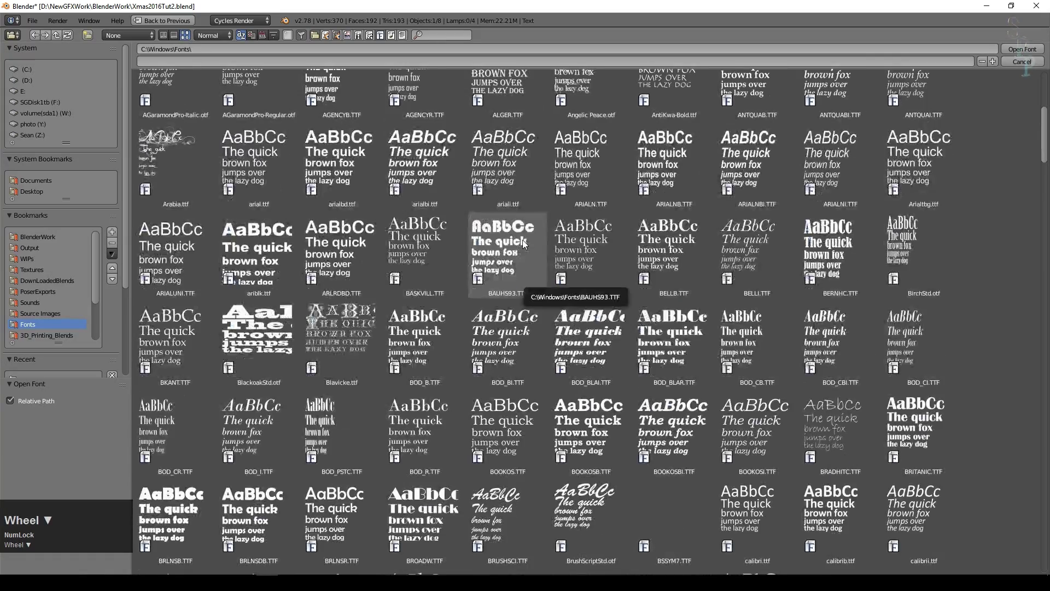
pyautogui.scroll(-3)
pyautogui.click(921, 195)
pyautogui.click(694, 387)
# - Edit the text content to read 'Happy Christmas'
pyautogui.press('shift+h')
pyautogui.write('appy')
pyautogui.press('space')
pyautogui.press('shift+c')
pyautogui.write('hri')
pyautogui.press('s')
pyautogui.click(735, 319)
pyautogui.press('g')
pyautogui.click(649, 316)
# - Finish the text, leave edit mode and convert it to a mesh via Alt+C > Mesh from Curve/Meta/Surf/Text
pyautogui.press('s')
pyautogui.press('y')
pyautogui.press('Tab')
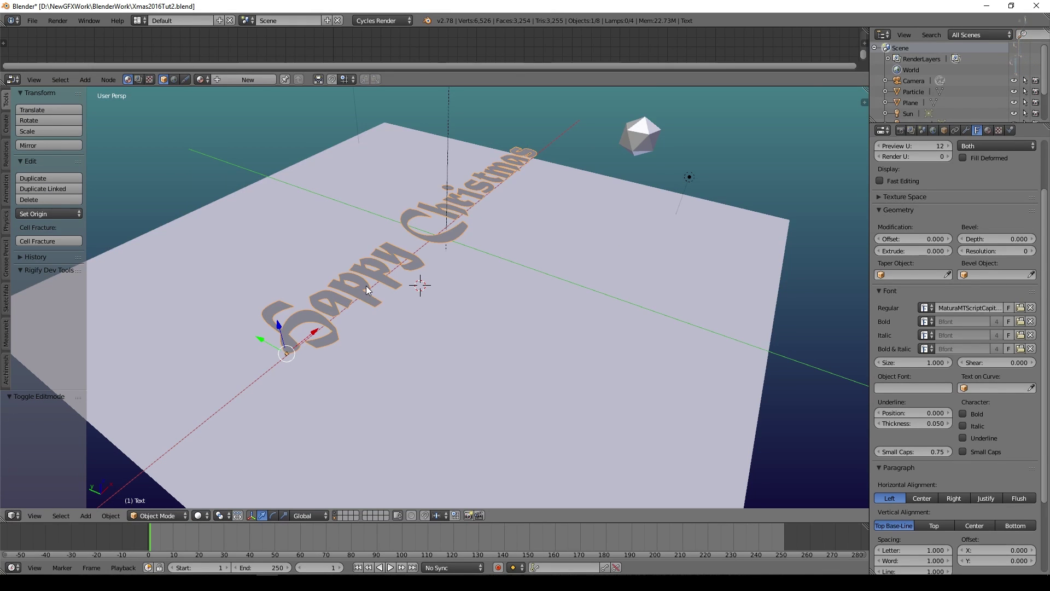
pyautogui.press('alt+c')
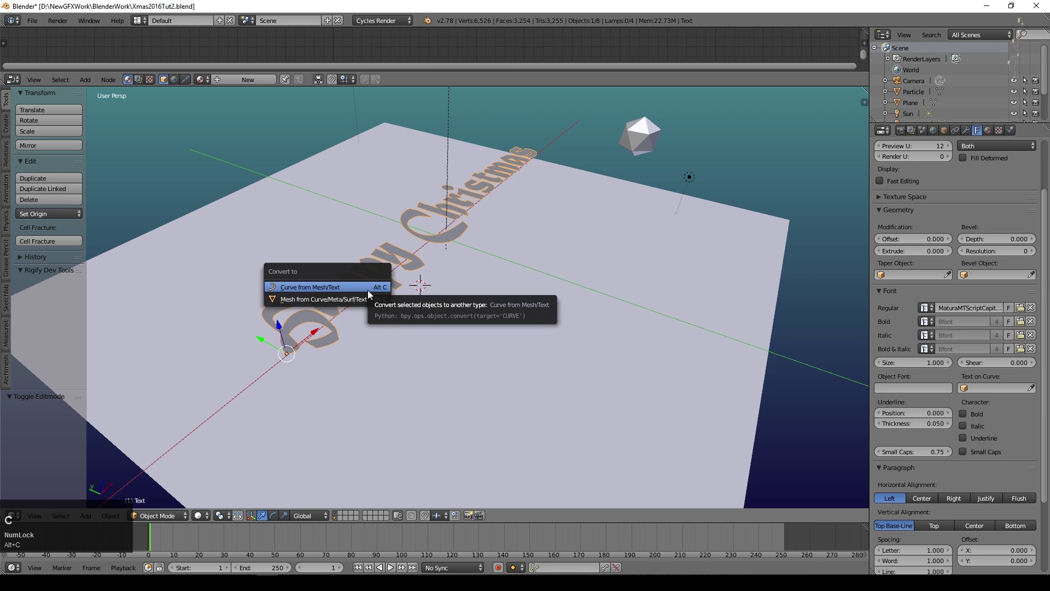
pyautogui.click(369, 298)
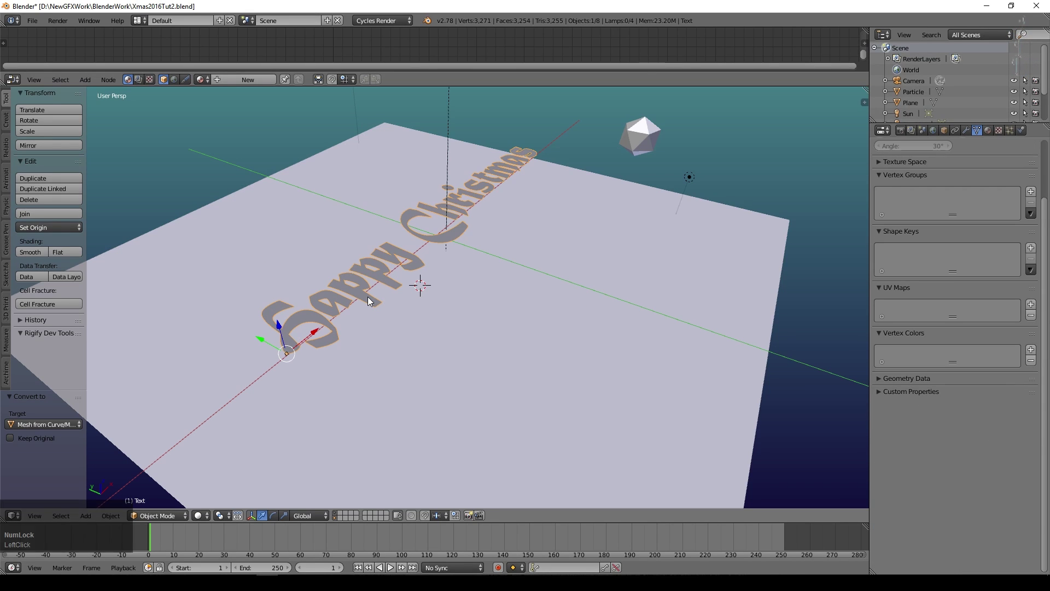
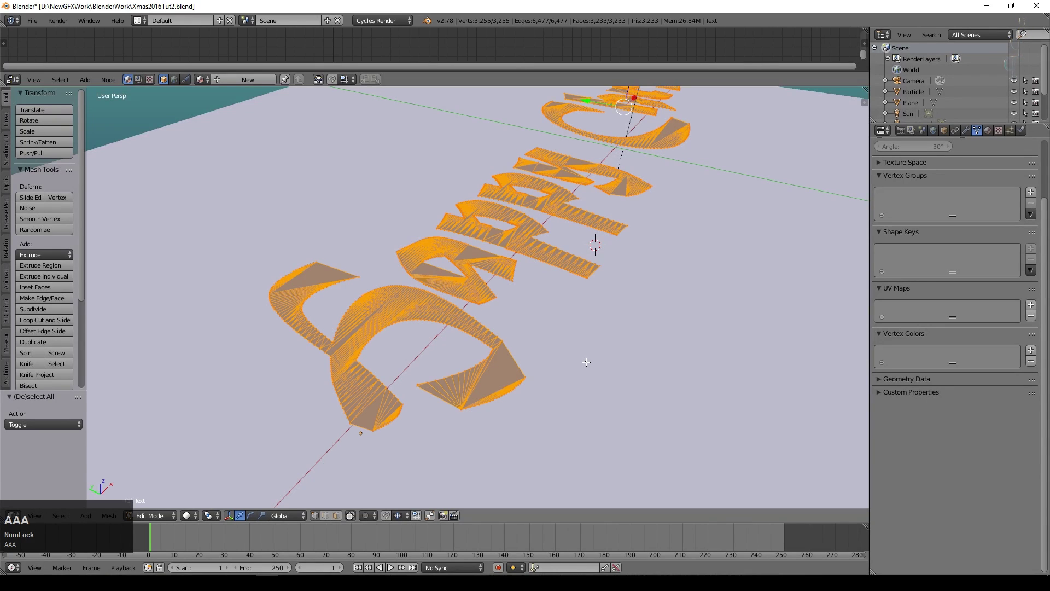
# - Select all letter faces, extrude them upward into thick solid lettering and return to Object Mode
pyautogui.press('a')
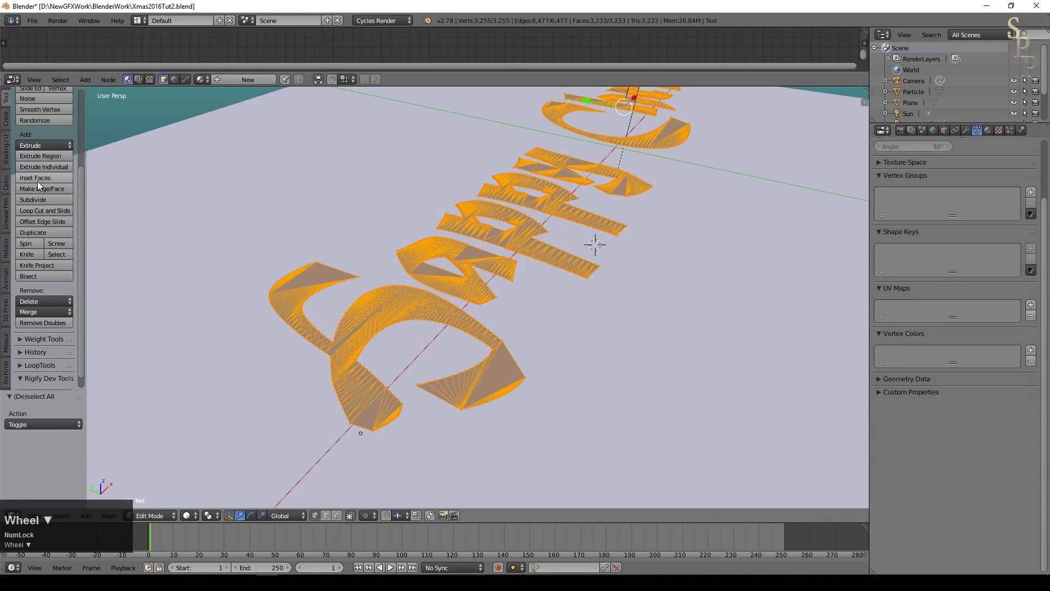
pyautogui.scroll(-3)
pyautogui.click(40, 327)
pyautogui.scroll(-3)
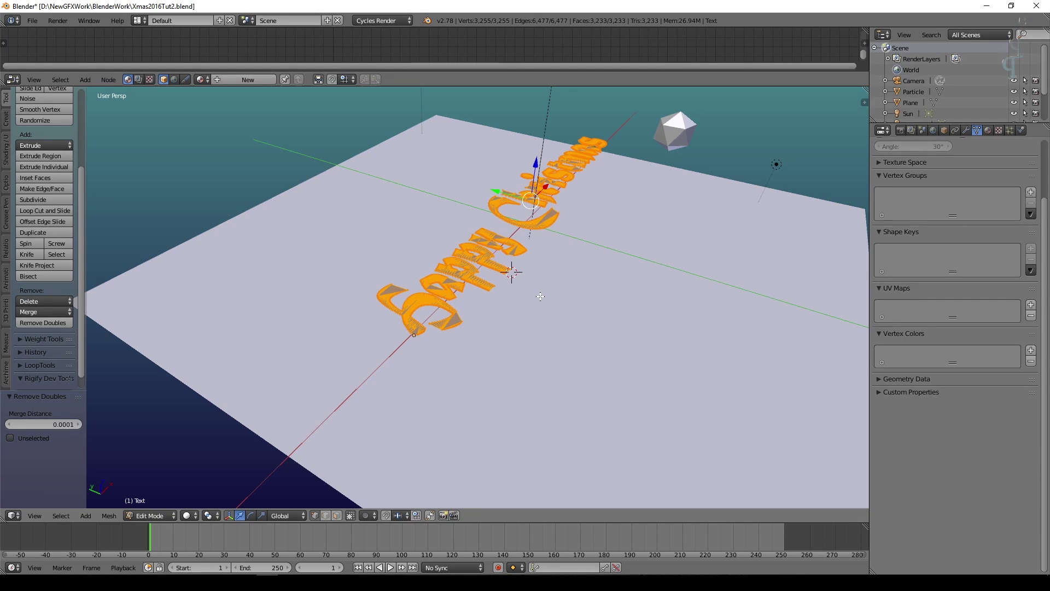
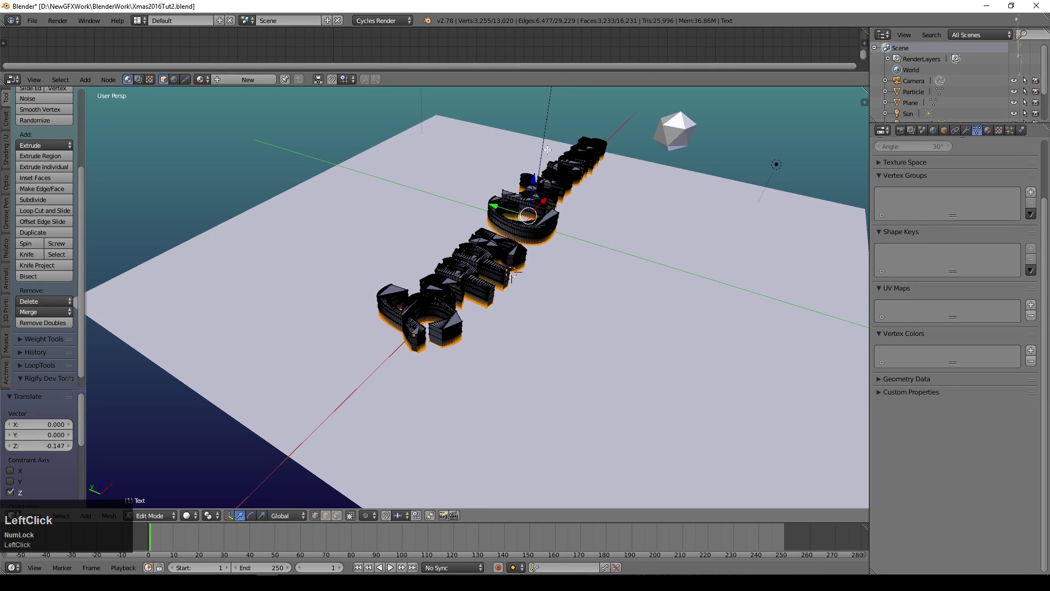
pyautogui.press('Tab')
pyautogui.scroll(3)
pyautogui.middleClick(570, 300)
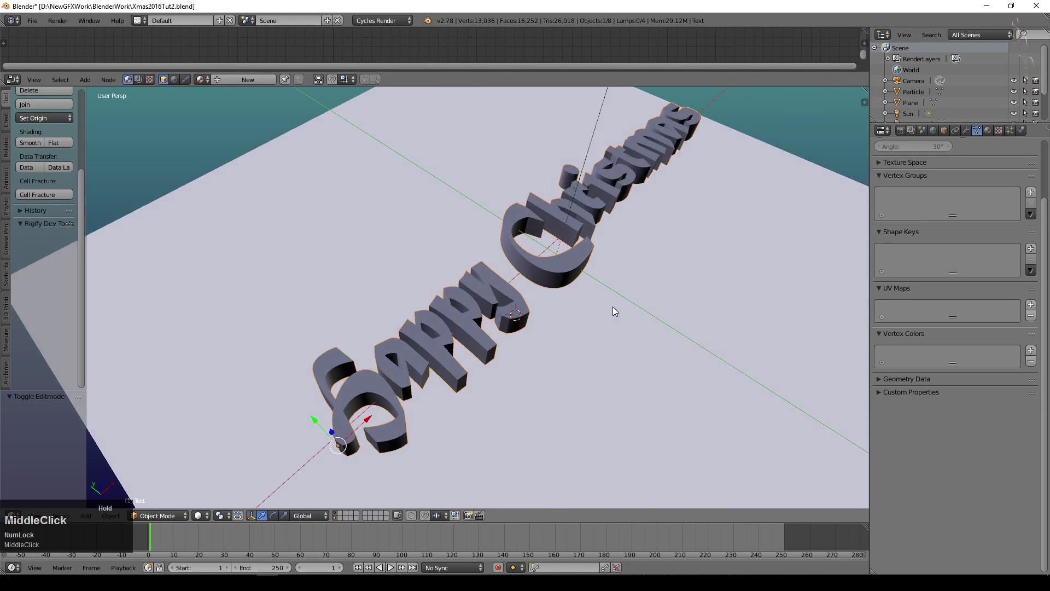
# - In Edit Mode select all letter geometry and recalculate its normals outward from the Shading/UVs tools
pyautogui.press('a')
pyautogui.press('a')
pyautogui.press('a')
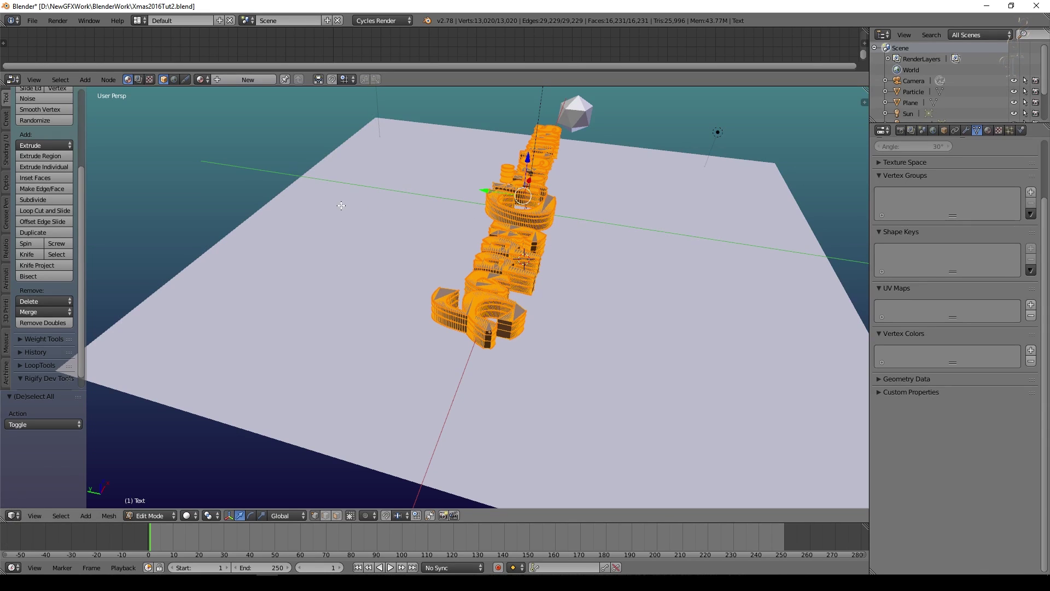
pyautogui.click(18, 182)
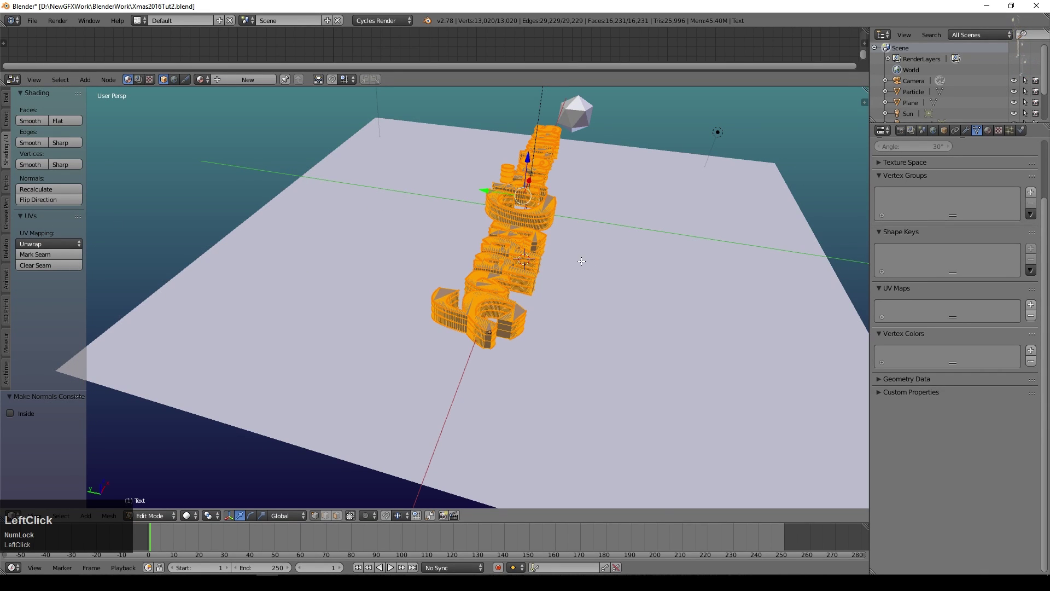
pyautogui.press('Tab')
# - Inspect the cleanly shaded lettering and bring up the Text object's modifier settings
pyautogui.scroll(3)
pyautogui.middleClick(391, 351)
pyautogui.scroll(-3)
pyautogui.click(330, 199)
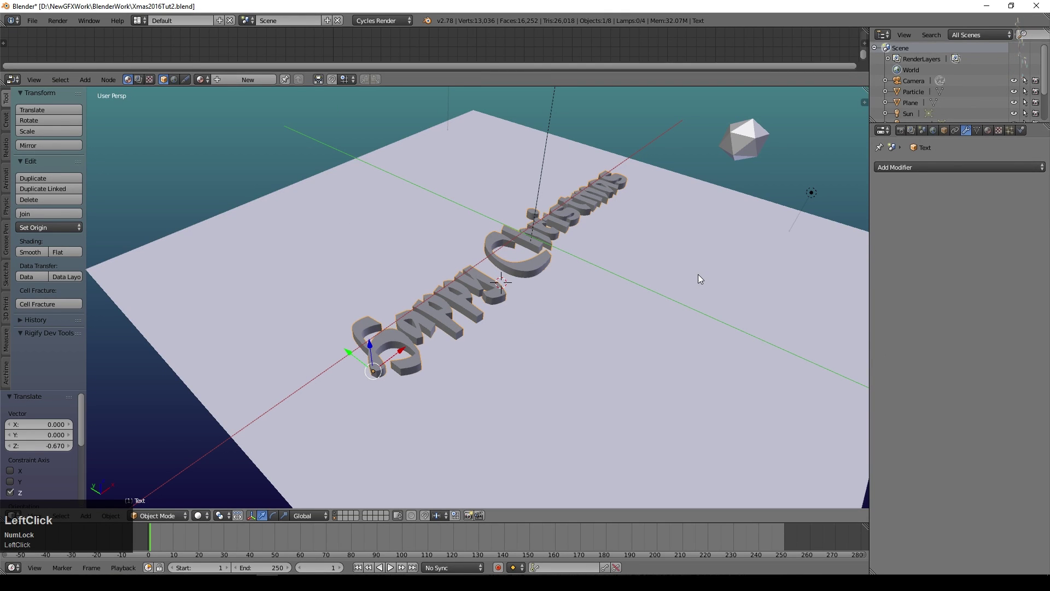
# - Give the plane a Boolean Difference modifier that uses the Text object
pyautogui.rightClick(702, 277)
pyautogui.click(932, 174)
pyautogui.click(836, 225)
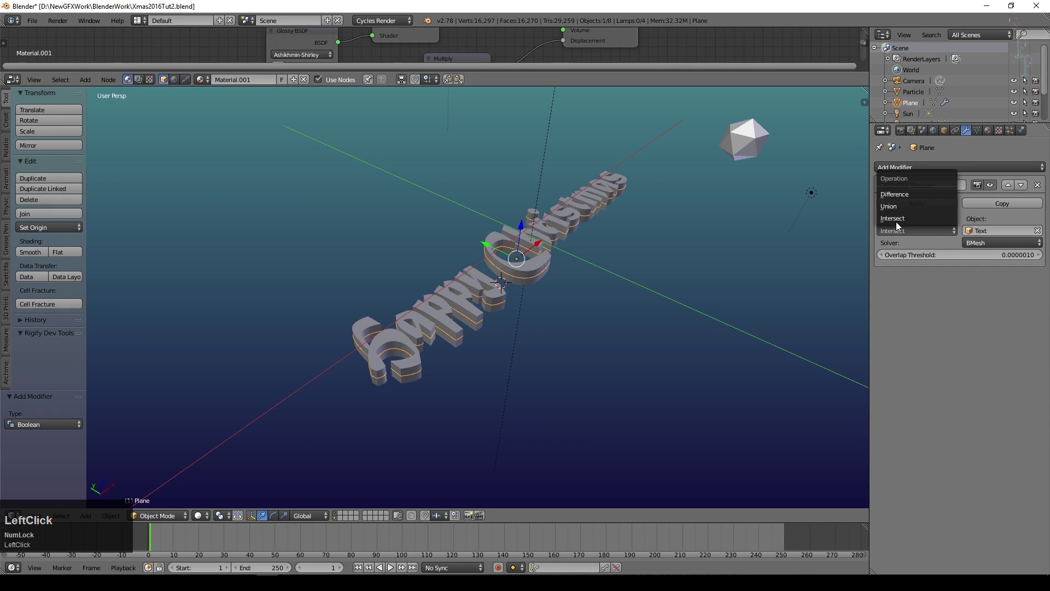
# - Move the text object onto its own layer with M and return to the plane's layer
pyautogui.rightClick(536, 270)
pyautogui.press('m')
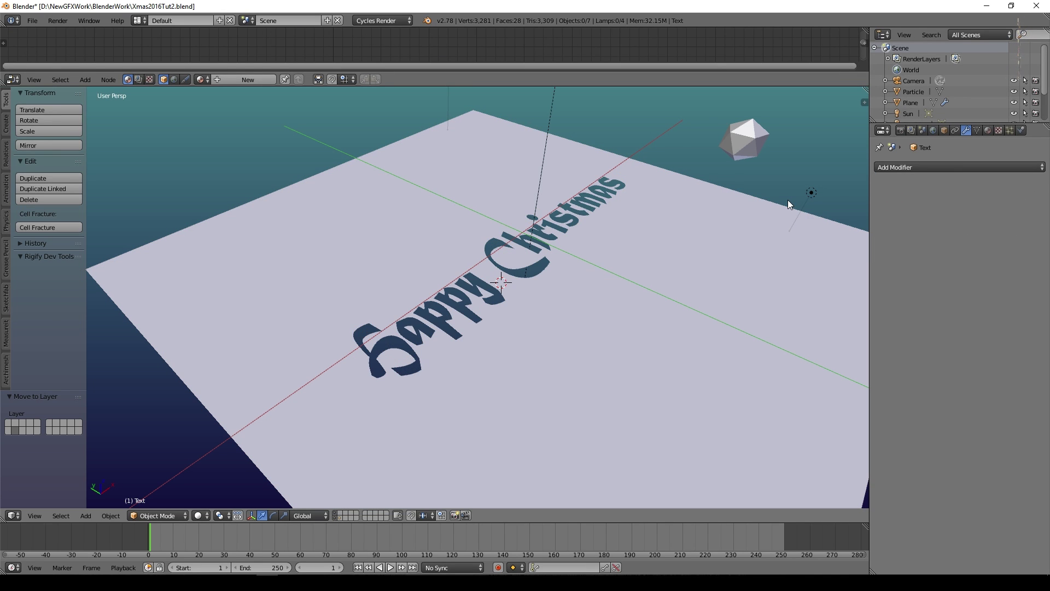
pyautogui.click(342, 523)
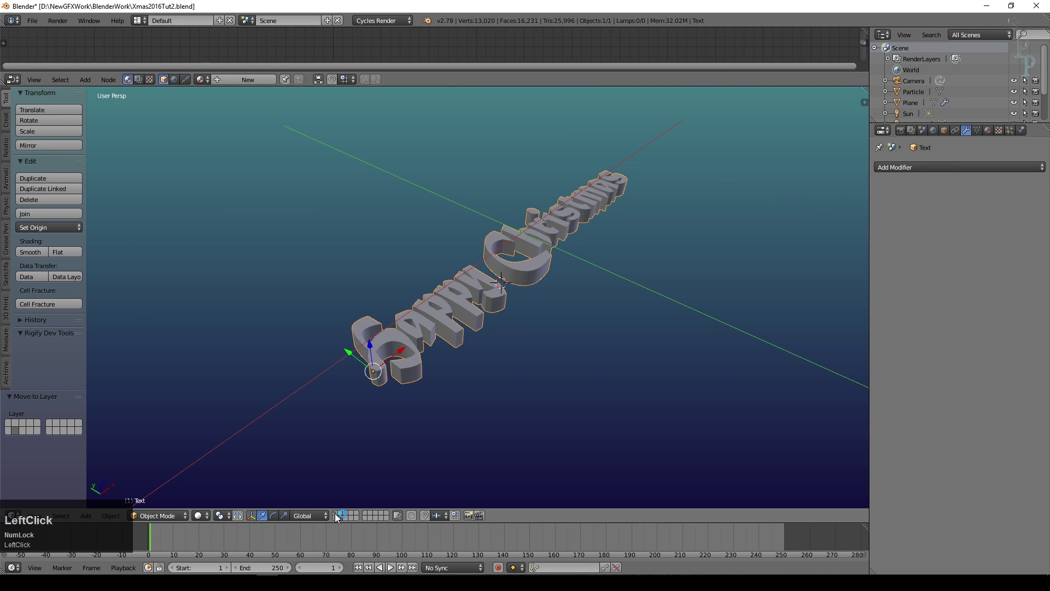
pyautogui.click(336, 519)
pyautogui.rightClick(418, 456)
pyautogui.press('m')
pyautogui.click(596, 441)
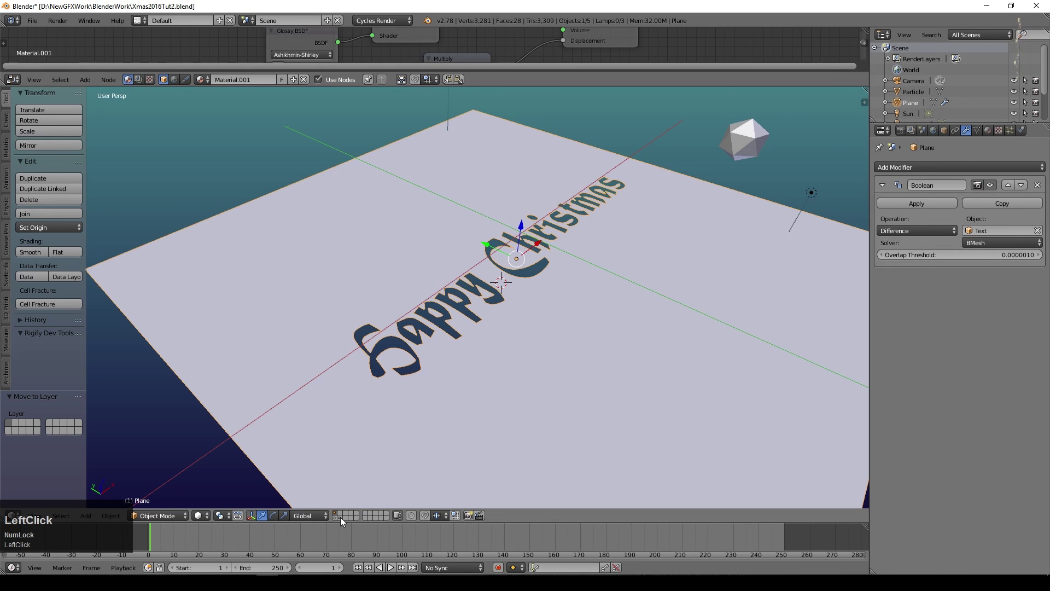
pyautogui.scroll(-3)
# - Duplicate the engraved plane in place as Plane.001 and send the copy to another layer
pyautogui.middleClick(551, 368)
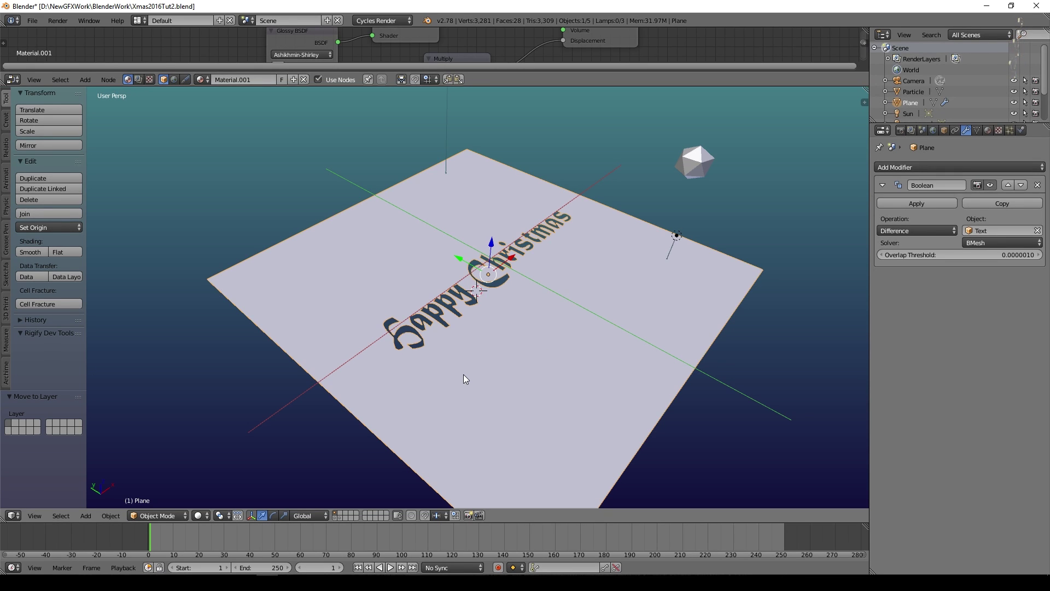
pyautogui.press('shift+Num_Lock')
pyautogui.scroll(-3)
pyautogui.press('shift+d')
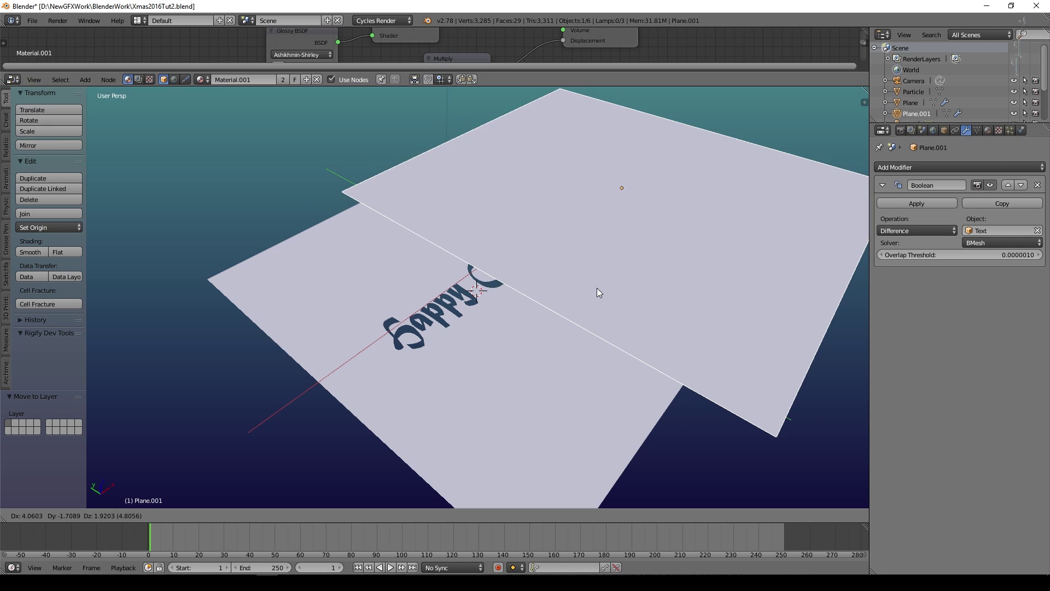
pyautogui.press('Escape')
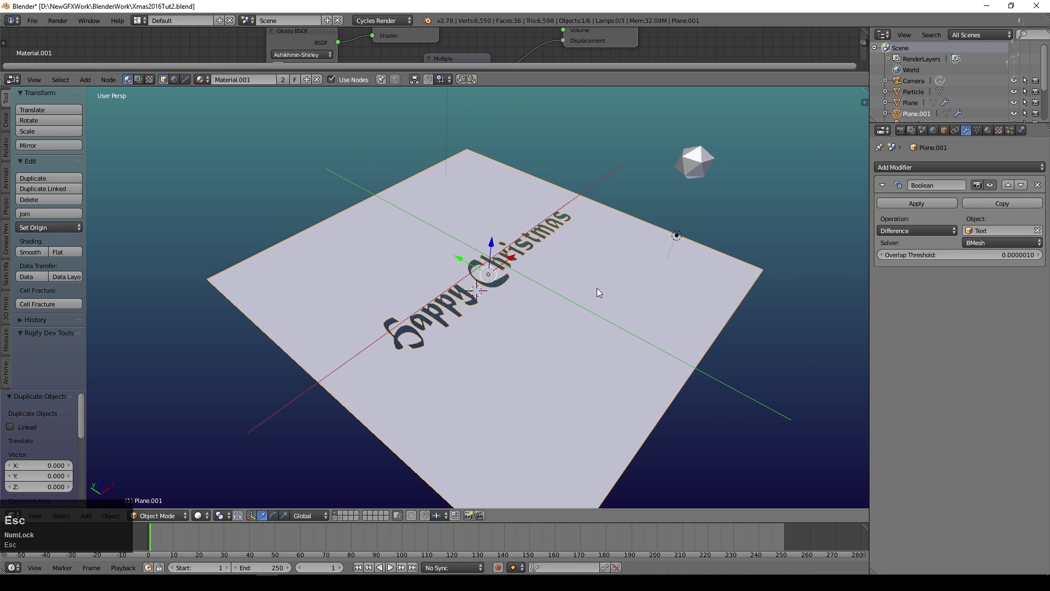
pyautogui.press('m')
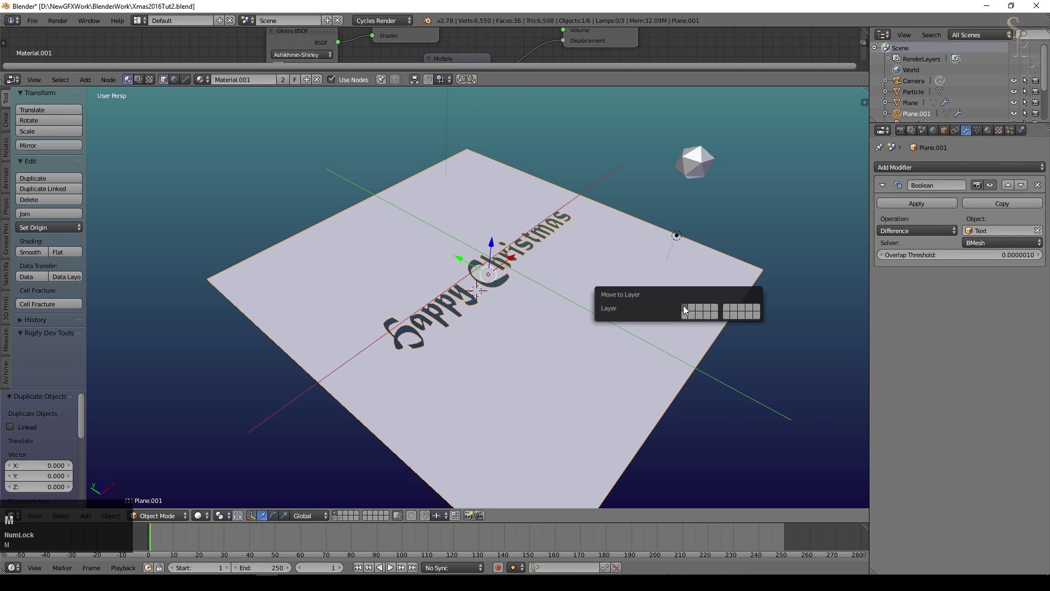
# - Switch to the copy's layer and apply its Boolean modifier
pyautogui.click(695, 308)
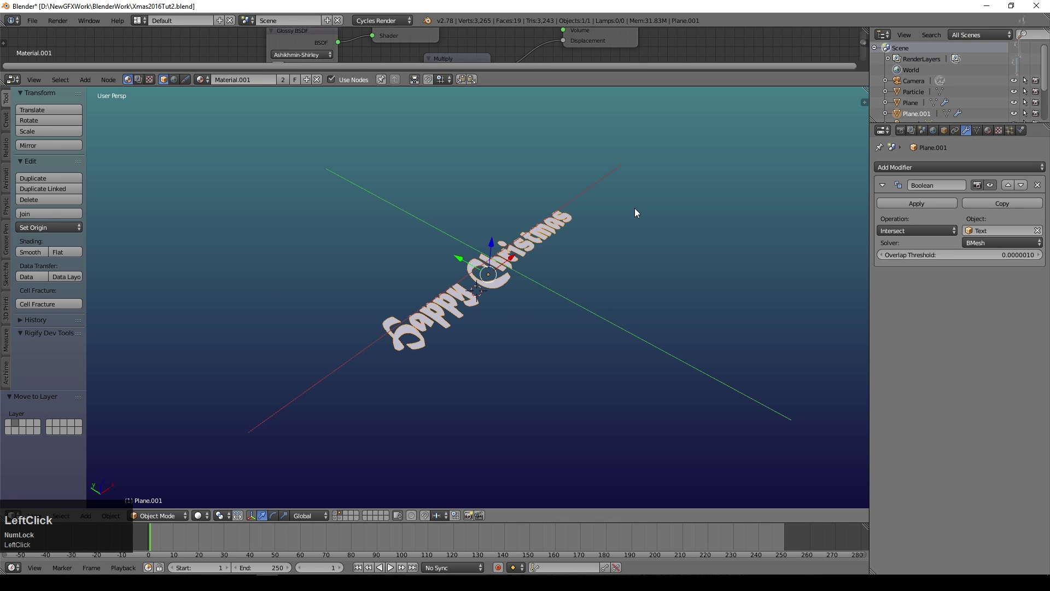
pyautogui.rightClick(961, 239)
pyautogui.click(932, 207)
pyautogui.scroll(3)
pyautogui.scroll(3)
pyautogui.click(342, 516)
# - Select the text mesh then the plane and parent them with Ctrl+P > Object
pyautogui.rightClick(405, 381)
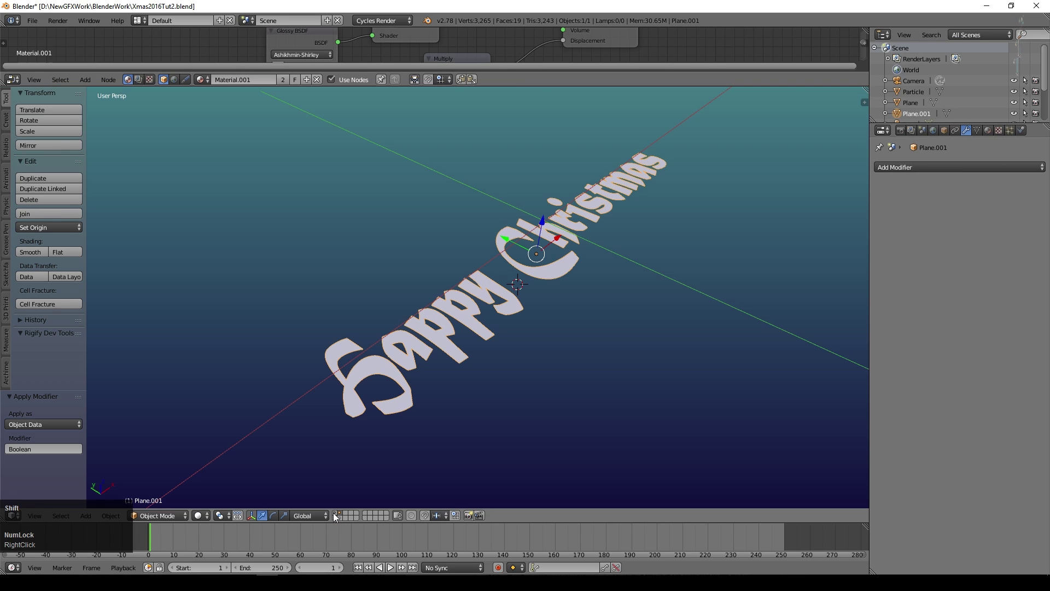
pyautogui.click(336, 515)
pyautogui.rightClick(337, 293)
pyautogui.press('ctrl+p')
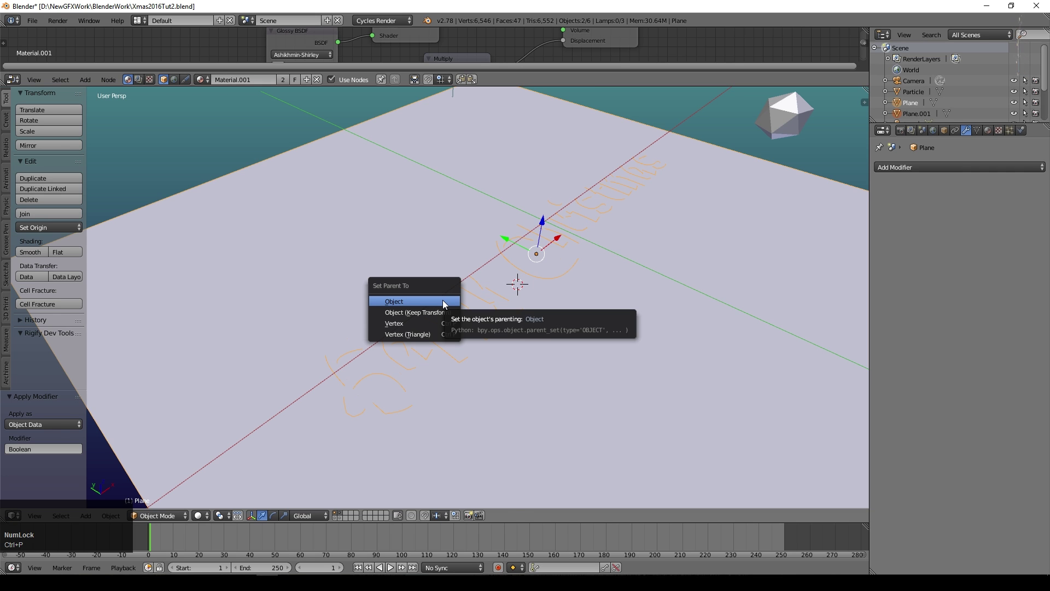
pyautogui.click(447, 310)
pyautogui.press('g')
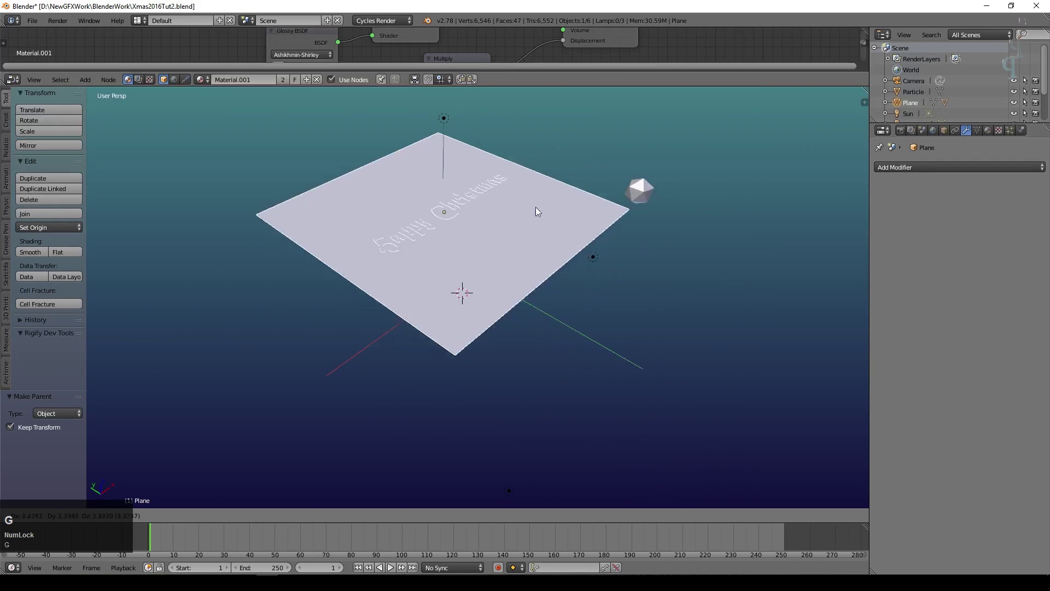
pyautogui.press('Escape')
# - Orbit around the parented result and bring up the viewport shading modes
pyautogui.scroll(3)
pyautogui.click(204, 519)
pyautogui.middleClick(469, 405)
pyautogui.scroll(3)
pyautogui.click(198, 516)
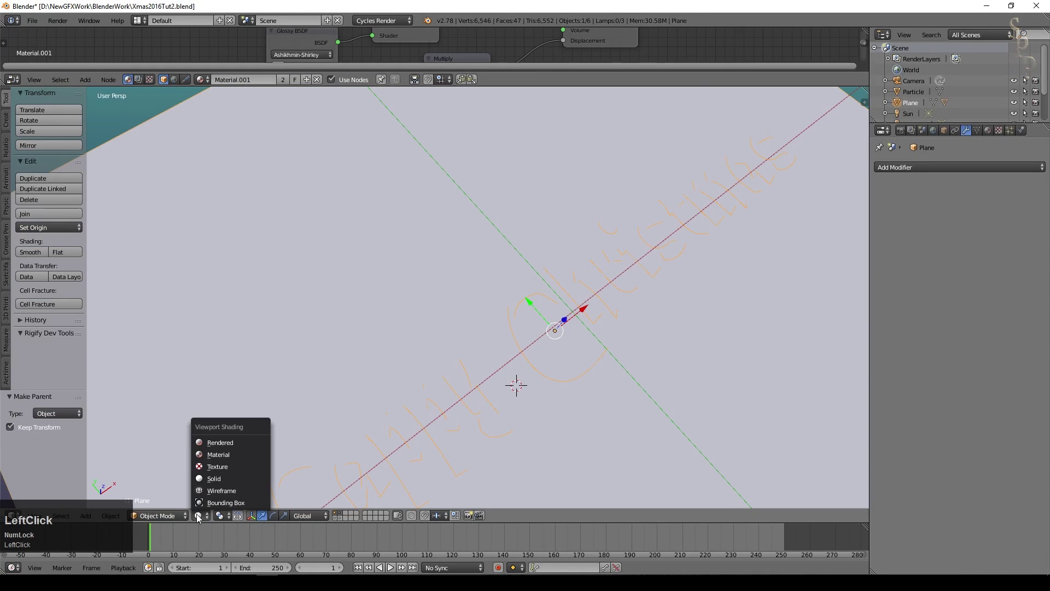
# - Switch layers, select the object and move it to another layer with M
pyautogui.scroll(-3)
pyautogui.click(336, 519)
pyautogui.scroll(-3)
pyautogui.scroll(3)
pyautogui.rightClick(465, 267)
pyautogui.press('m')
pyautogui.scroll(3)
# - Return the viewport to plain solid shading showing the whole engraved plane and select the plane
pyautogui.click(199, 520)
pyautogui.scroll(3)
pyautogui.scroll(-3)
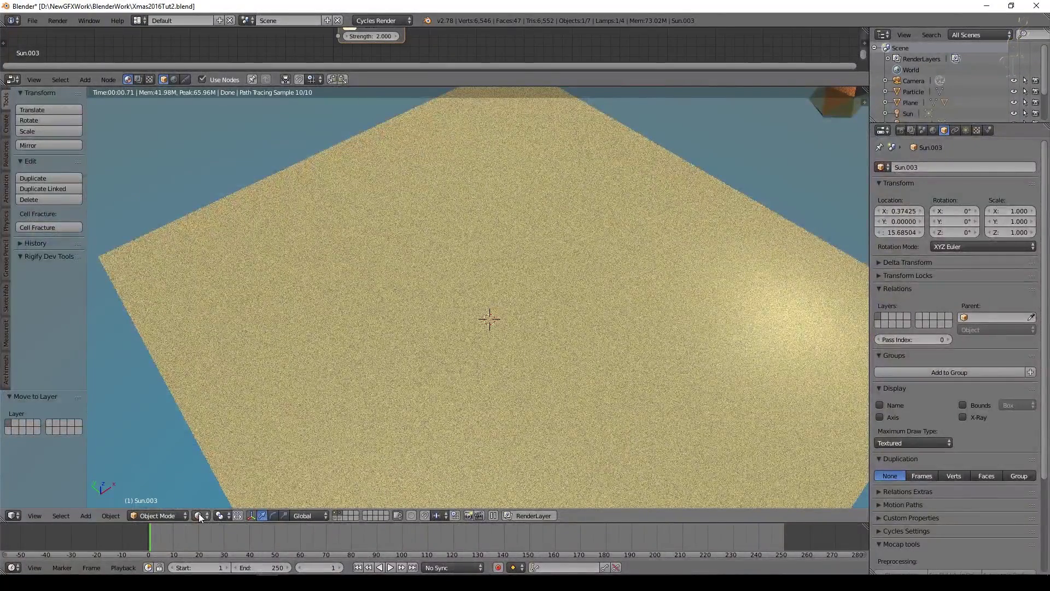
pyautogui.click(205, 517)
pyautogui.scroll(-3)
pyautogui.rightClick(402, 425)
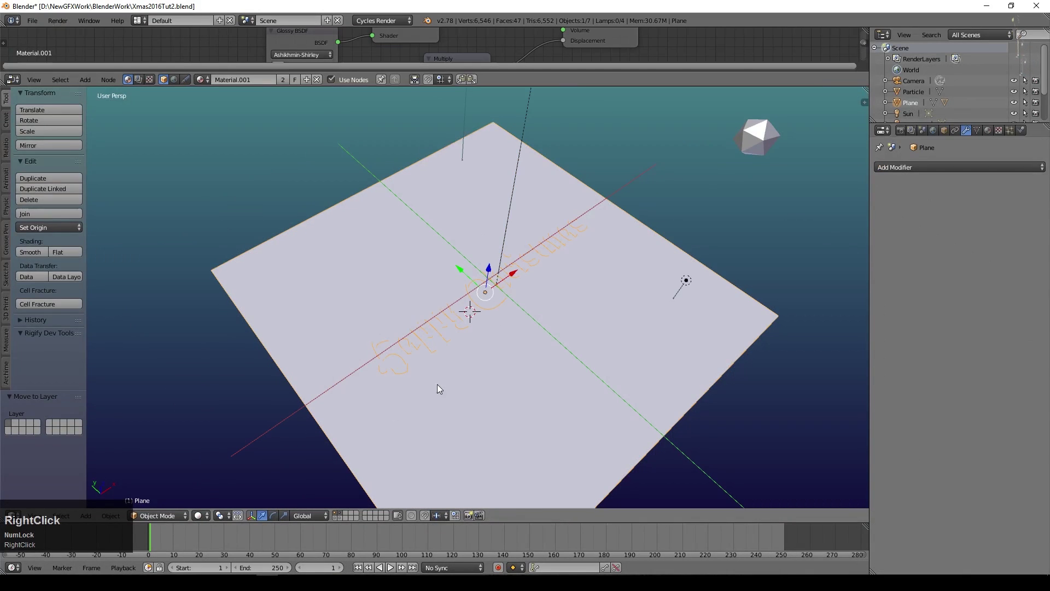
# - In Edit Mode knife-cut new edges from the lettering outline out to the plane's borders
pyautogui.press('Tab')
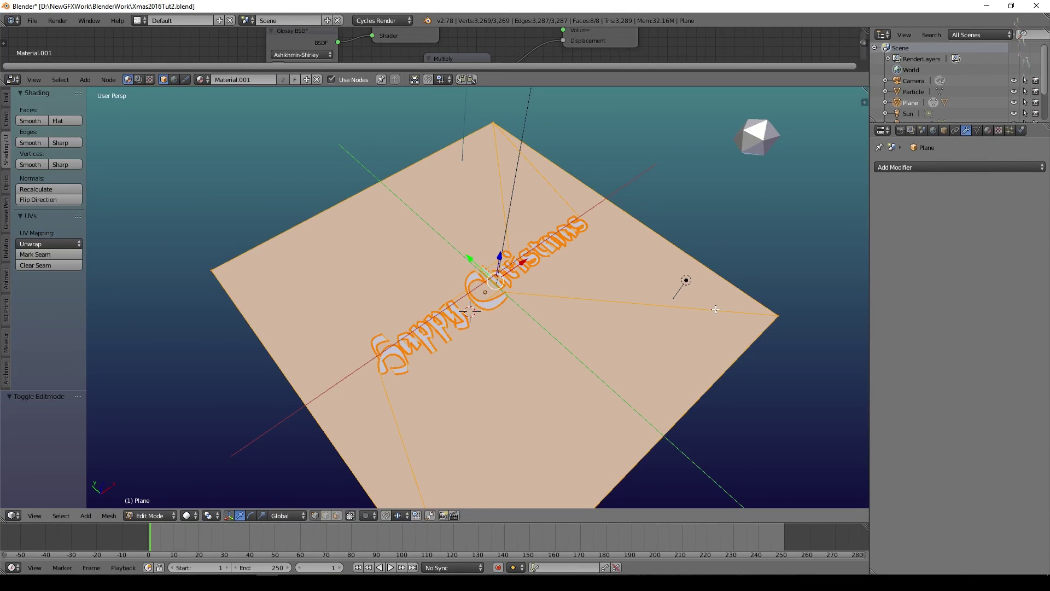
pyautogui.press('Tab')
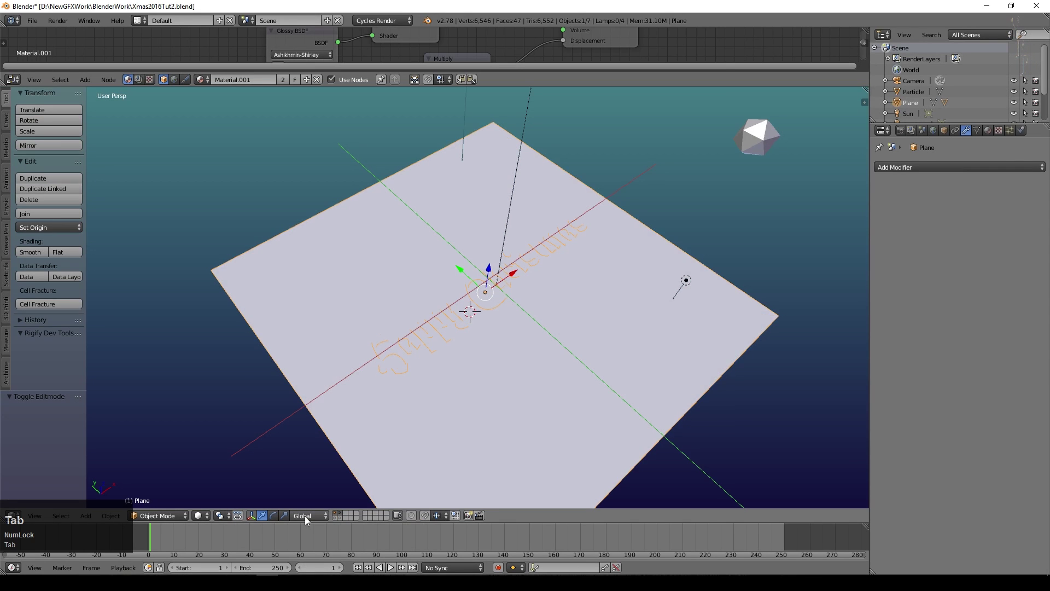
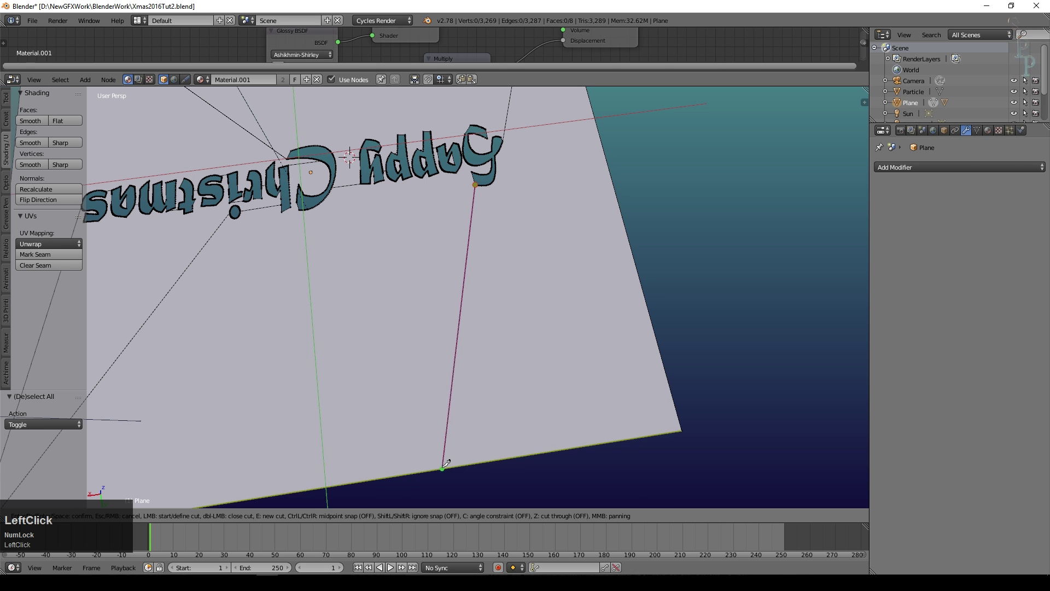
pyautogui.press('space')
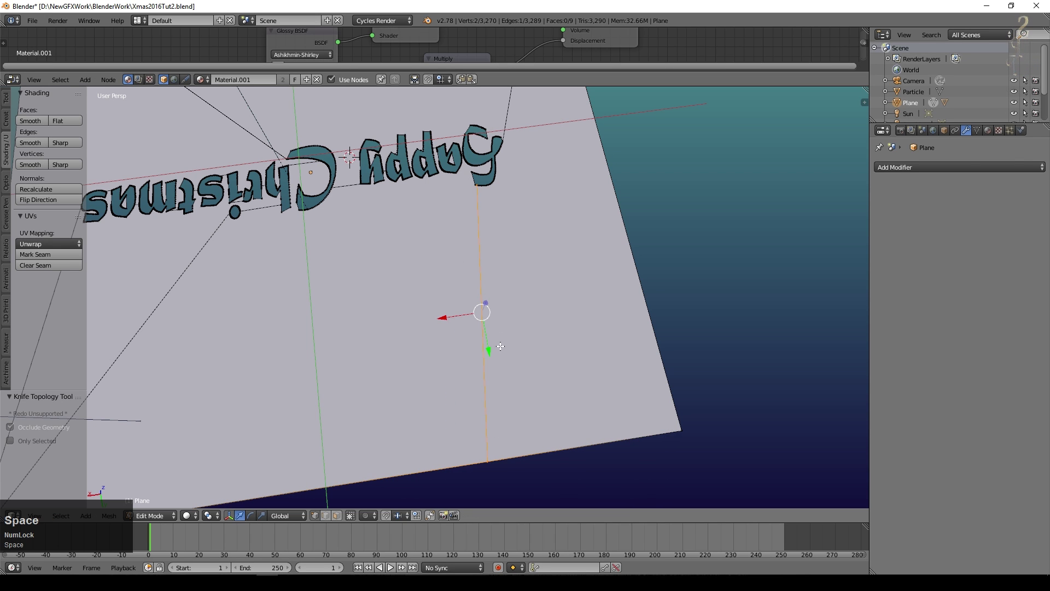
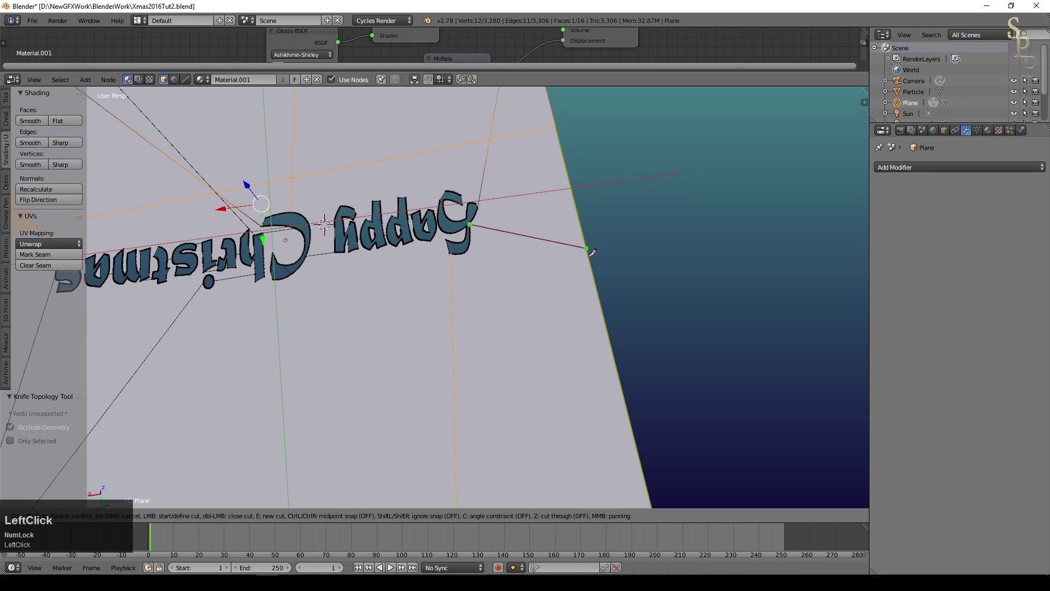
pyautogui.press('space')
pyautogui.press('ctrl+z')
# - Leave Edit Mode, save the file and pull back to view the whole seven-object scene from afar
pyautogui.press('Tab')
pyautogui.press('KP_7')
pyautogui.scroll(-3)
pyautogui.press('ctrl+s')
pyautogui.click(407, 208)
pyautogui.middleClick(409, 237)
pyautogui.scroll(3)
pyautogui.click(343, 519)
pyautogui.scroll(3)
pyautogui.scroll(-3)
# - Rotate the selection 45° about X and switch to the camera view
pyautogui.rightClick(430, 365)
pyautogui.middleClick(374, 379)
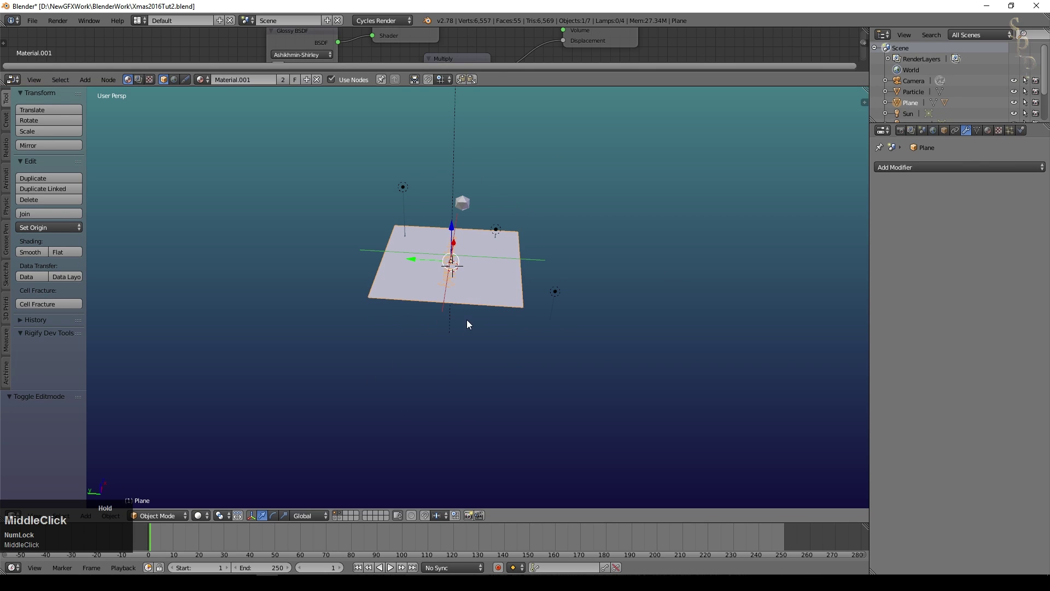
pyautogui.press('r')
pyautogui.press('x')
pyautogui.press('KP_4')
pyautogui.press('KP_5')
pyautogui.press('KP_Enter')
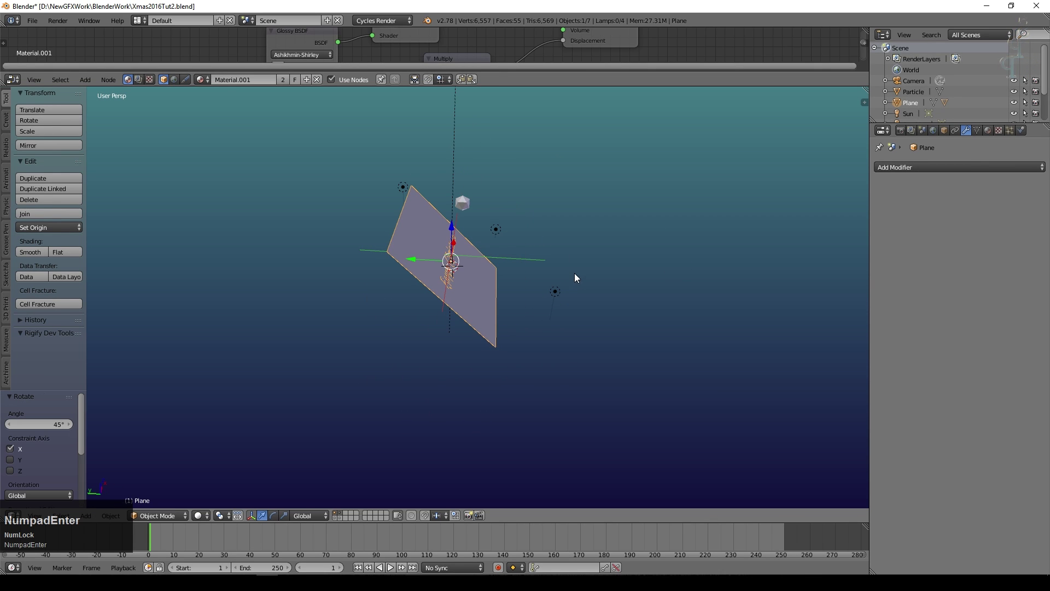
pyautogui.scroll(3)
pyautogui.press('KP_0')
pyautogui.scroll(-3)
# - Select the camera, tilt it down on X and raise it so Happy Christmas sits in frame
pyautogui.rightClick(477, 213)
pyautogui.click(434, 212)
pyautogui.rightClick(434, 214)
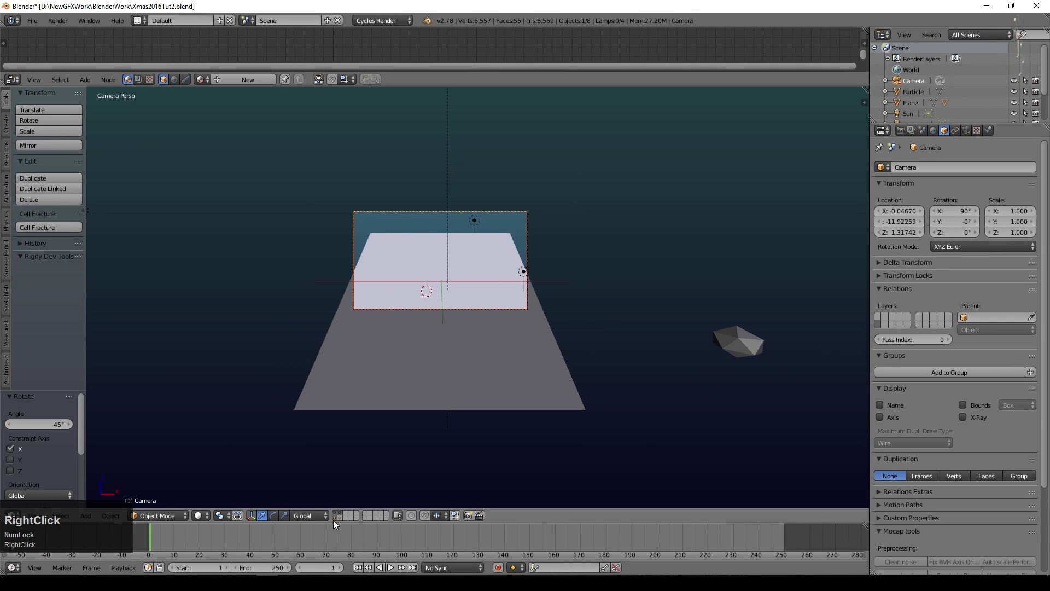
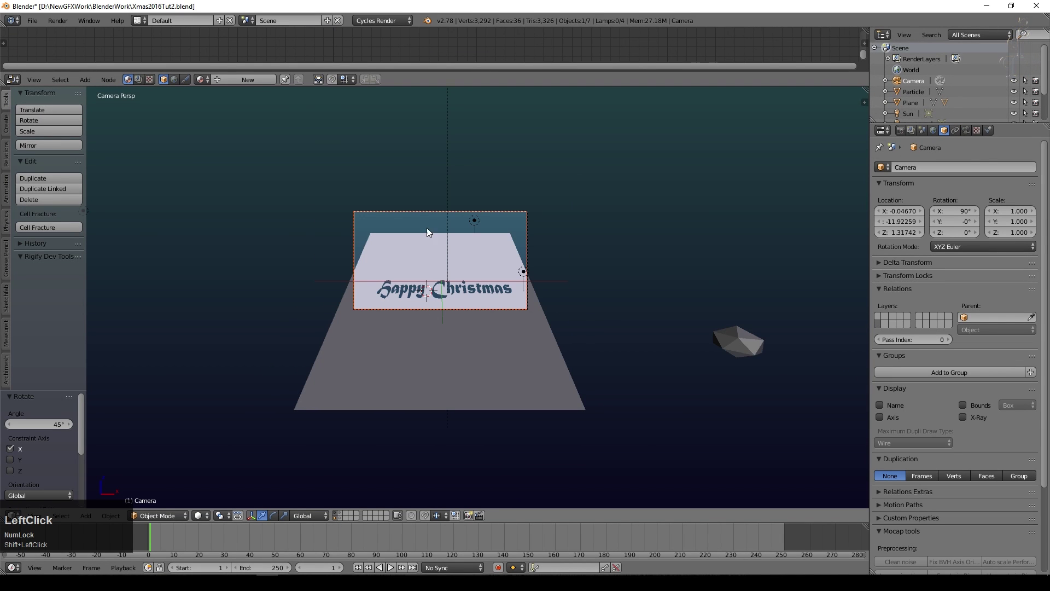
pyautogui.rightClick(429, 212)
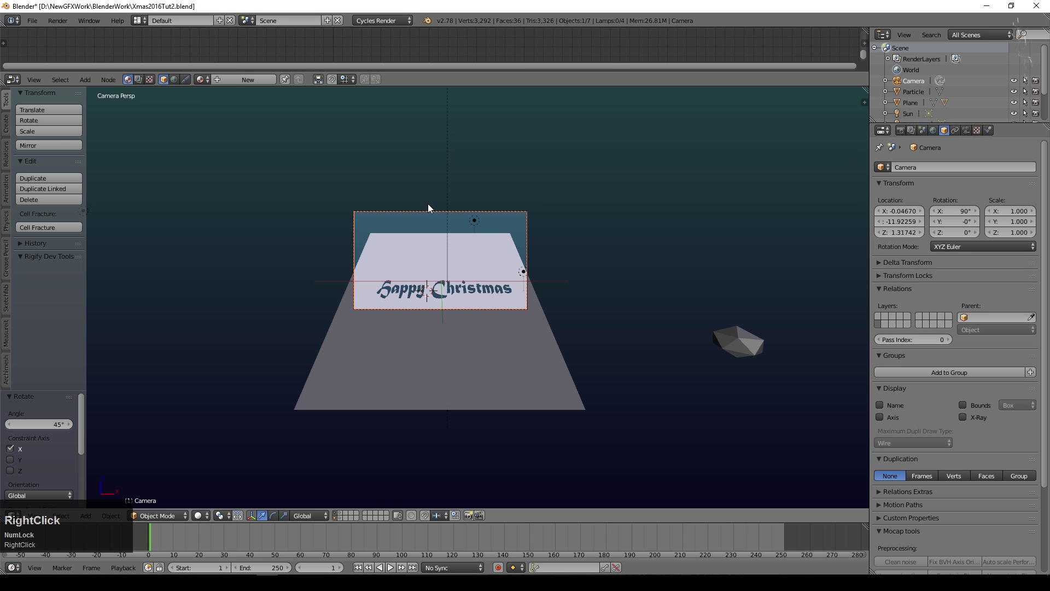
pyautogui.press('r')
pyautogui.press('x')
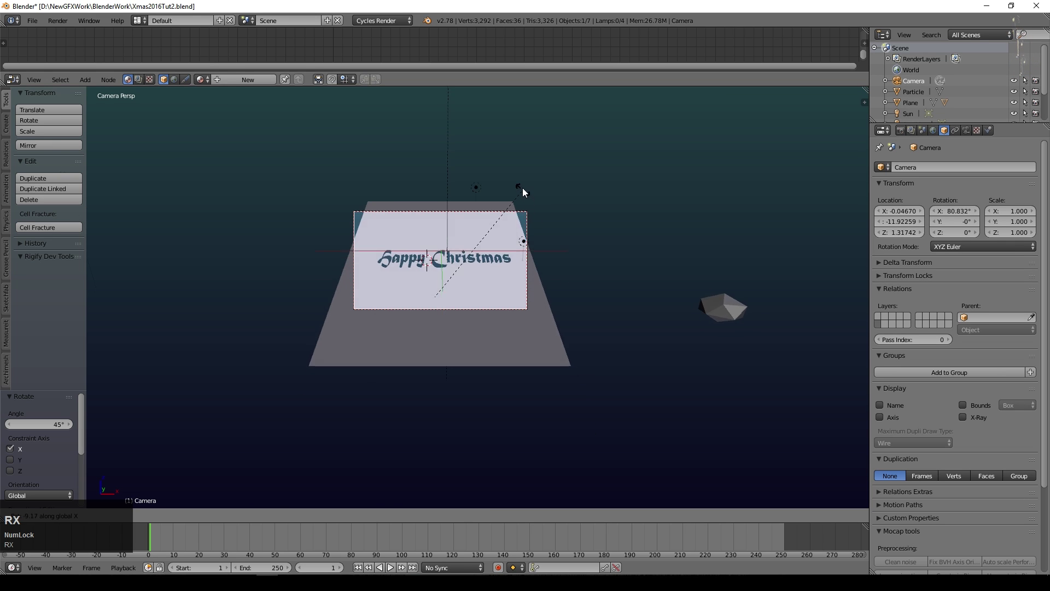
pyautogui.click(510, 111)
pyautogui.press('g')
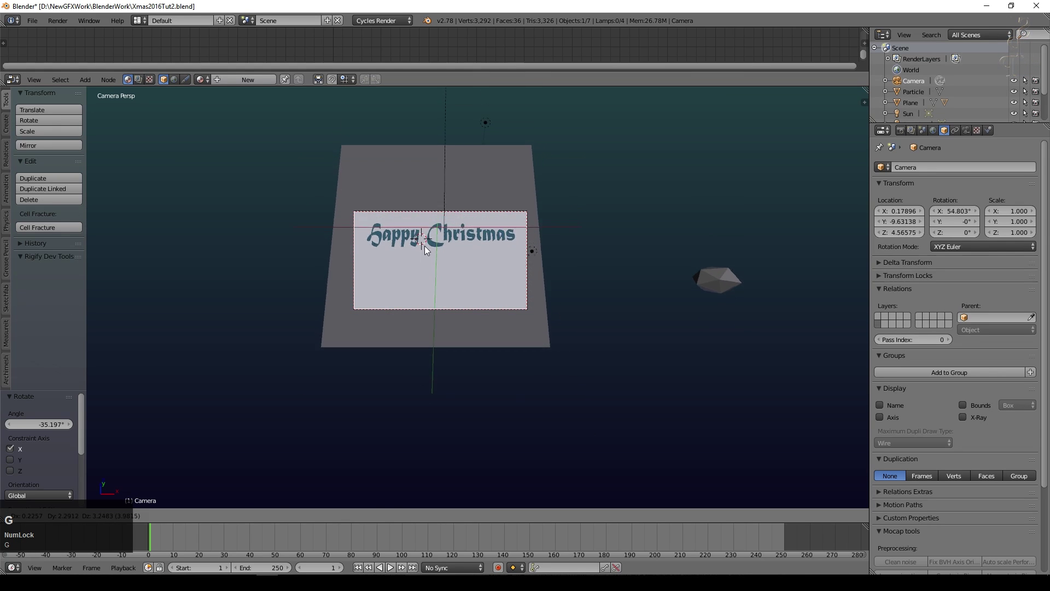
pyautogui.press('r')
pyautogui.press('x')
pyautogui.click(419, 430)
# - Preview the camera framing with Rendered viewport shading
pyautogui.scroll(3)
pyautogui.click(204, 518)
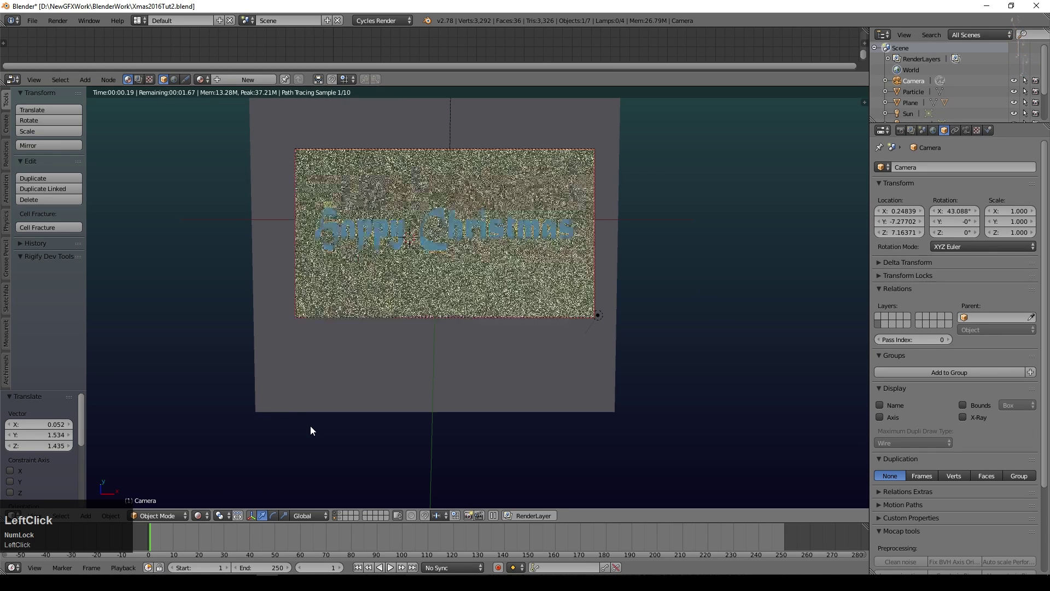
pyautogui.middleClick(455, 342)
pyautogui.scroll(3)
pyautogui.click(344, 515)
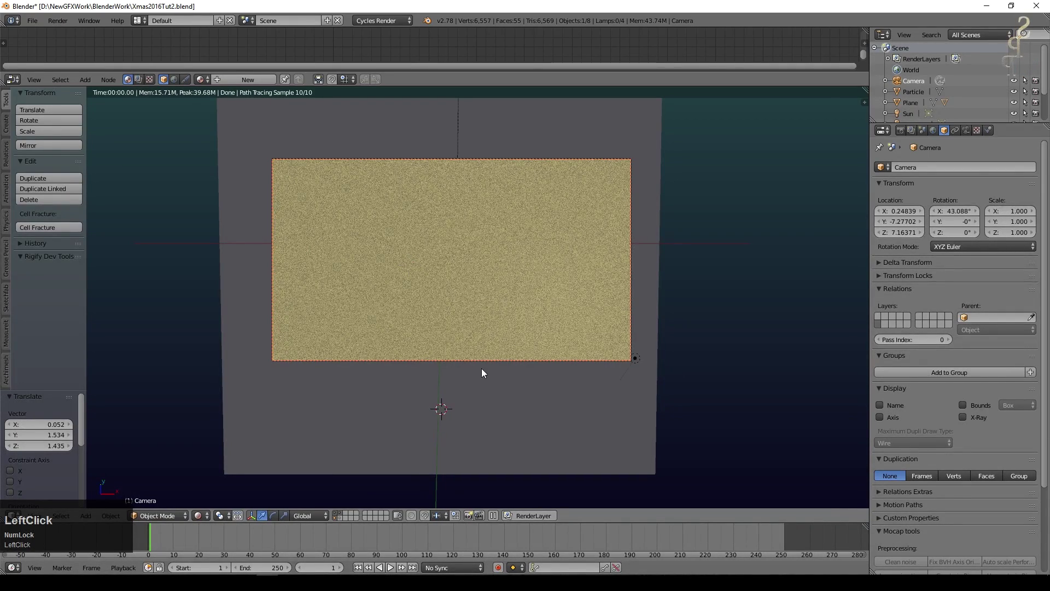
pyautogui.scroll(3)
pyautogui.scroll(-3)
# - Enable Collision physics on the plane with particle damping 0.902 and friction 0.350
pyautogui.middleClick(328, 391)
pyautogui.rightClick(472, 363)
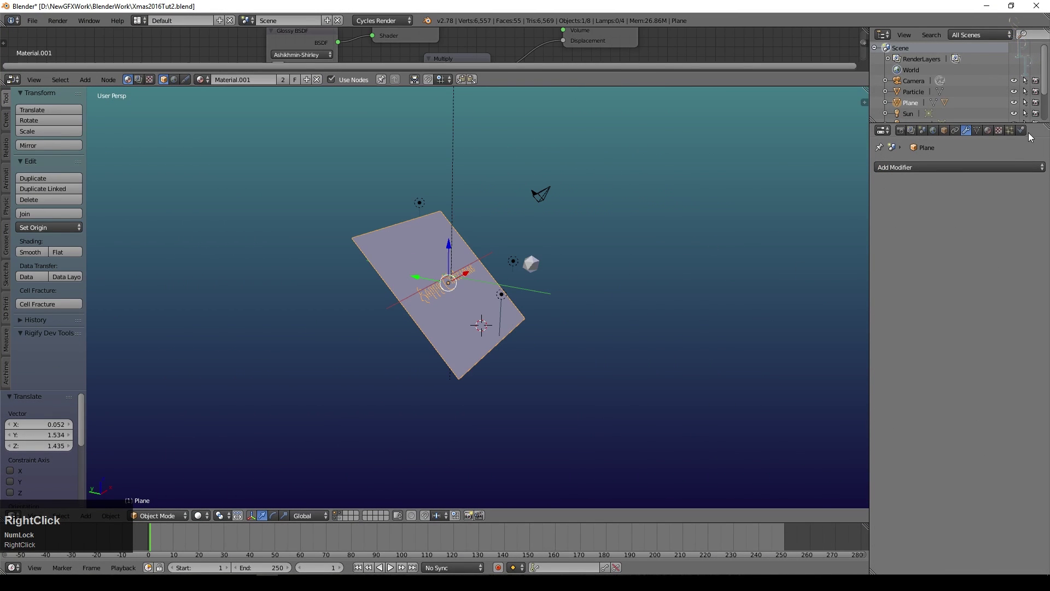
pyautogui.click(1023, 132)
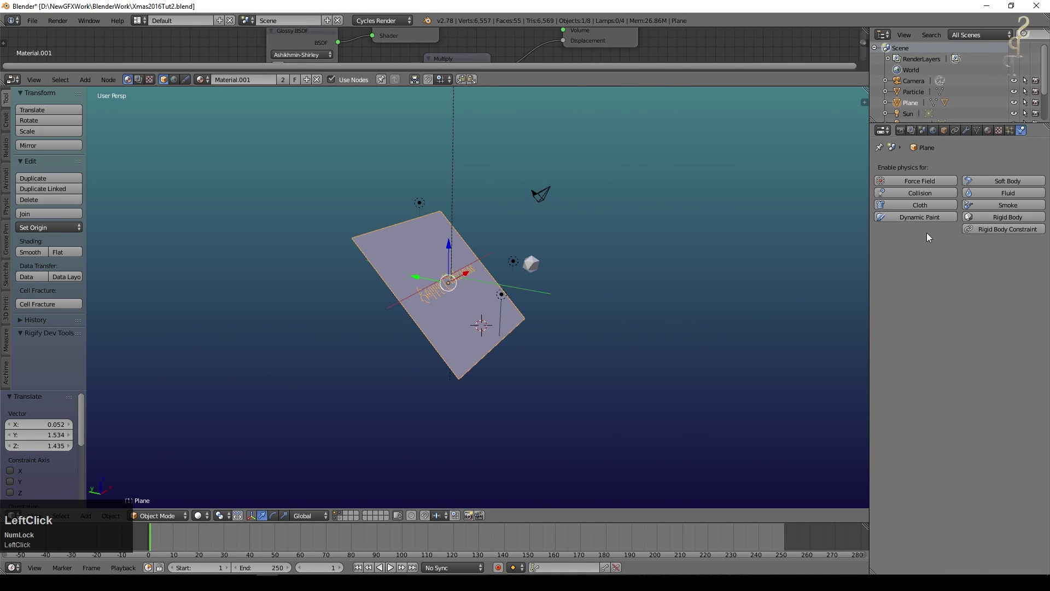
pyautogui.click(920, 198)
pyautogui.scroll(3)
pyautogui.click(885, 327)
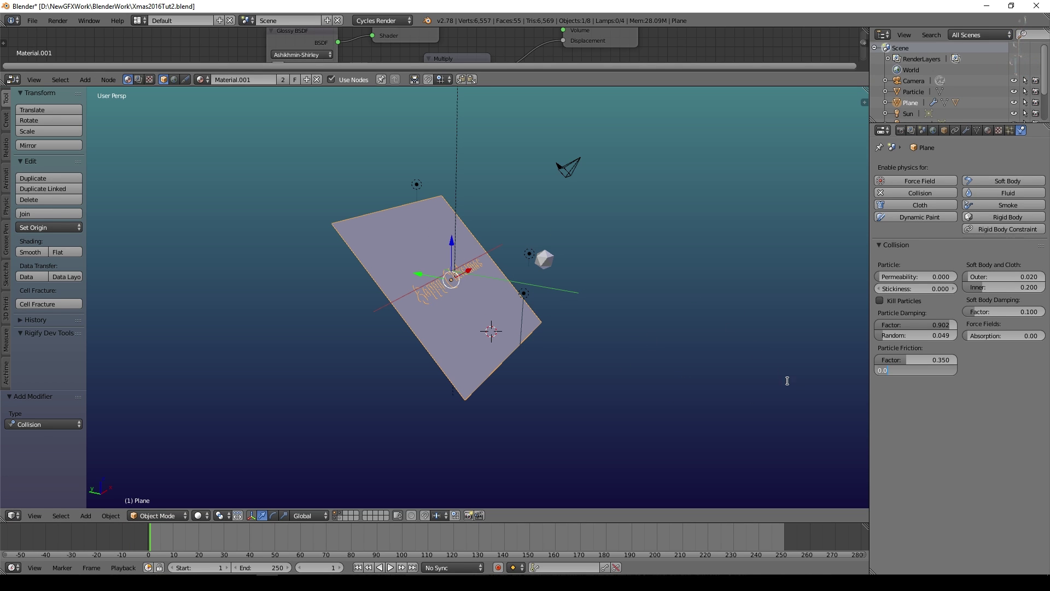
pyautogui.scroll(3)
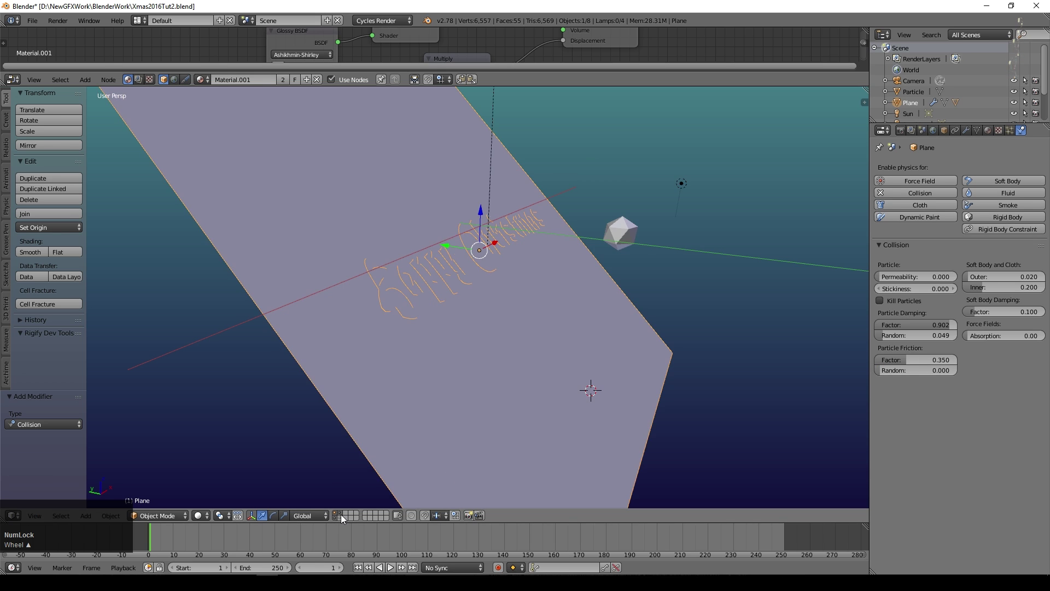
pyautogui.click(342, 516)
# - Enable Collision on Plane.001 with Kill Particles, stickiness 10, damping 1.0 and friction 0.741
pyautogui.rightClick(403, 288)
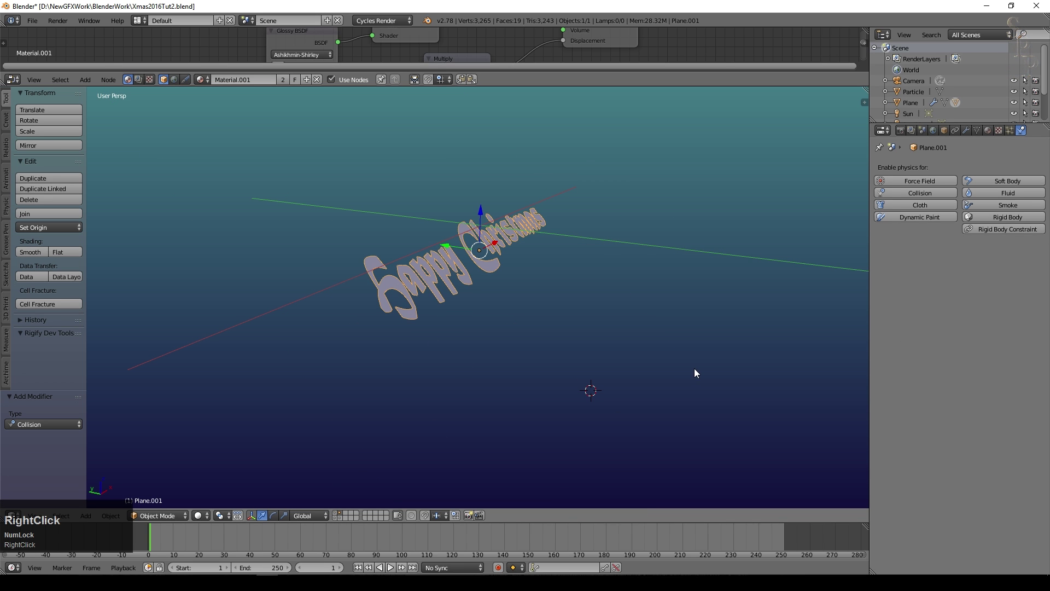
pyautogui.click(938, 202)
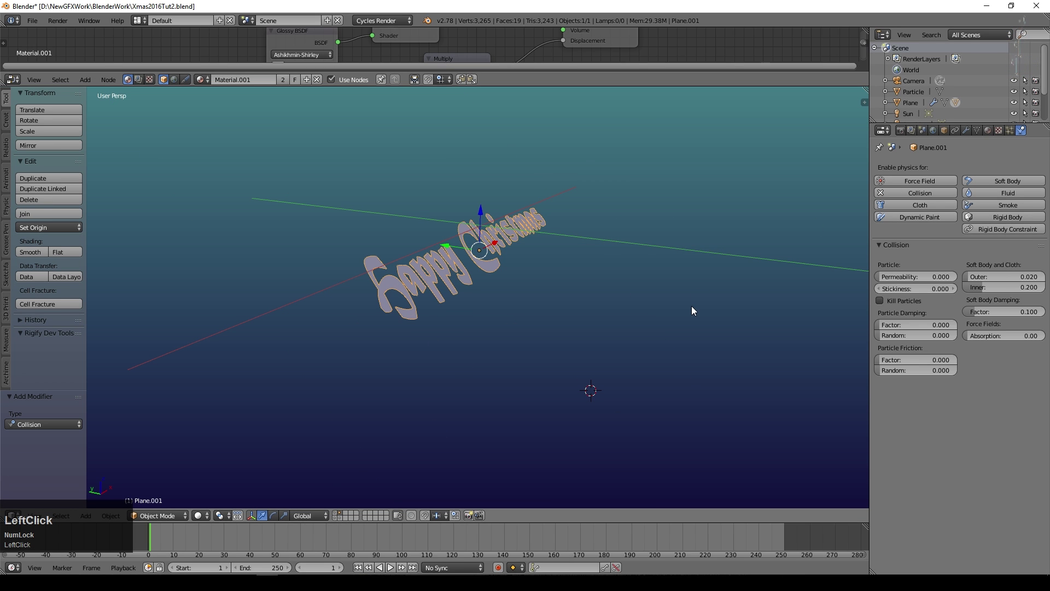
pyautogui.click(884, 303)
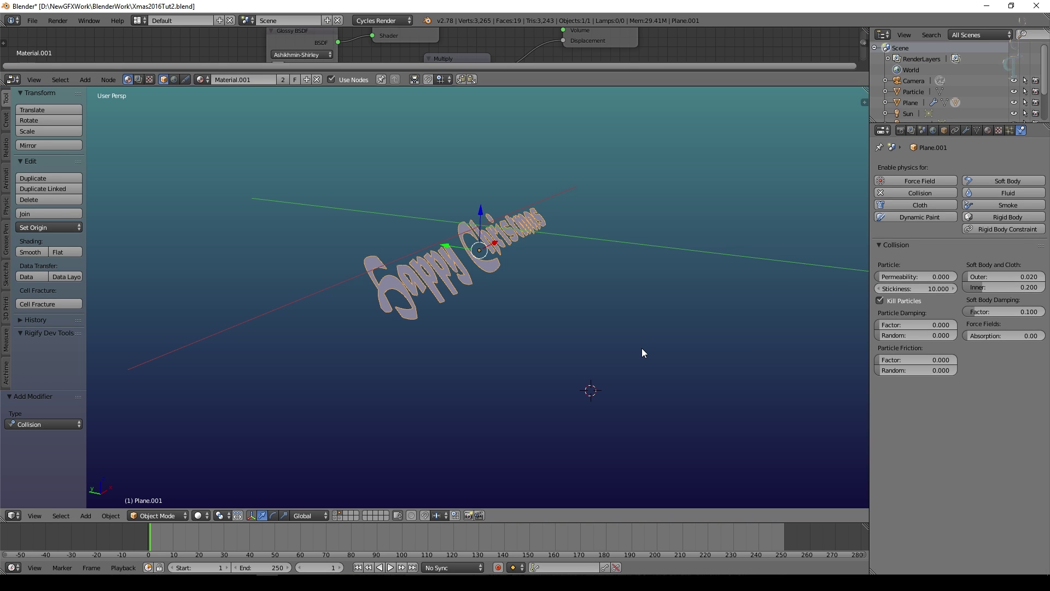
pyautogui.click(883, 327)
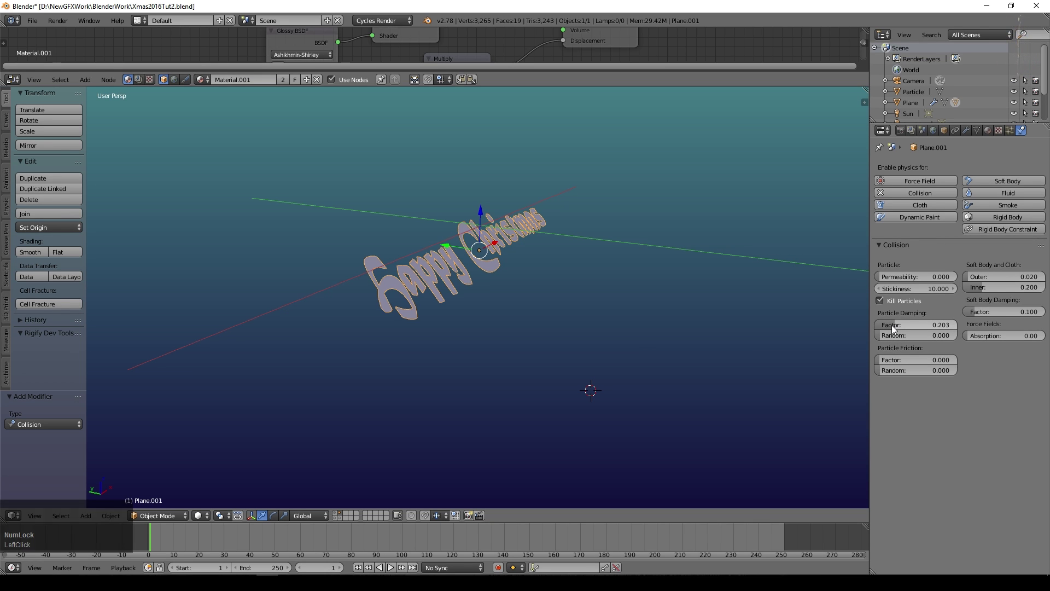
pyautogui.click(896, 329)
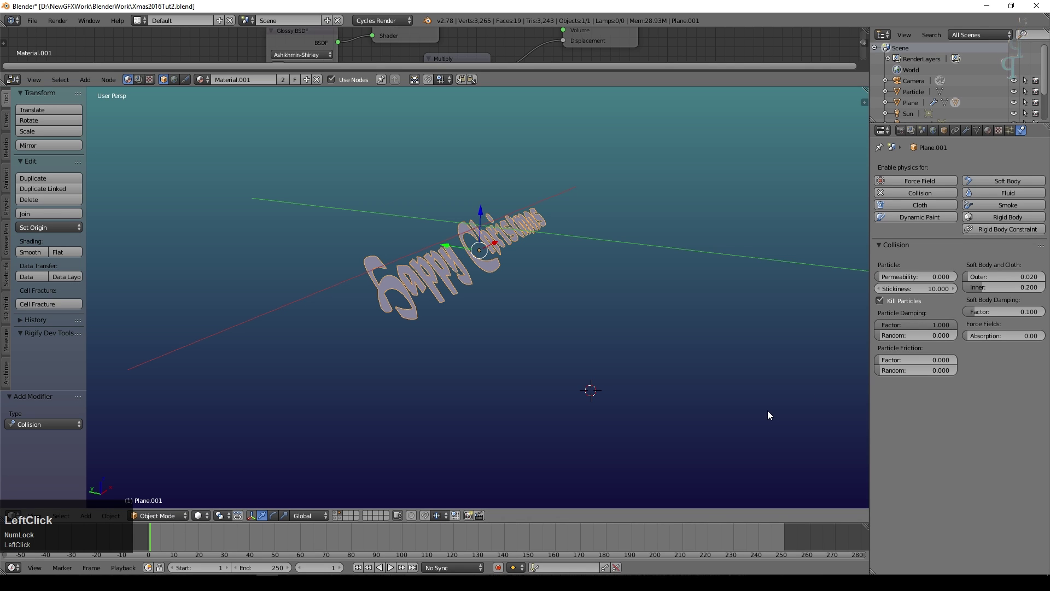
pyautogui.click(883, 359)
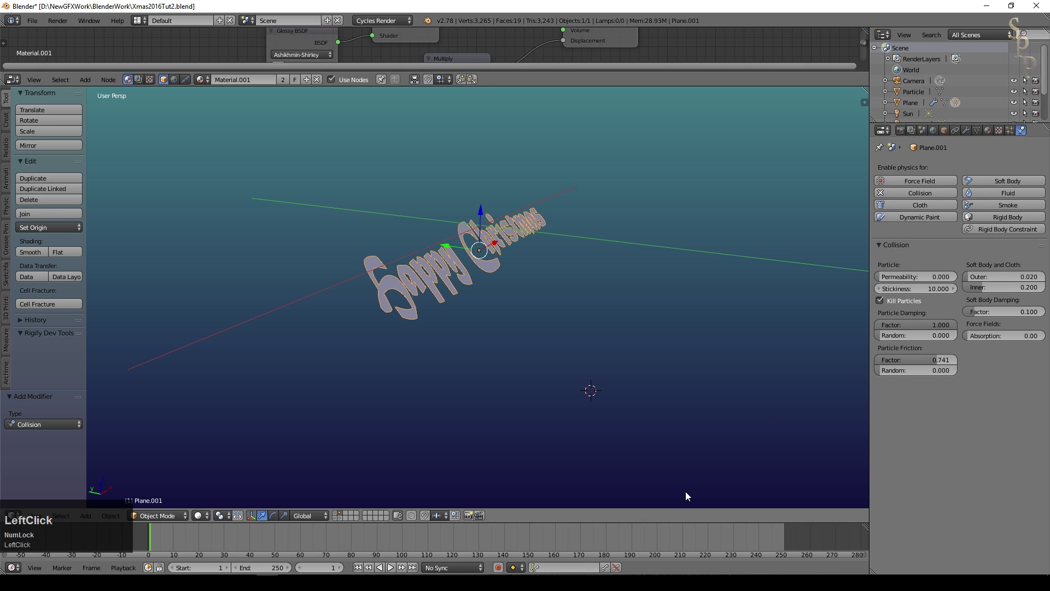
# - Place the 3D cursor near the plane and add a mesh cylinder there
pyautogui.scroll(-3)
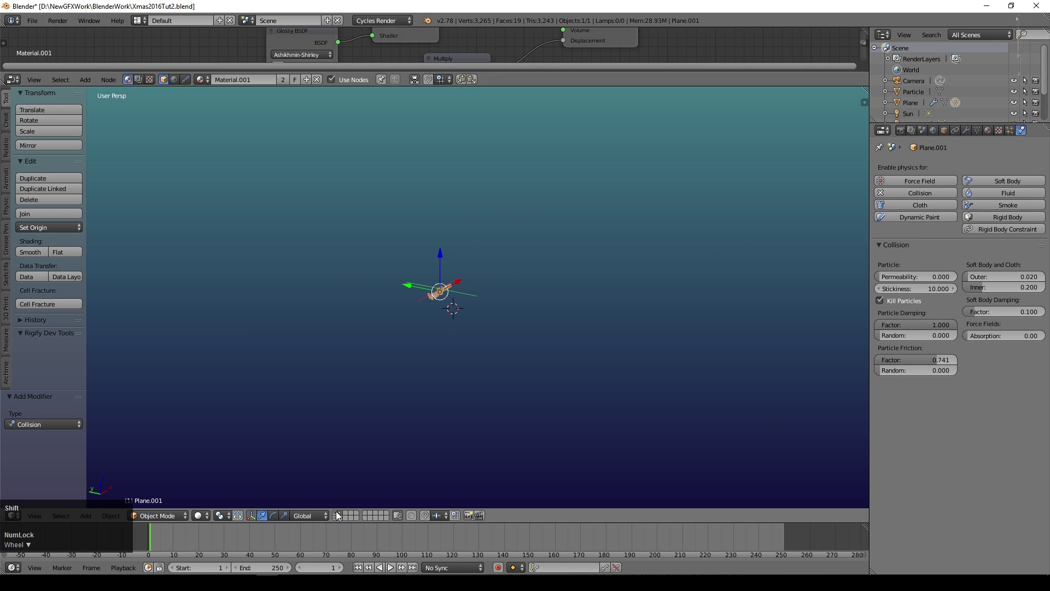
pyautogui.click(336, 515)
pyautogui.middleClick(425, 366)
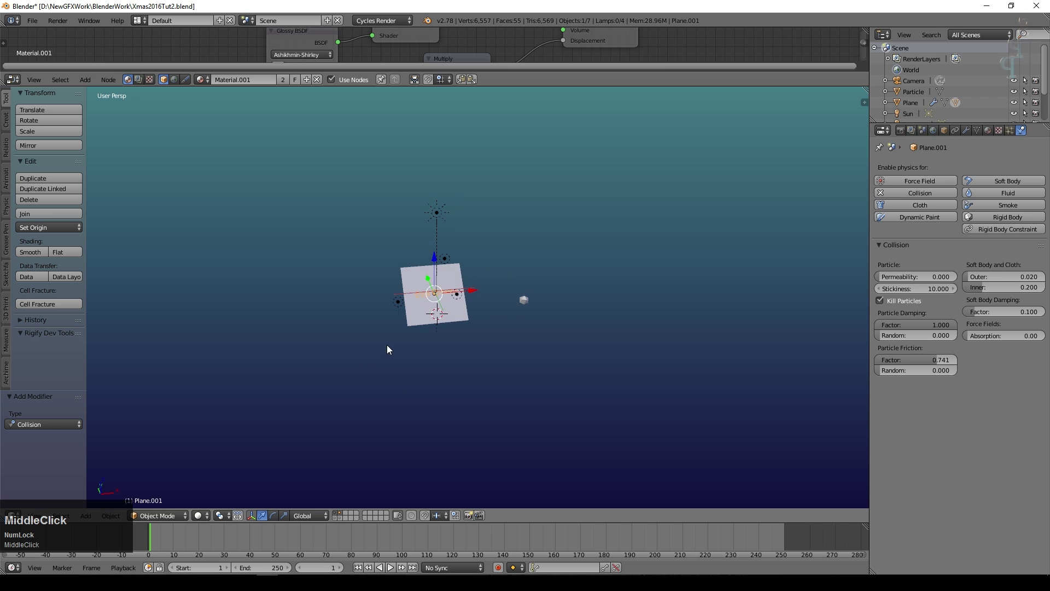
pyautogui.click(443, 361)
pyautogui.press('shift+a')
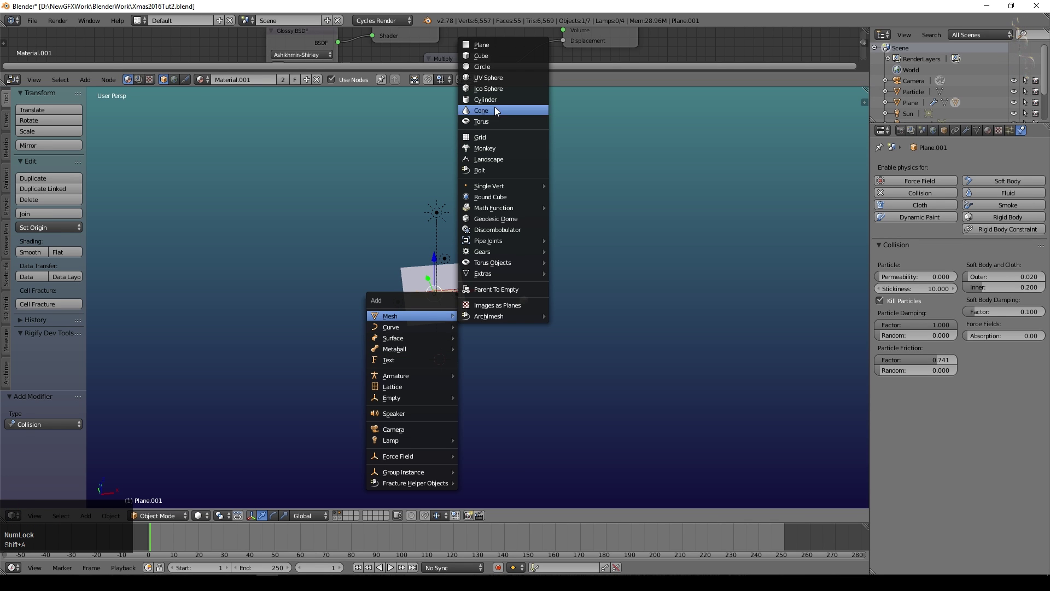
pyautogui.click(502, 107)
pyautogui.scroll(3)
# - From top view, move the cylinder so it sits centred above the paper plane
pyautogui.press('s')
pyautogui.press('z')
pyautogui.click(471, 214)
pyautogui.middleClick(457, 328)
pyautogui.scroll(-3)
pyautogui.press('KP_7')
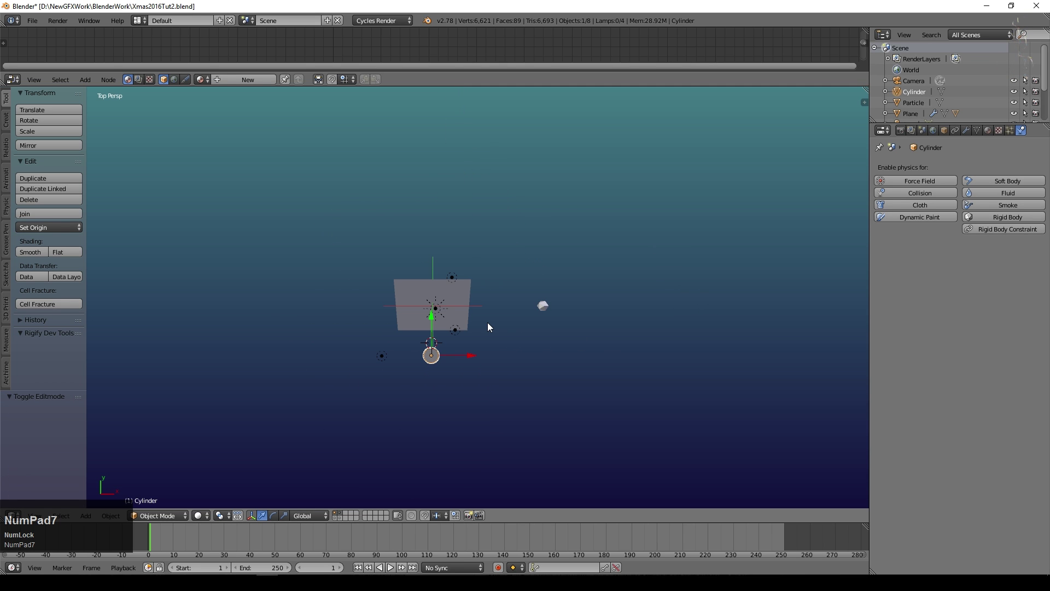
pyautogui.press('g')
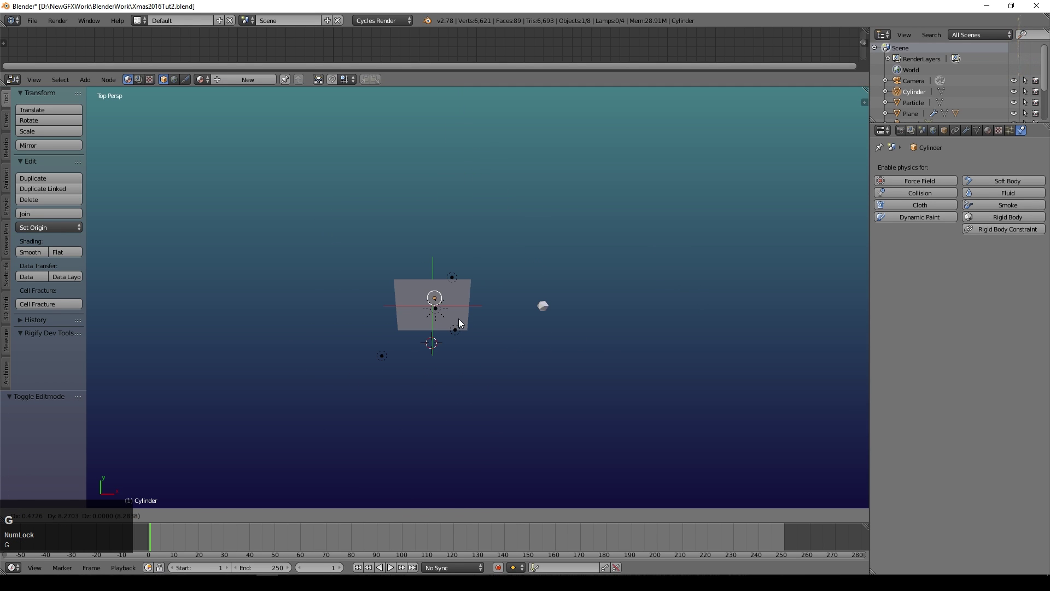
pyautogui.click(461, 321)
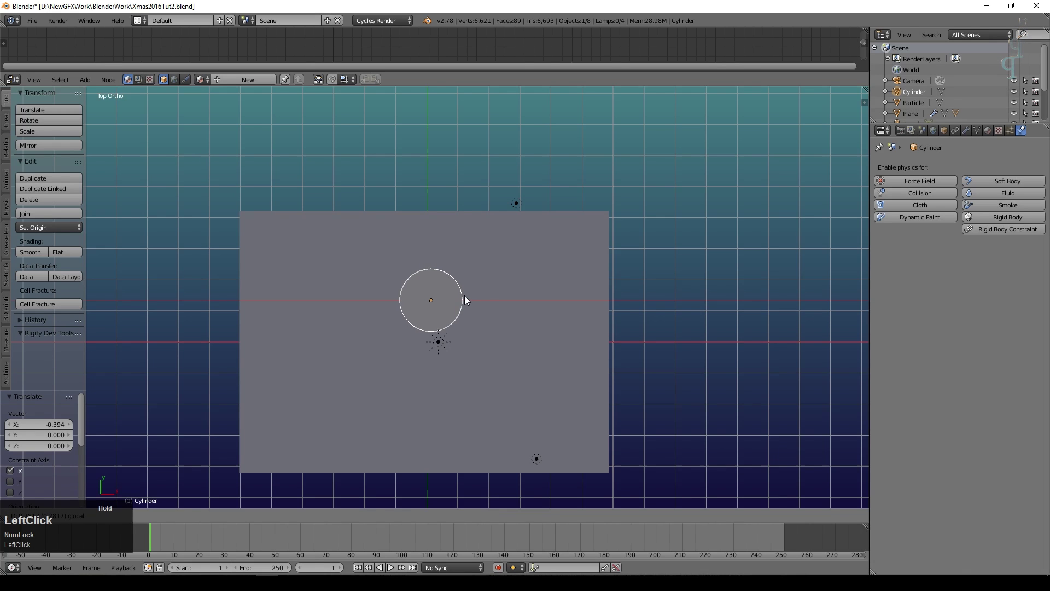
pyautogui.click(427, 245)
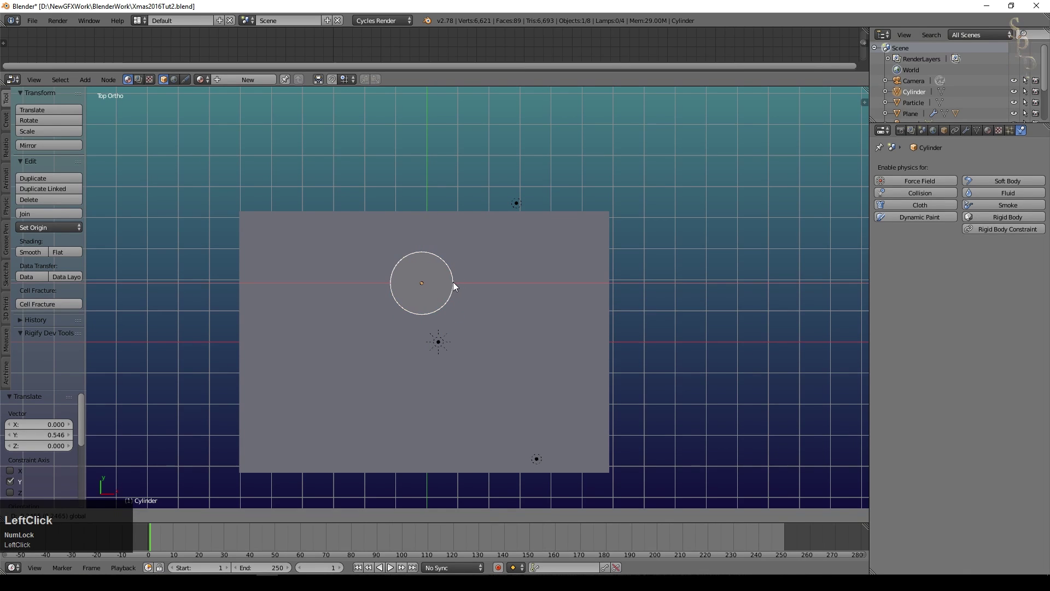
# - Check the cylinder's position through the camera view
pyautogui.middleClick(430, 355)
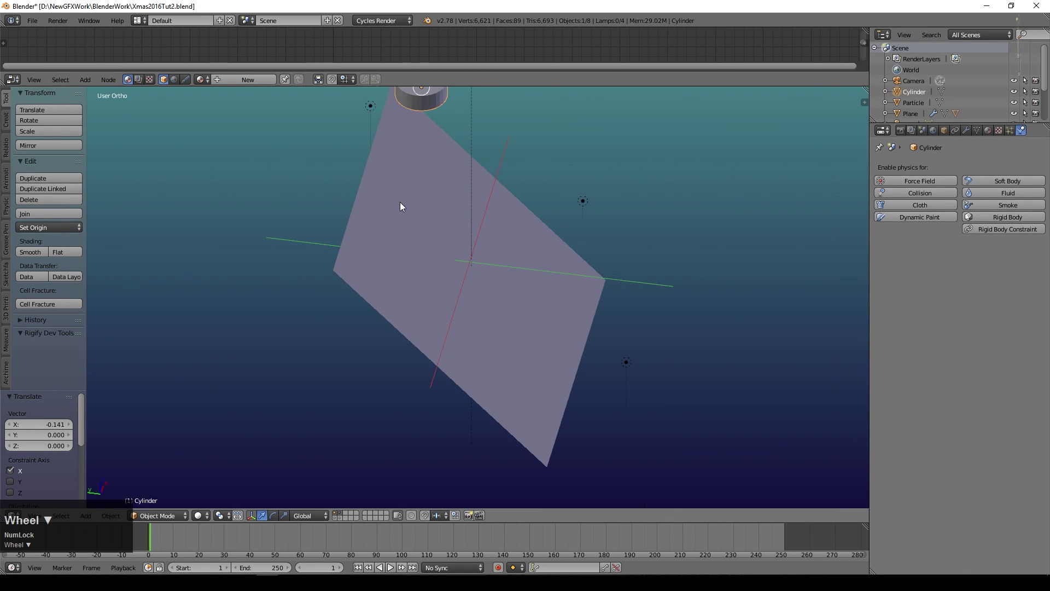
pyautogui.scroll(-3)
pyautogui.press('KP_0')
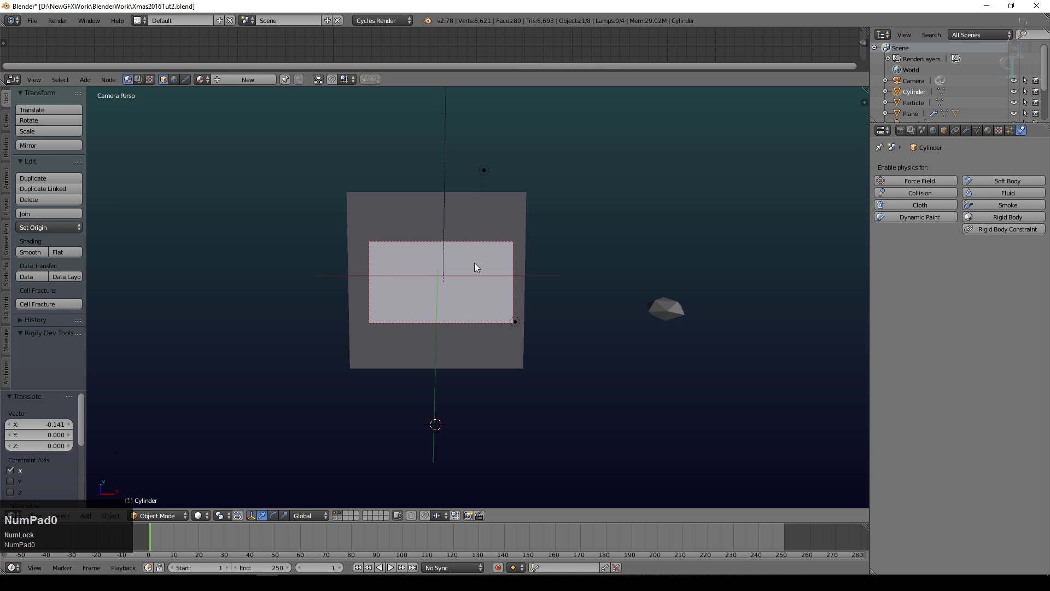
pyautogui.middleClick(566, 269)
pyautogui.click(422, 114)
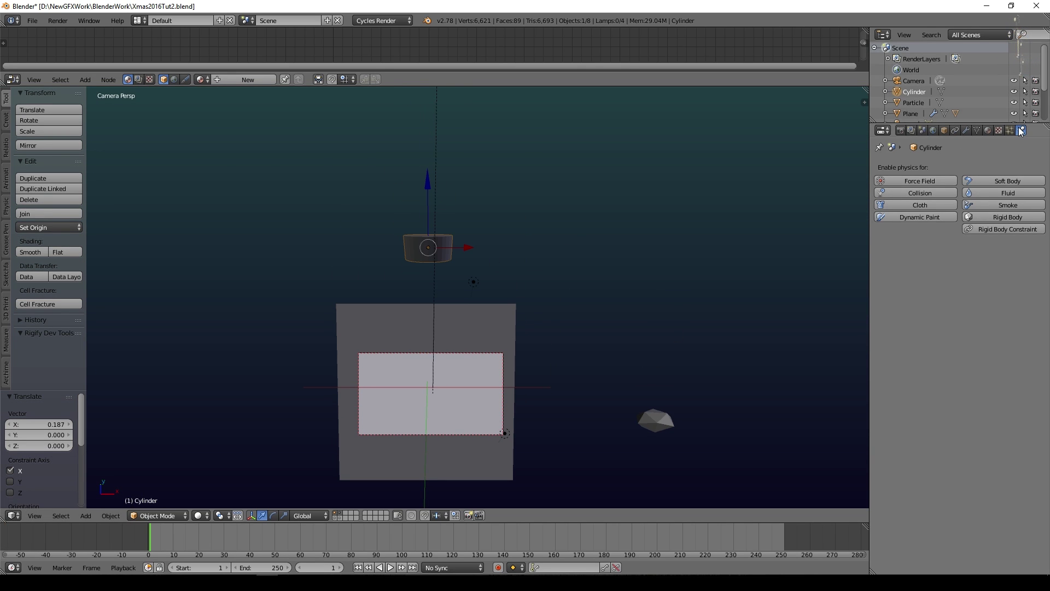
# - Add a new particle system to the cylinder with emission end frame 250 and value 150
pyautogui.click(1016, 133)
pyautogui.click(969, 201)
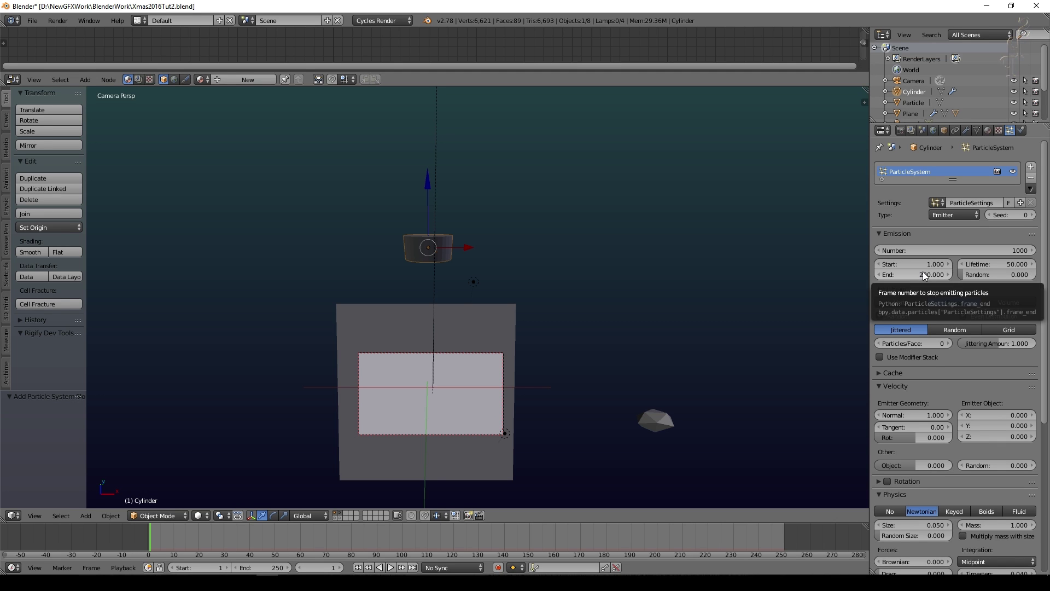
pyautogui.click(924, 277)
pyautogui.press('KP_2')
pyautogui.press('KP_5')
pyautogui.press('KP_0')
pyautogui.press('KP_Enter')
pyautogui.click(1009, 266)
pyautogui.press('KP_1')
pyautogui.press('KP_5')
pyautogui.press('KP_0')
pyautogui.press('KP_Enter')
# - Render particles as the Particle dupli object with Random Size 0.532
pyautogui.click(1011, 306)
pyautogui.scroll(-3)
pyautogui.click(977, 457)
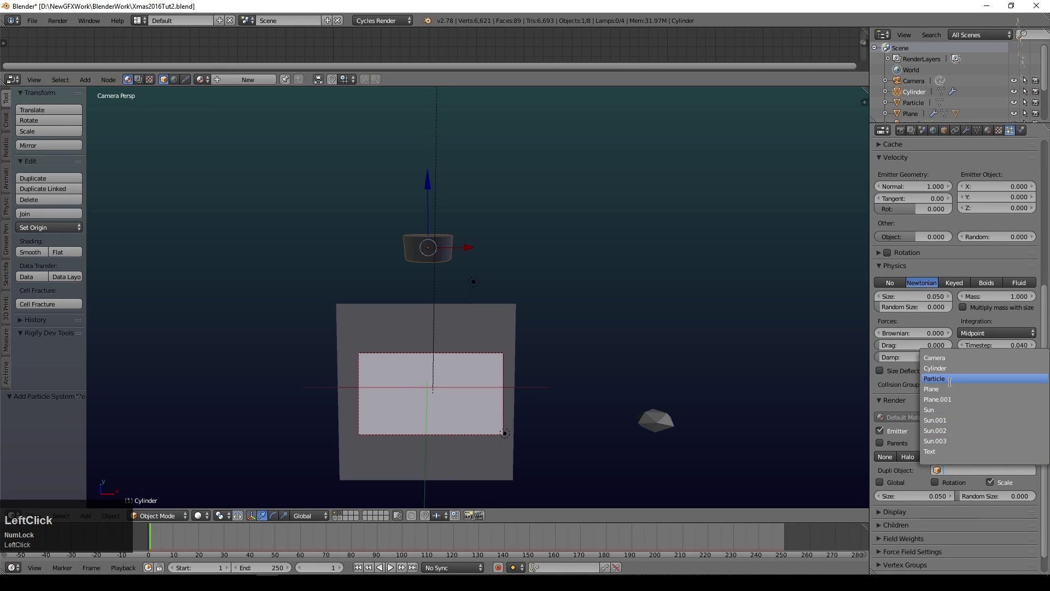
pyautogui.click(968, 499)
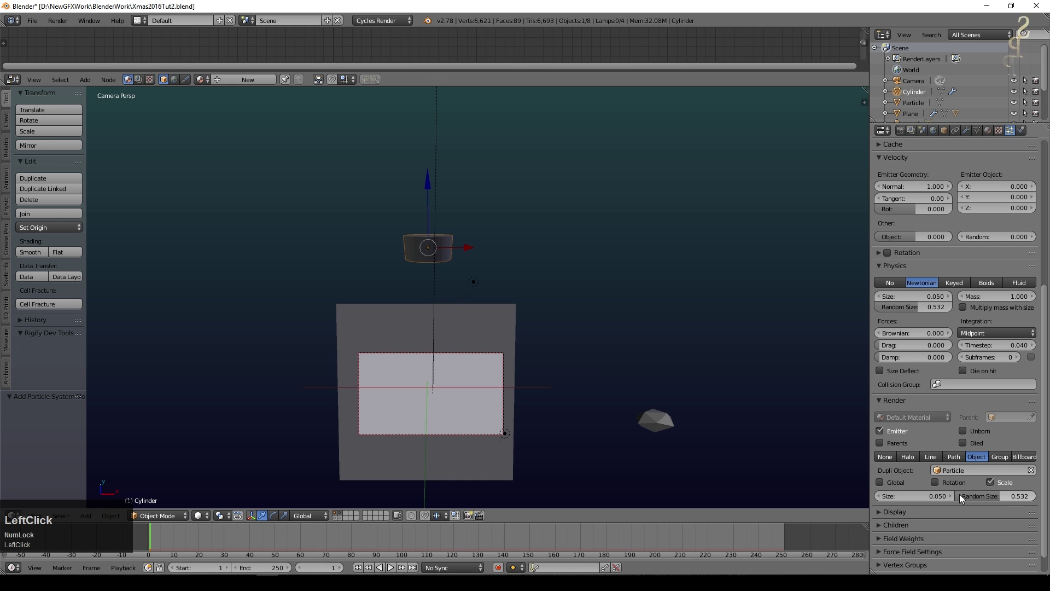
pyautogui.click(202, 517)
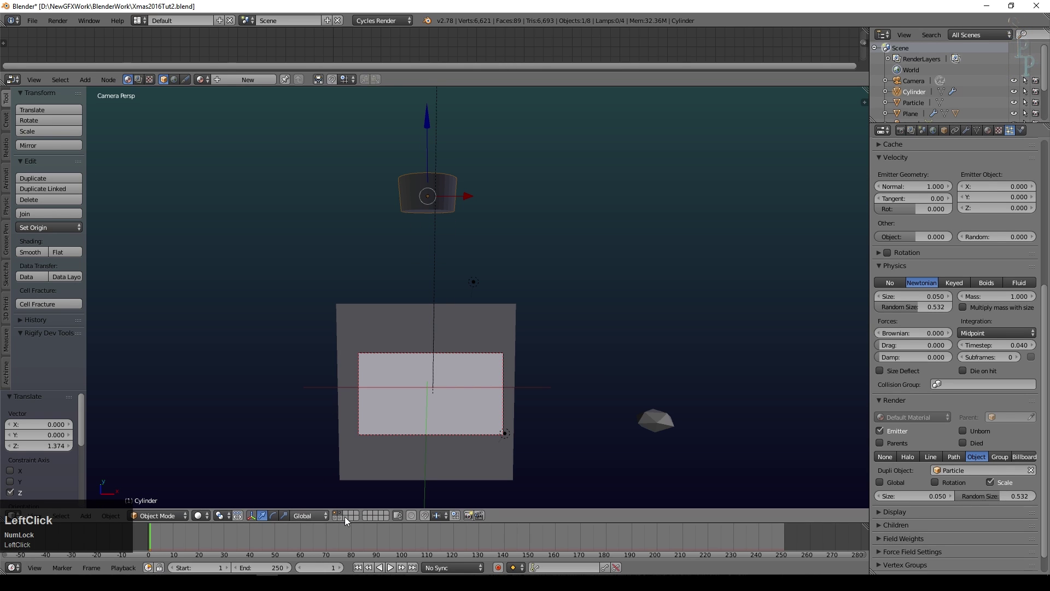
# - Play the animation, preview the pouring particles in Rendered shading, then return to Solid
pyautogui.click(391, 567)
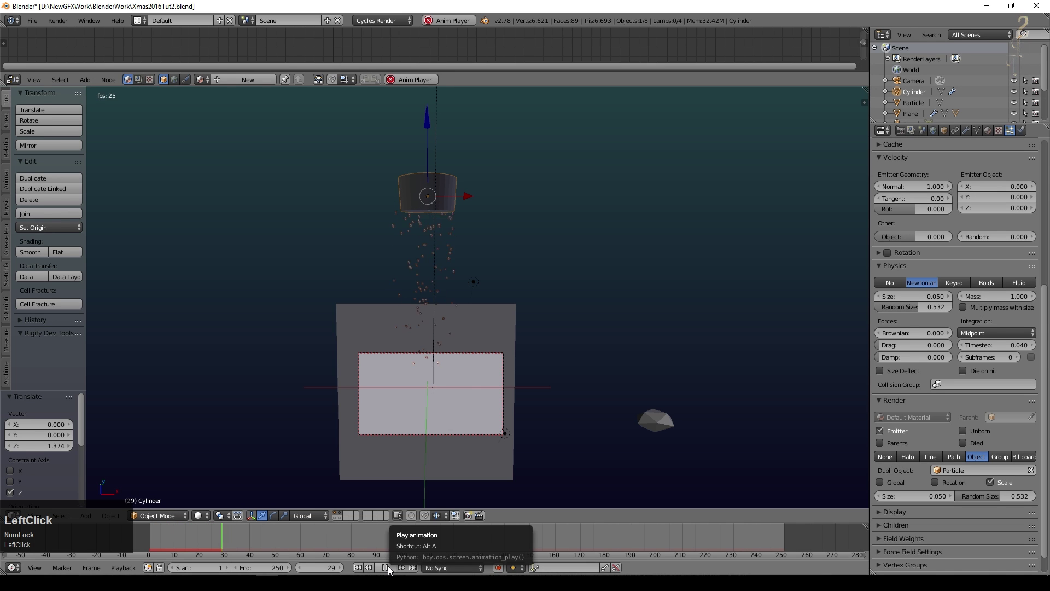
pyautogui.scroll(3)
pyautogui.click(388, 567)
pyautogui.middleClick(328, 470)
pyautogui.click(204, 520)
pyautogui.scroll(-3)
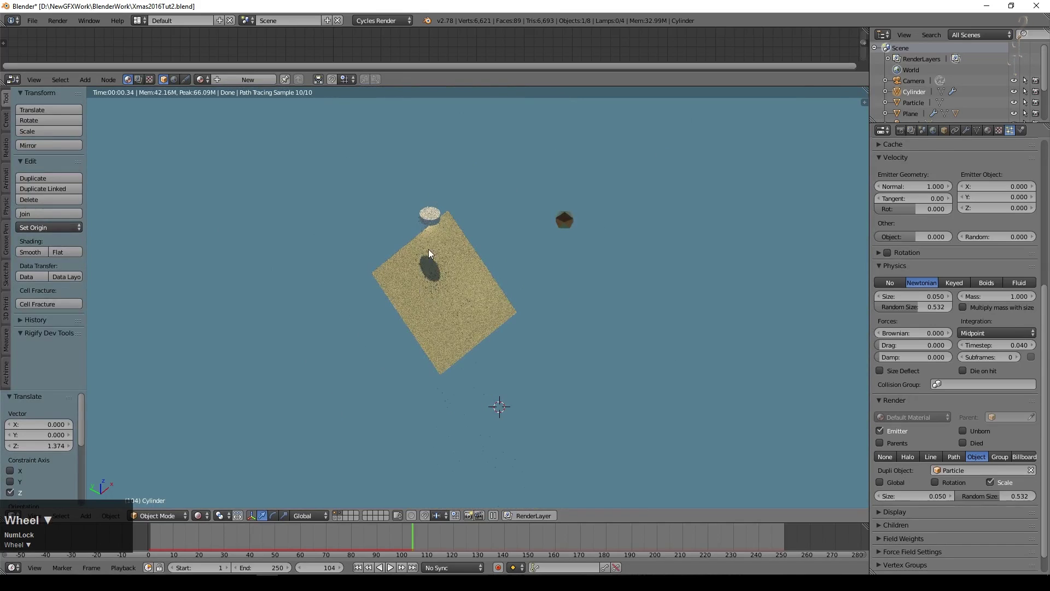
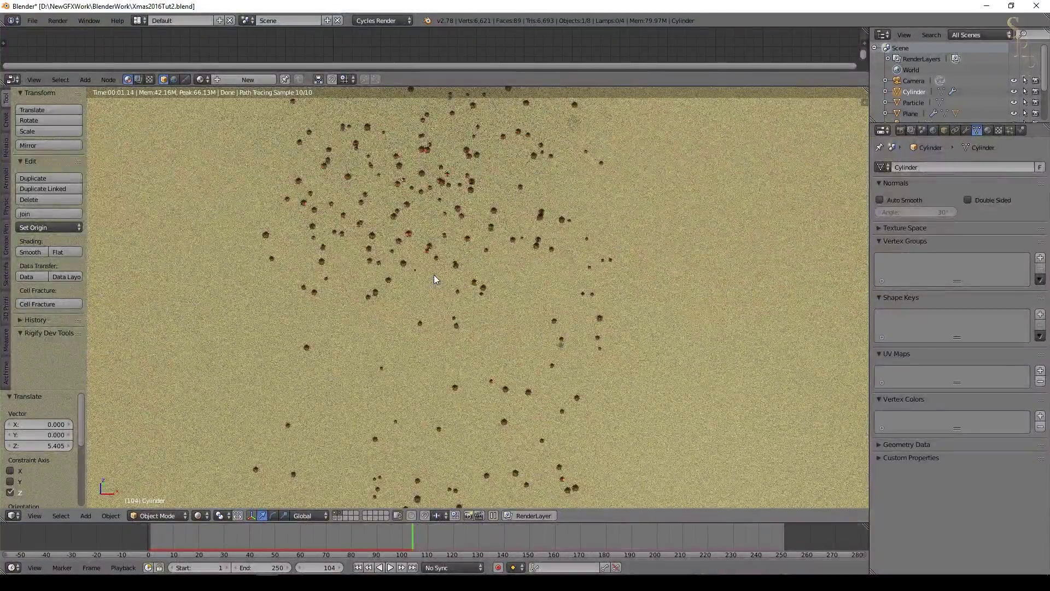
pyautogui.click(195, 520)
pyautogui.scroll(-3)
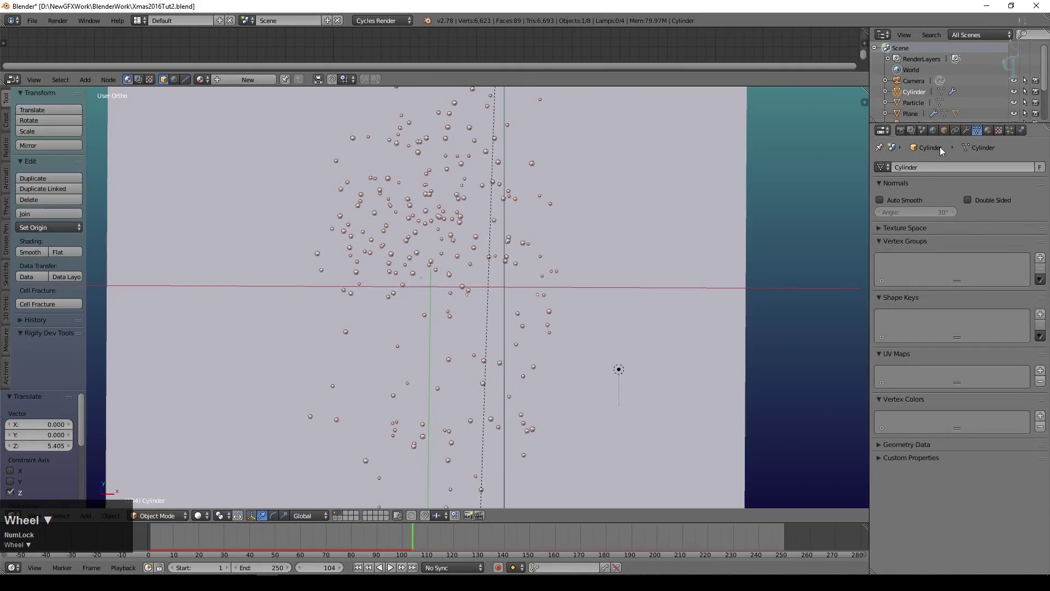
pyautogui.scroll(-3)
# - Set the Particle object's viewport colour to orange and replay the animation
pyautogui.rightClick(547, 318)
pyautogui.click(992, 133)
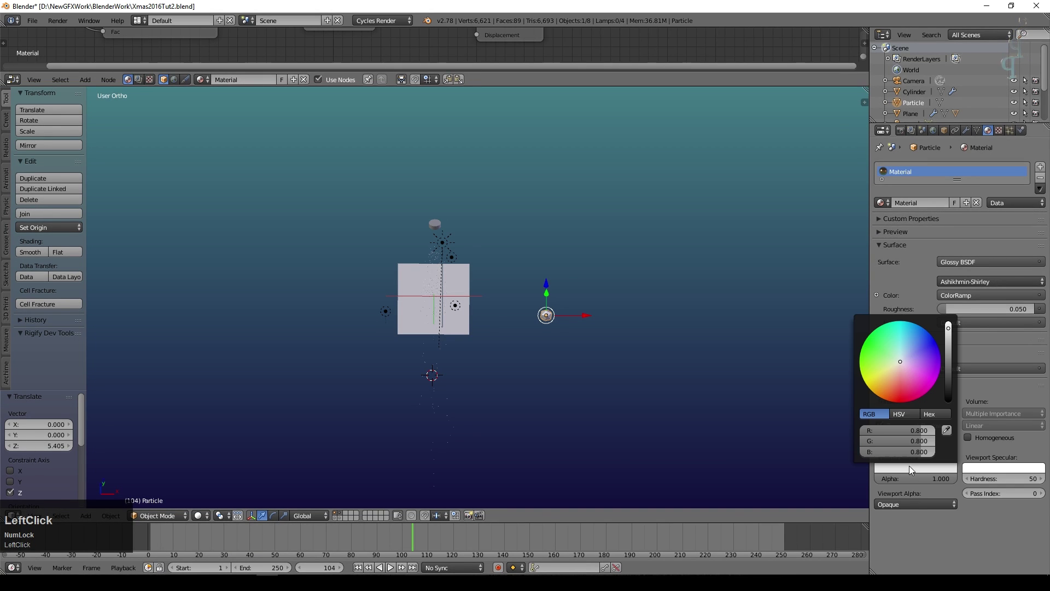
pyautogui.scroll(3)
pyautogui.scroll(-3)
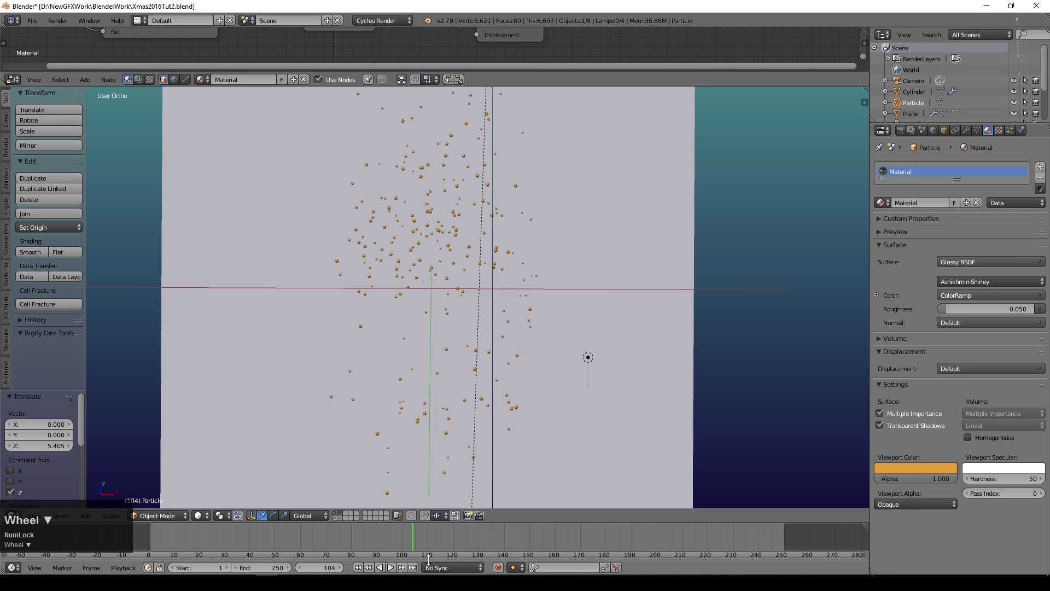
pyautogui.click(363, 568)
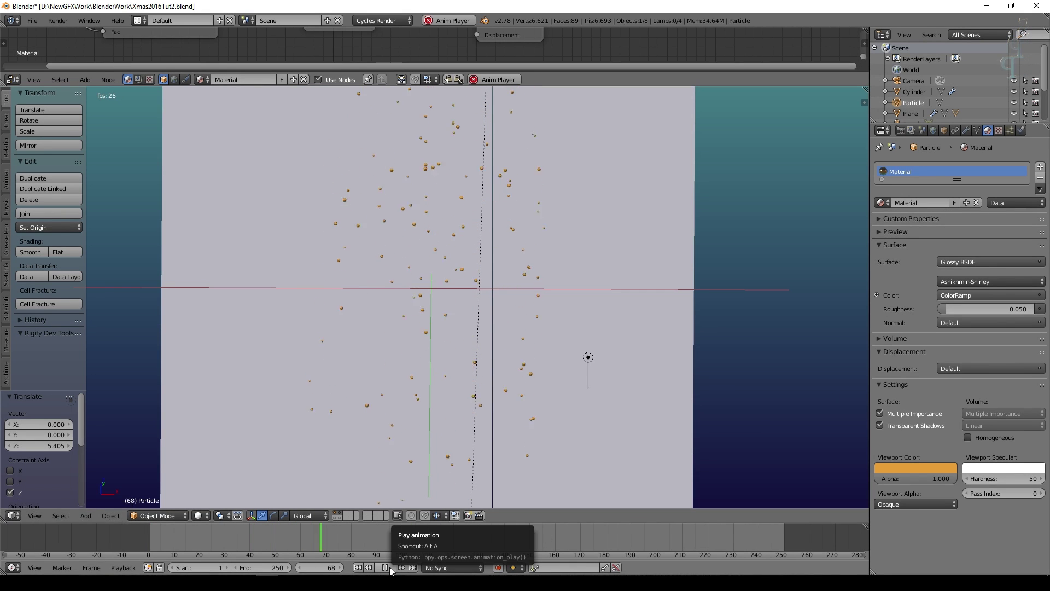
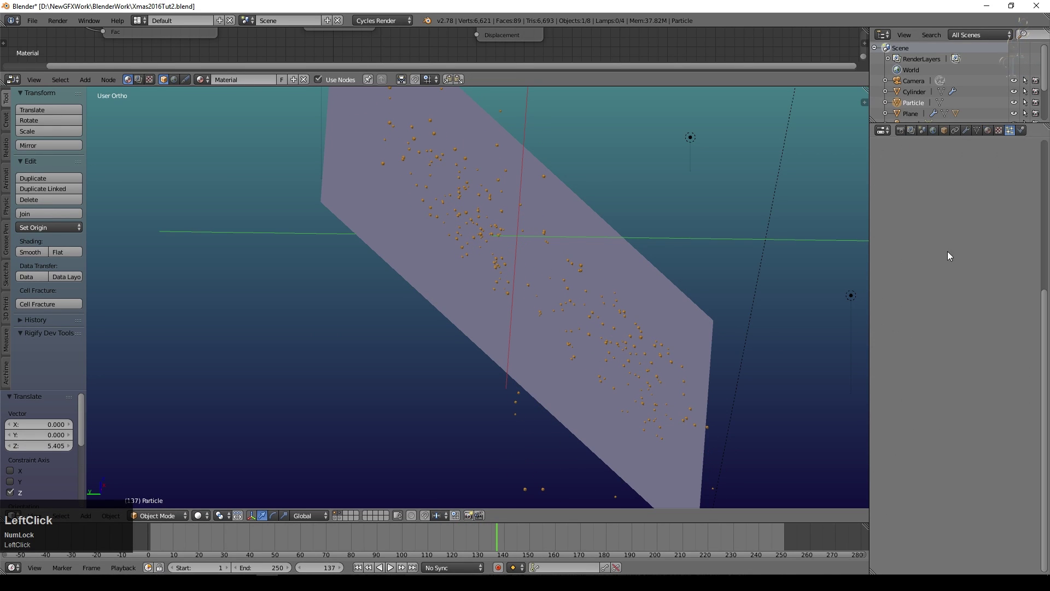
# - Enable Collision on the paper plane with damping 0.937 and friction 0.105, testing with playback
pyautogui.rightClick(575, 382)
pyautogui.click(723, 349)
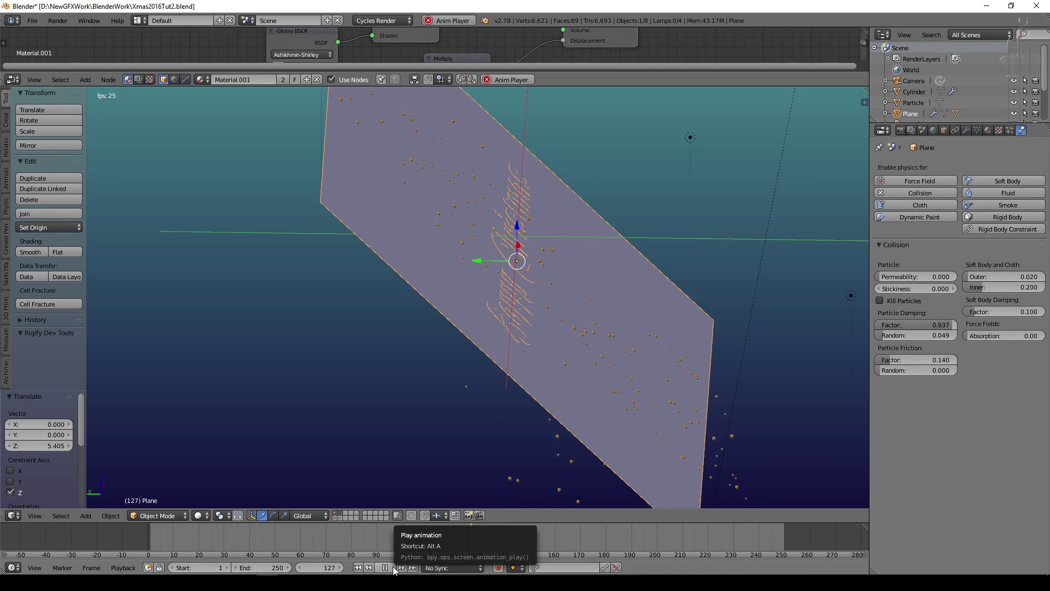
pyautogui.middleClick(580, 381)
pyautogui.click(384, 572)
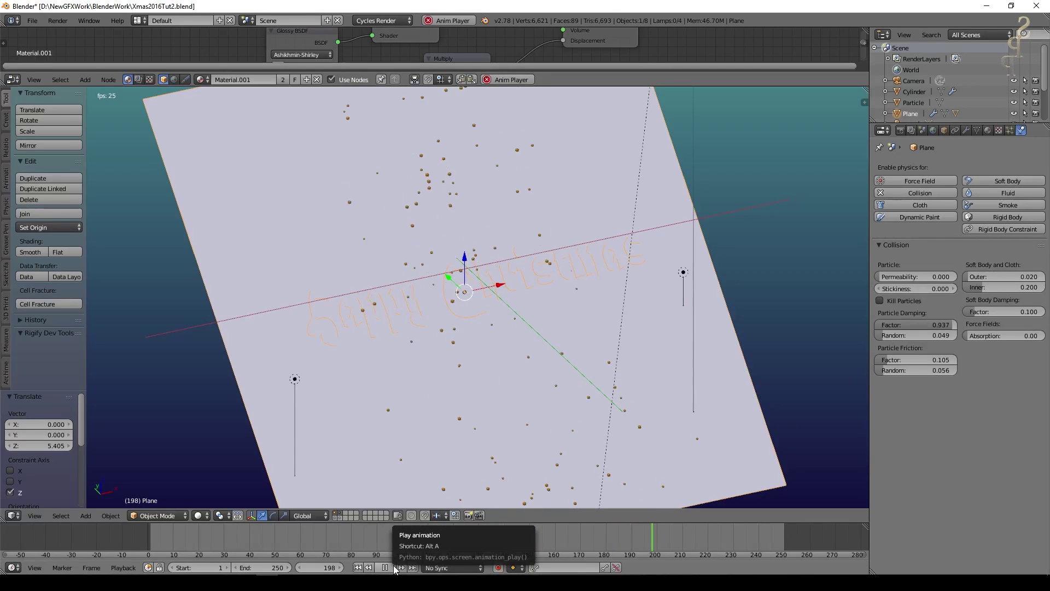
pyautogui.click(398, 569)
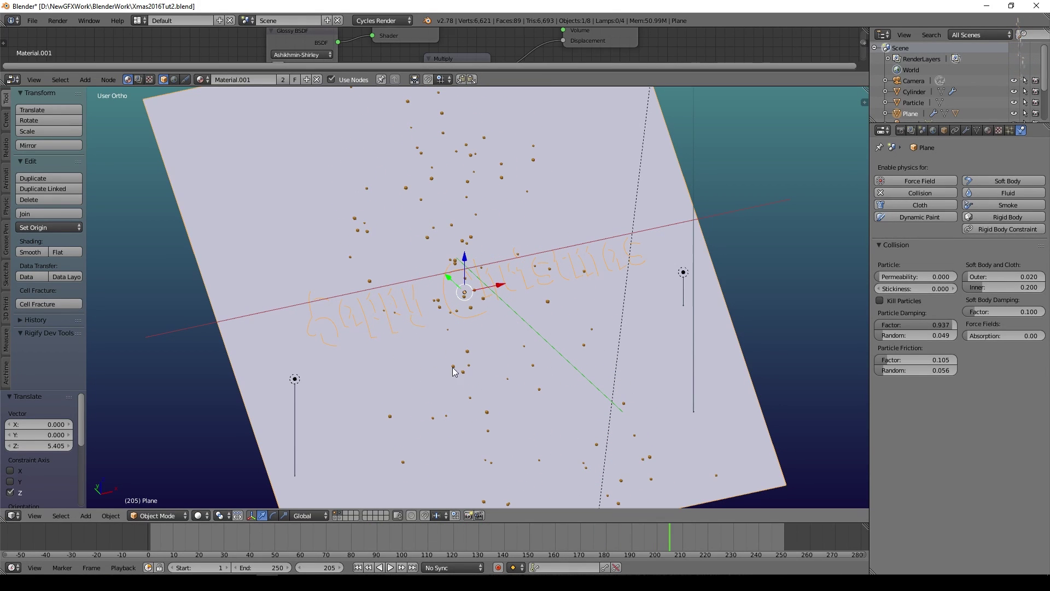
pyautogui.rightClick(467, 311)
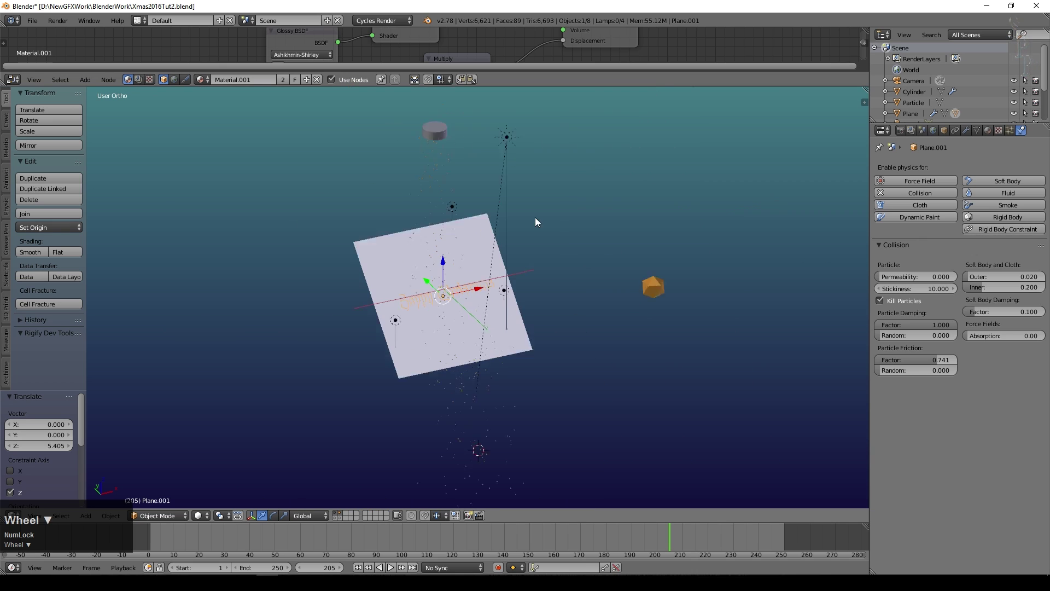
# - In the cylinder's particle physics set Size 0.05 and Random Size 0.647
pyautogui.rightClick(444, 167)
pyautogui.scroll(-3)
pyautogui.click(1011, 134)
pyautogui.scroll(-3)
pyautogui.click(888, 410)
pyautogui.scroll(3)
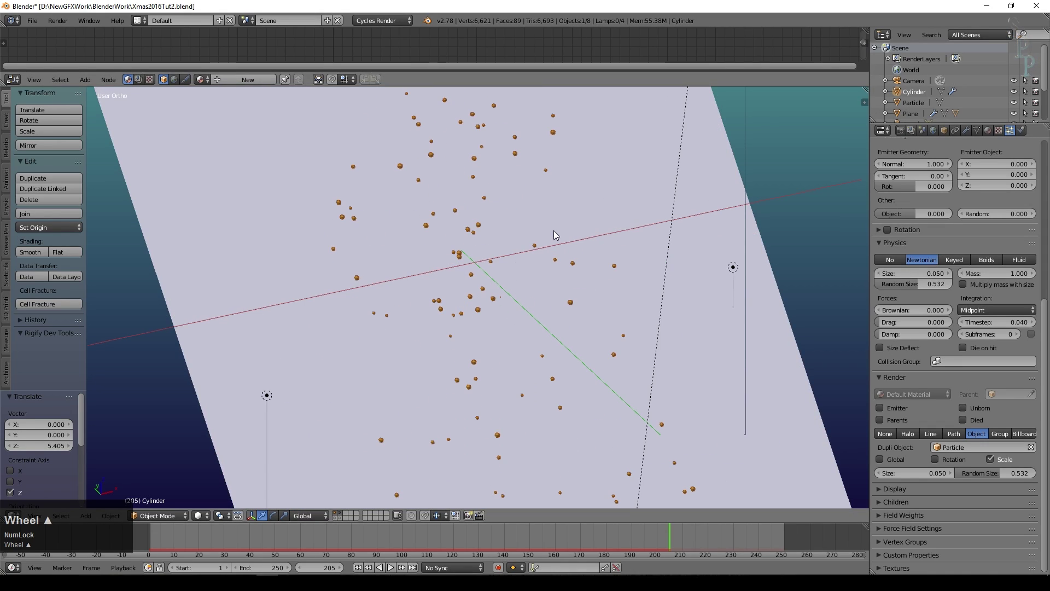
pyautogui.click(952, 476)
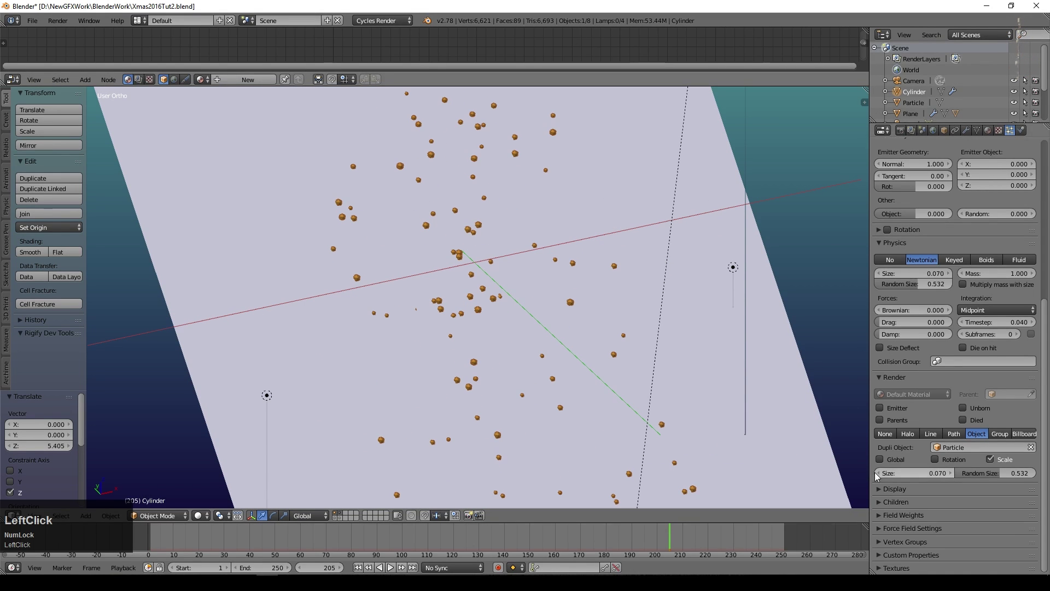
pyautogui.scroll(3)
pyautogui.click(892, 429)
pyautogui.scroll(-3)
# - Enable Rotation with Normal orientation, random phase and Random angular velocity 0.9
pyautogui.click(970, 410)
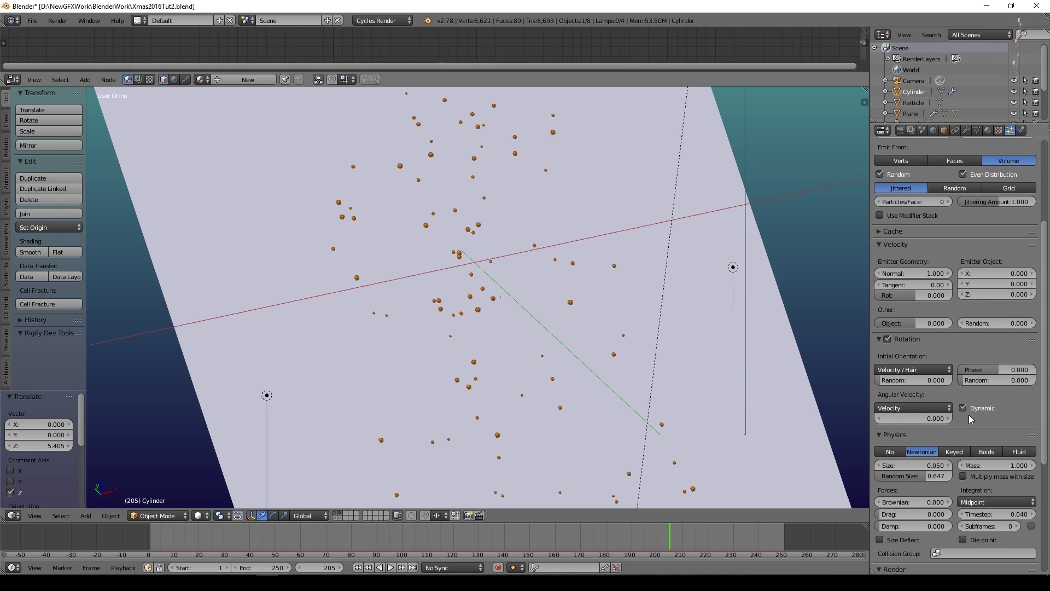
pyautogui.click(921, 413)
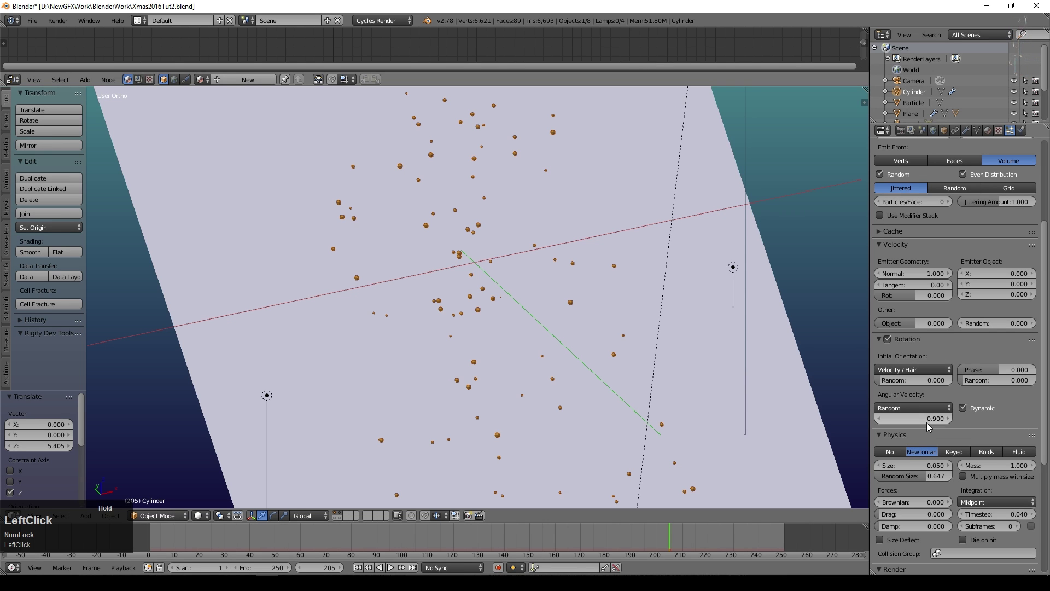
pyautogui.click(897, 344)
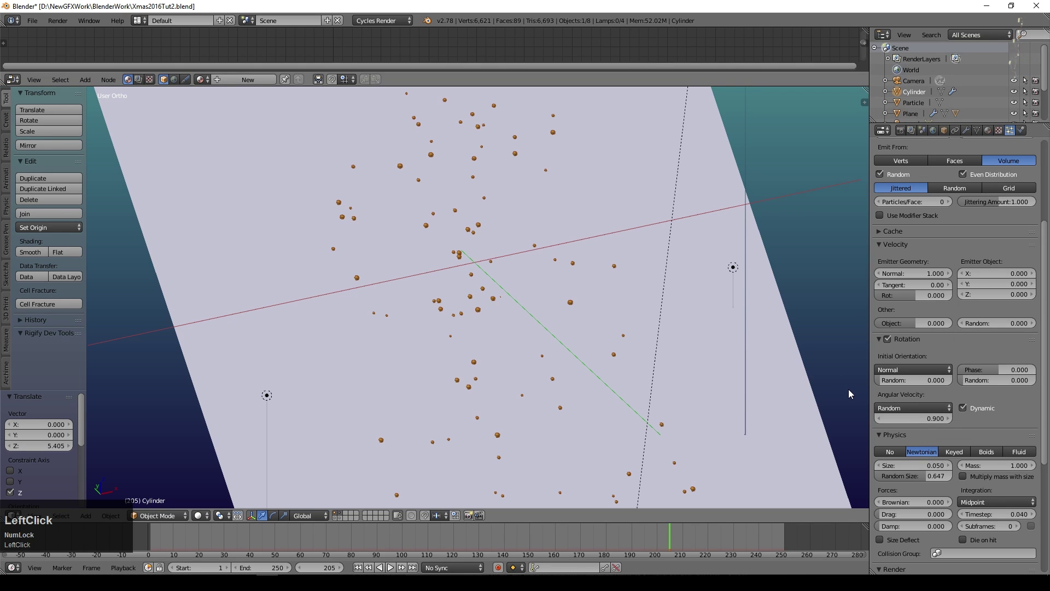
pyautogui.click(888, 384)
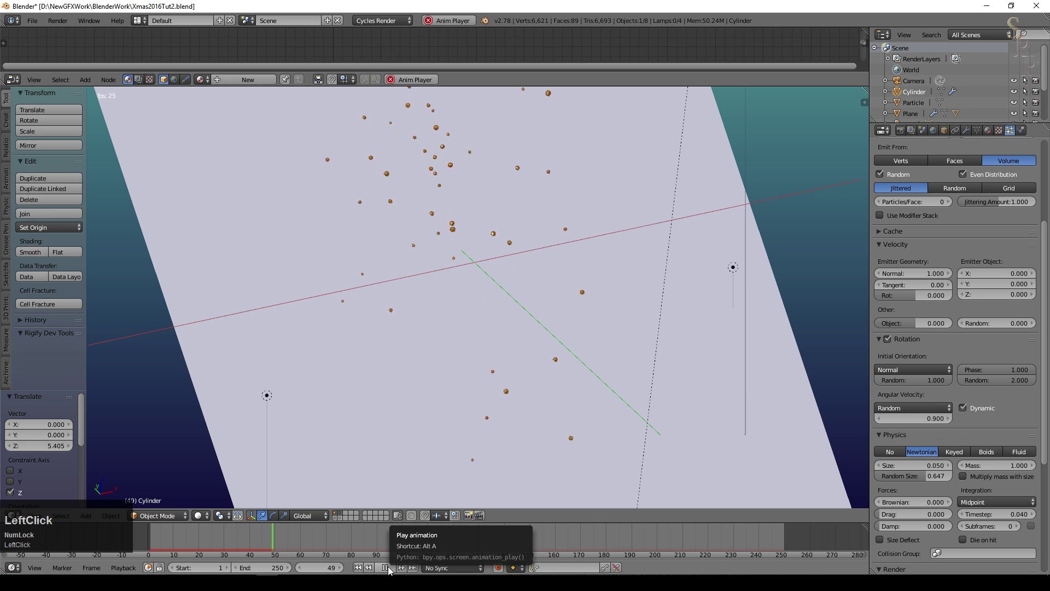
# - Stop playback and keep particles rendered after they die
pyautogui.click(390, 569)
pyautogui.click(457, 400)
pyautogui.scroll(-3)
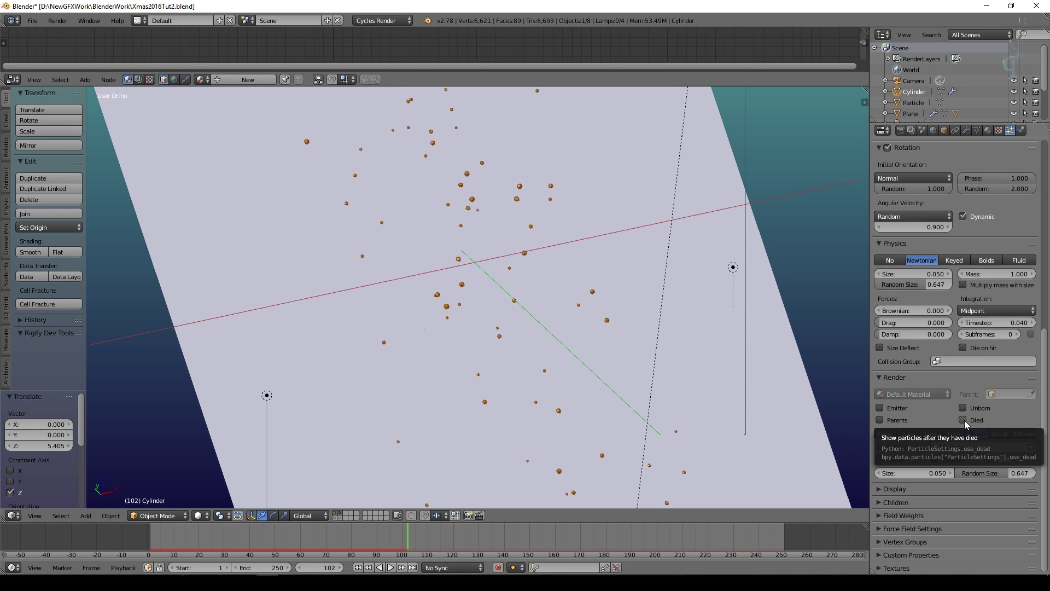
pyautogui.click(966, 422)
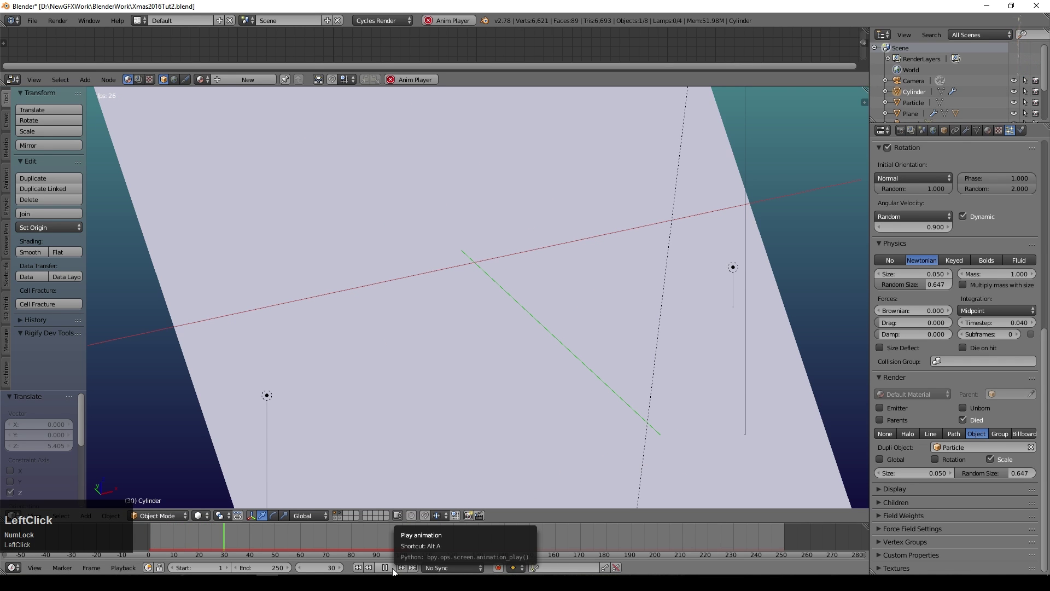
pyautogui.scroll(3)
pyautogui.scroll(-3)
pyautogui.middleClick(502, 178)
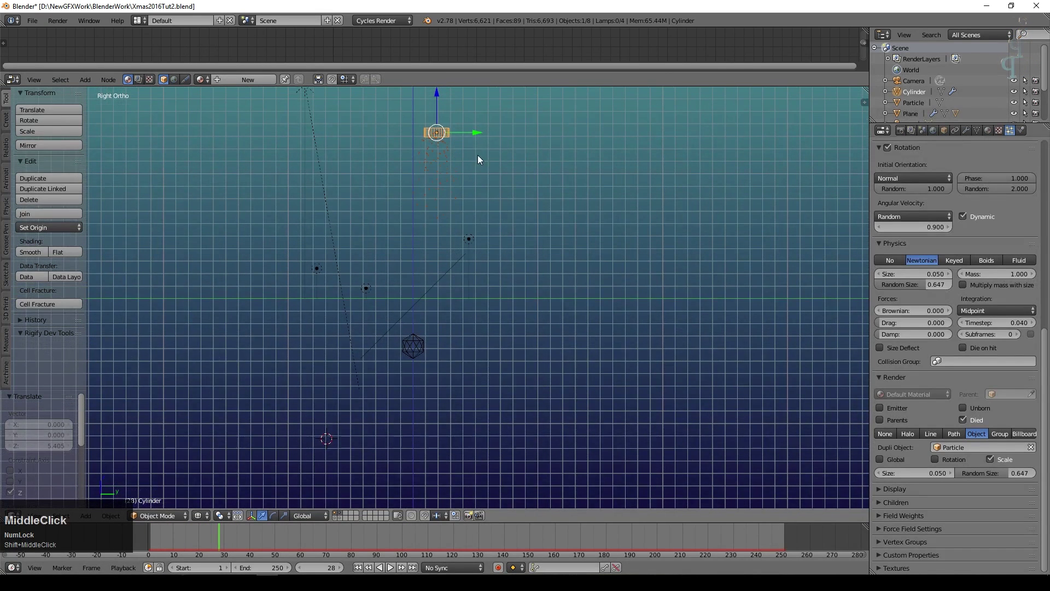
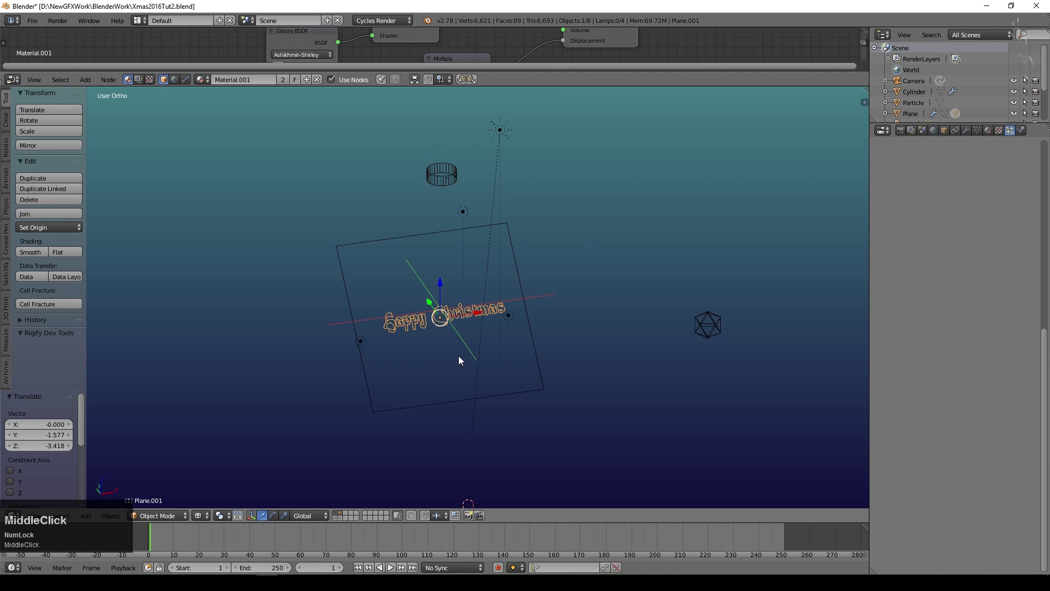
pyautogui.press('m')
pyautogui.click(585, 369)
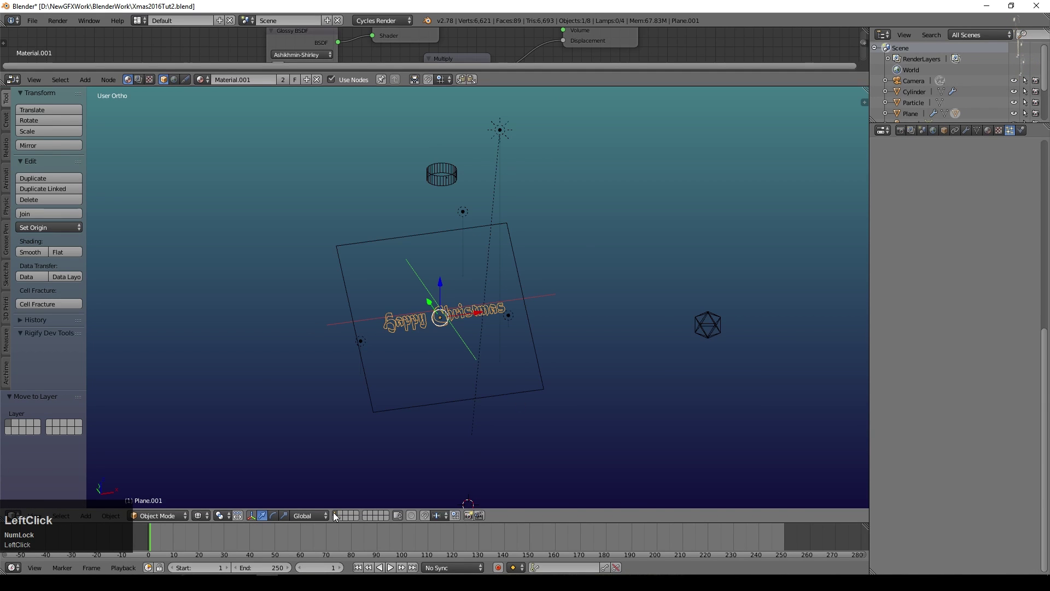
pyautogui.scroll(3)
pyautogui.click(361, 567)
pyautogui.press('z')
pyautogui.click(394, 567)
pyautogui.scroll(3)
pyautogui.scroll(-3)
pyautogui.click(386, 568)
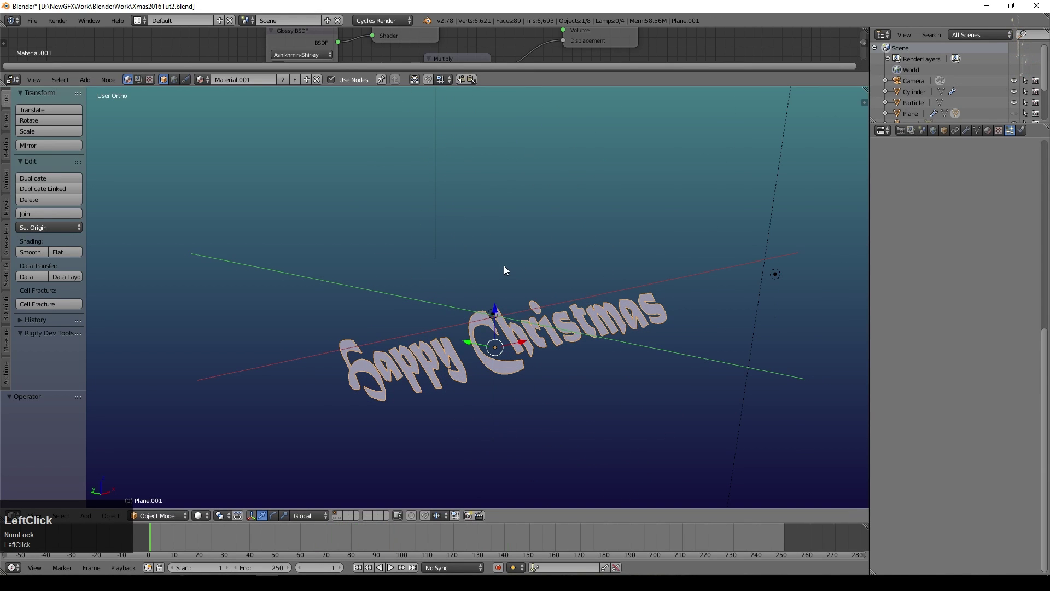
pyautogui.press('alt+h')
pyautogui.scroll(-3)
pyautogui.scroll(3)
pyautogui.click(1031, 219)
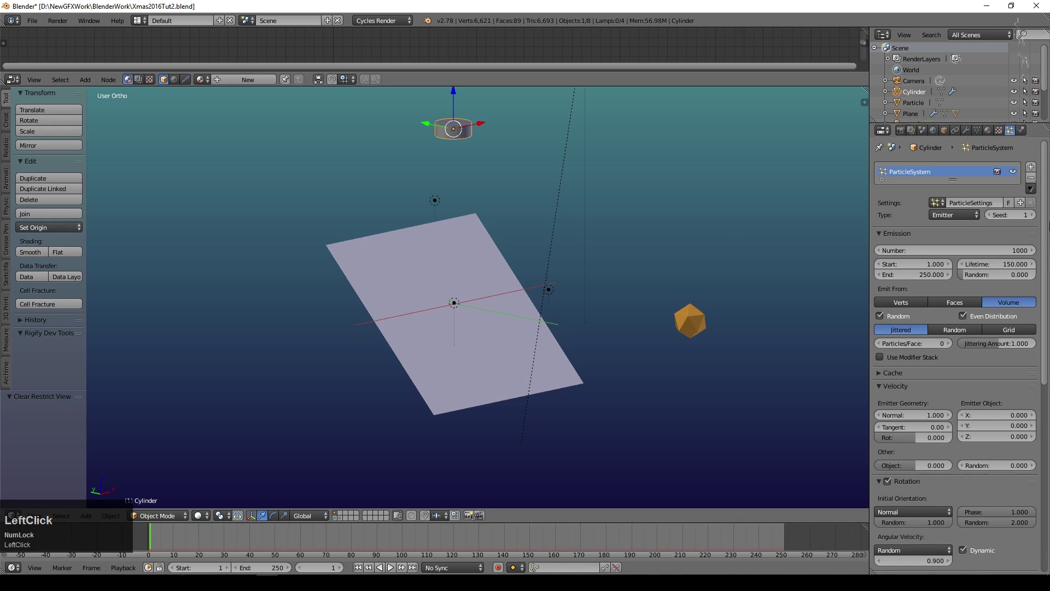
# - Set the Emission Number to 6000 particles
pyautogui.scroll(3)
pyautogui.click(970, 252)
pyautogui.press('KP_6')
pyautogui.press('KP_0')
pyautogui.press('KP_Enter')
# - Play the animation and raise Random Size to 0.921 with Size Deflect enabled
pyautogui.click(394, 568)
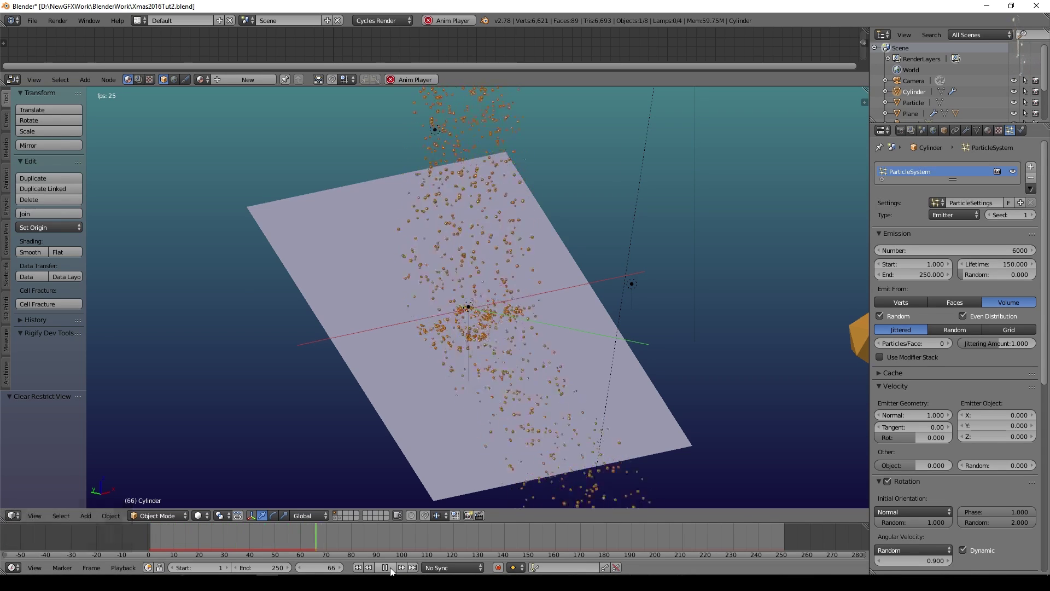
pyautogui.scroll(3)
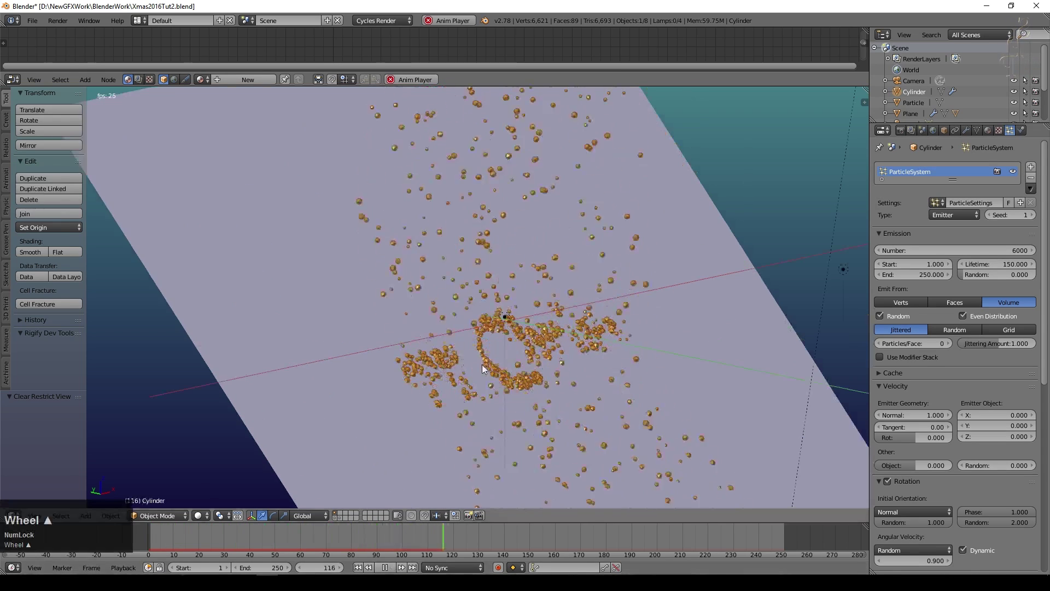
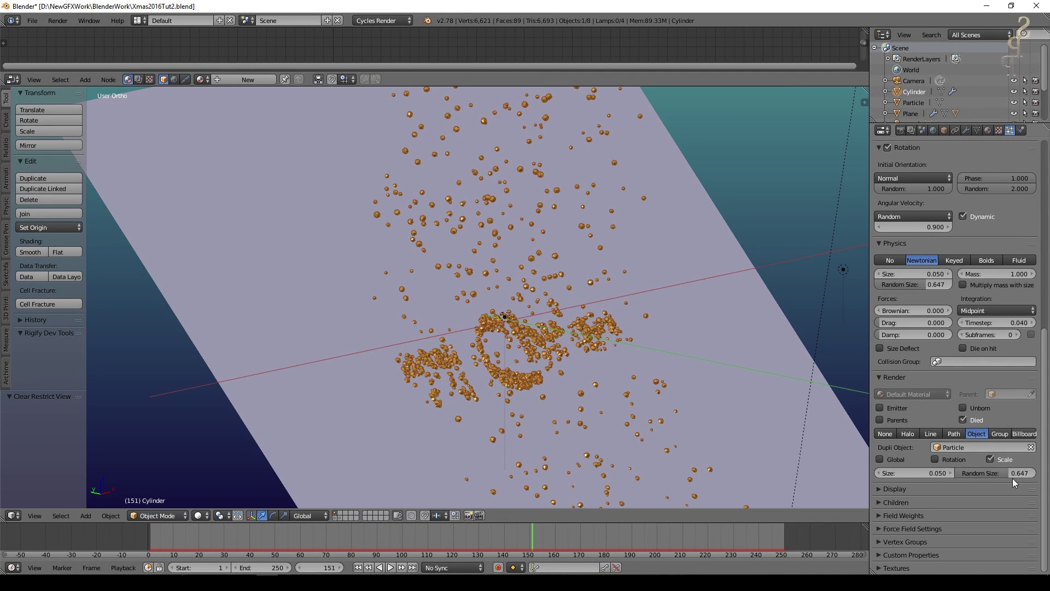
pyautogui.click(1014, 477)
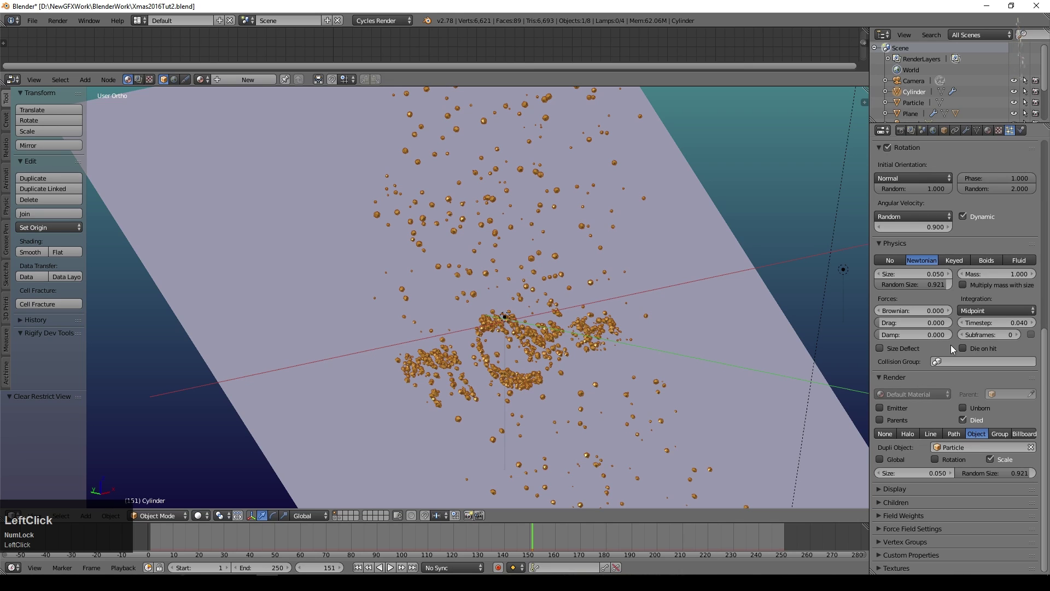
# - Enable size deflection for collisions and set the emission number back to 1000 particles
pyautogui.click(882, 350)
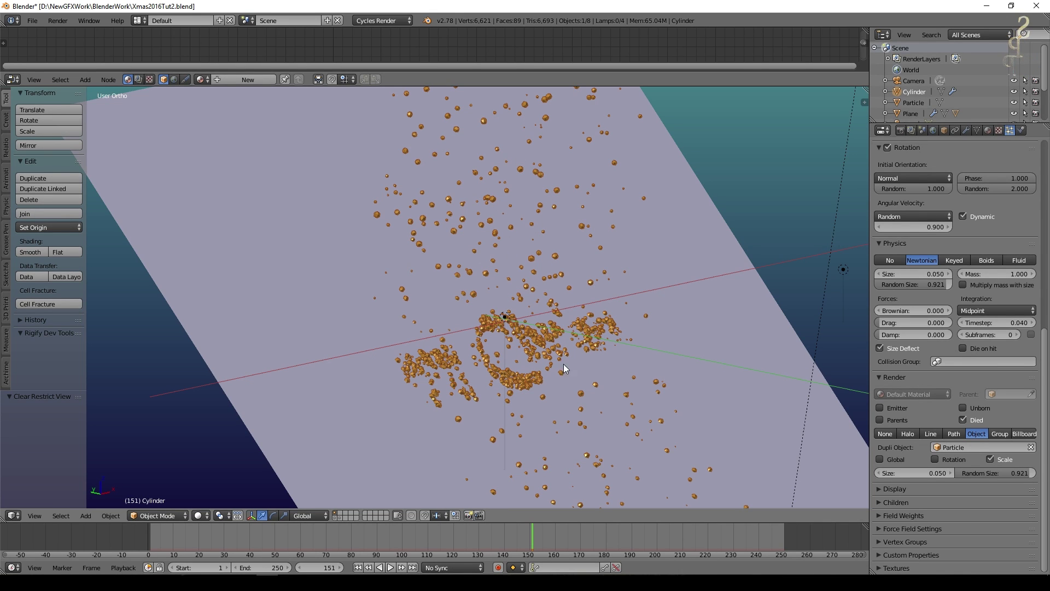
pyautogui.scroll(3)
pyautogui.click(993, 258)
pyautogui.press('KP_1')
pyautogui.press('KP_0')
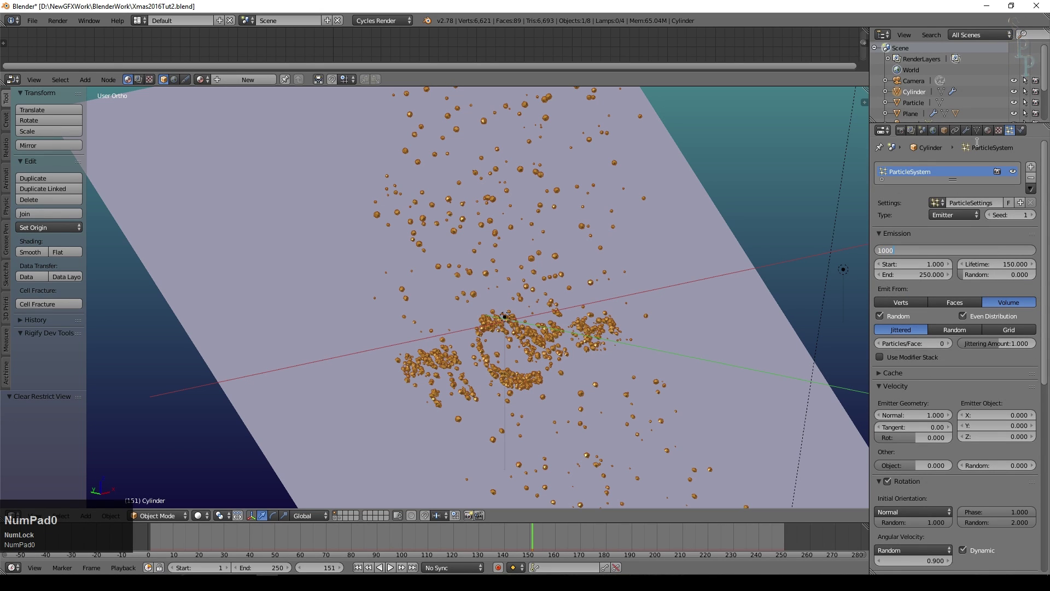
pyautogui.press('KP_Enter')
# - Rewind the animation to frame 1
pyautogui.middleClick(387, 551)
pyautogui.click(363, 569)
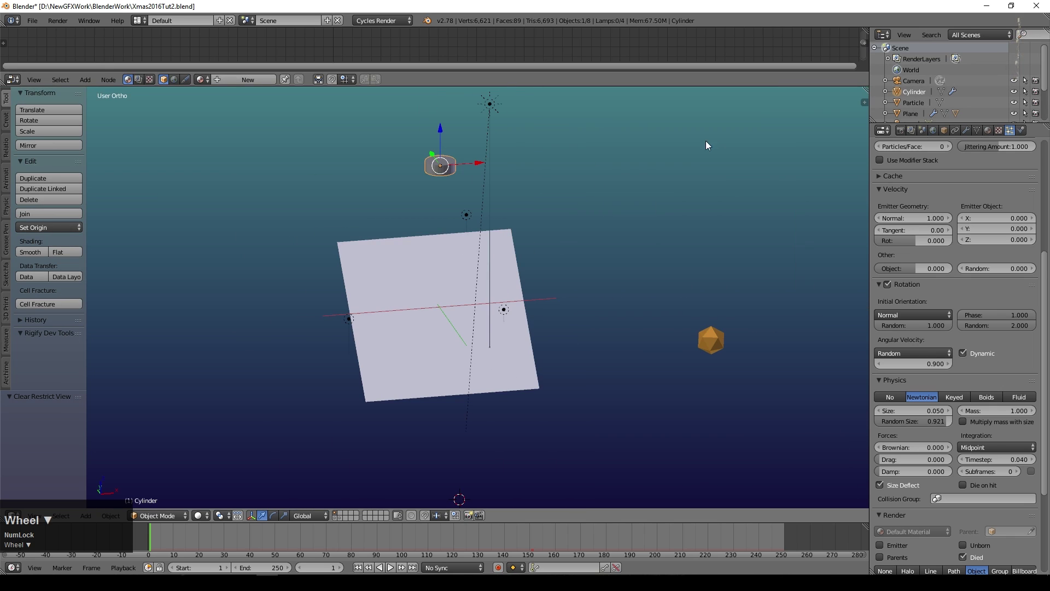
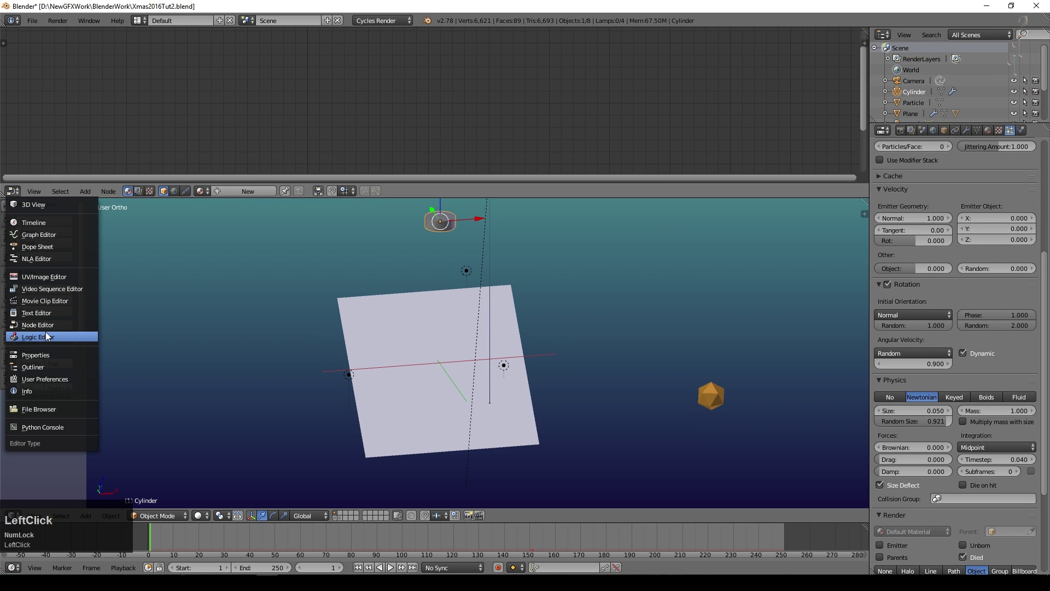
# - Make the upper area a Graph Editor and keyframe the cylinder emitter's location
pyautogui.click(25, 234)
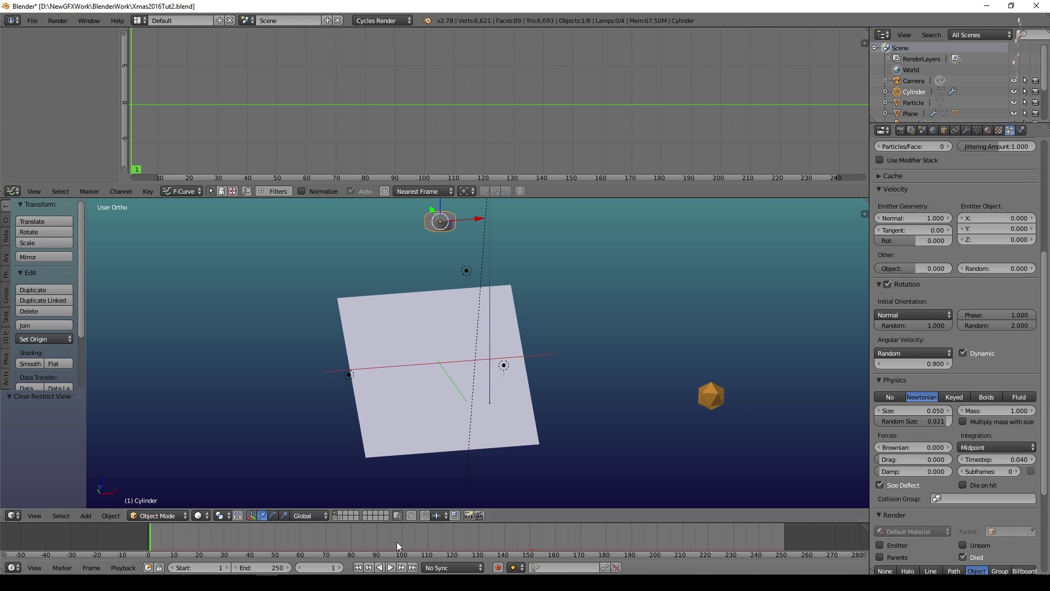
pyautogui.click(358, 569)
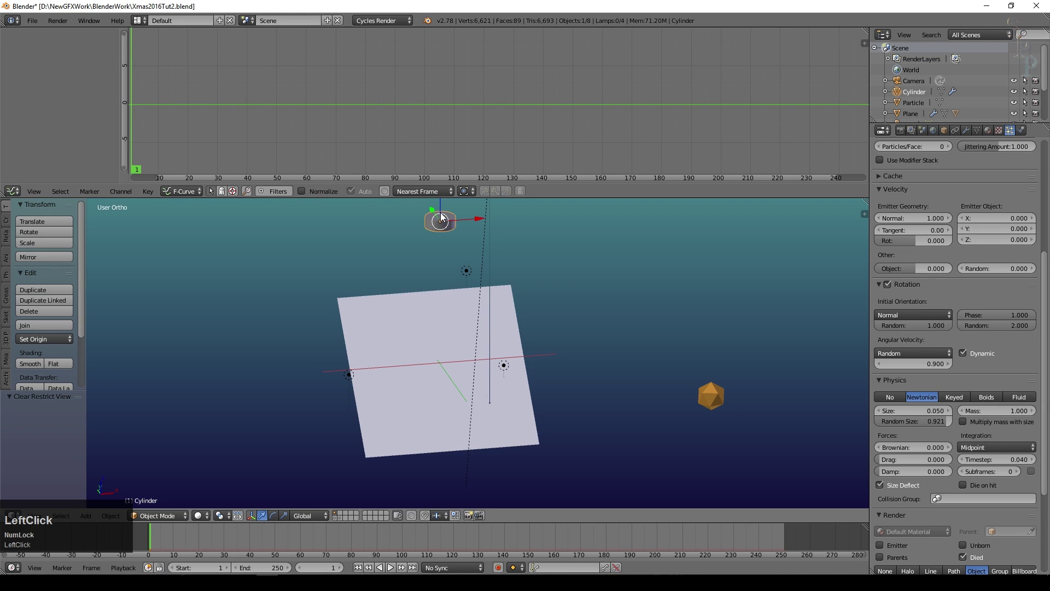
pyautogui.press('i')
pyautogui.click(447, 215)
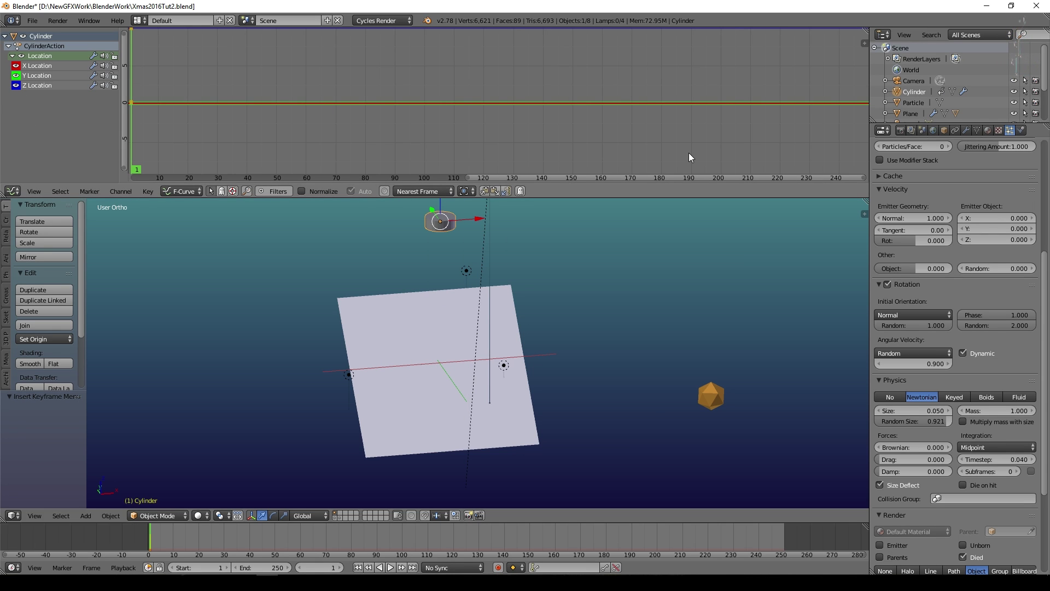
# - Show the X Location curve's modifier settings in the Graph Editor sidebar
pyautogui.press('n')
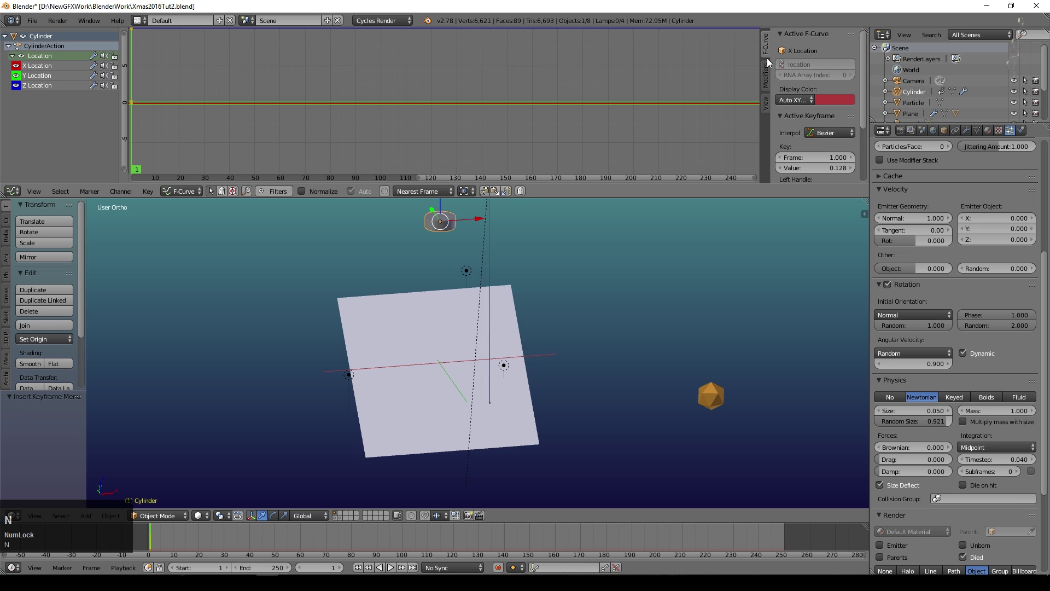
pyautogui.click(768, 71)
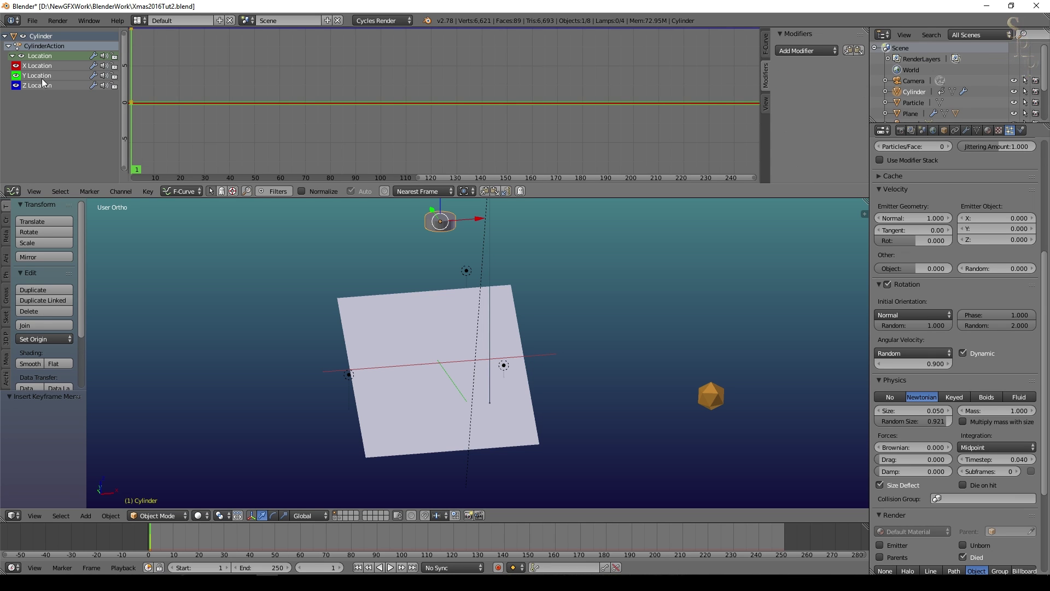
pyautogui.click(41, 69)
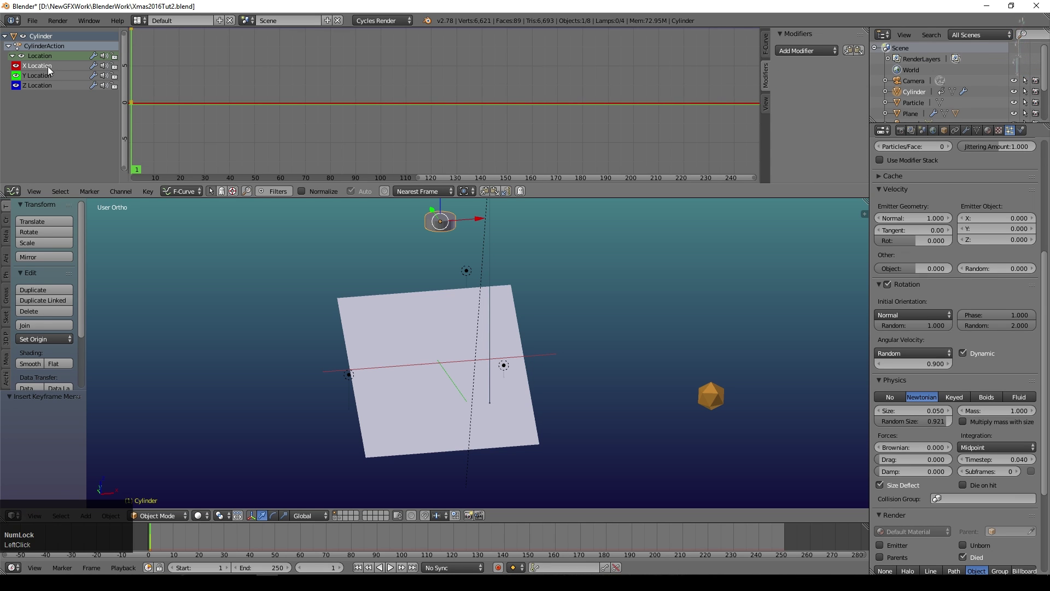
pyautogui.click(469, 223)
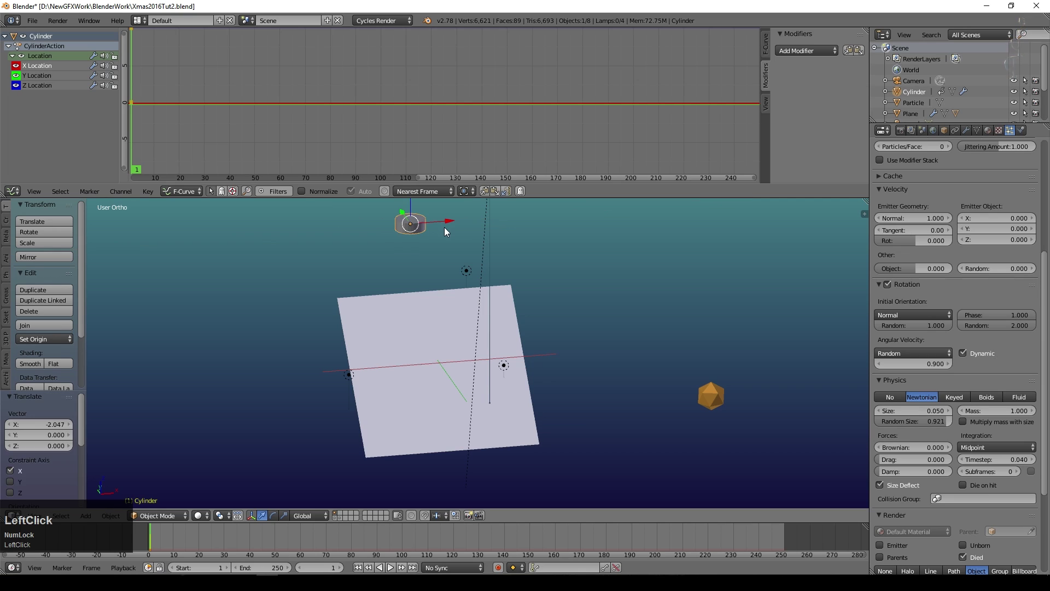
pyautogui.press('ctrl+z')
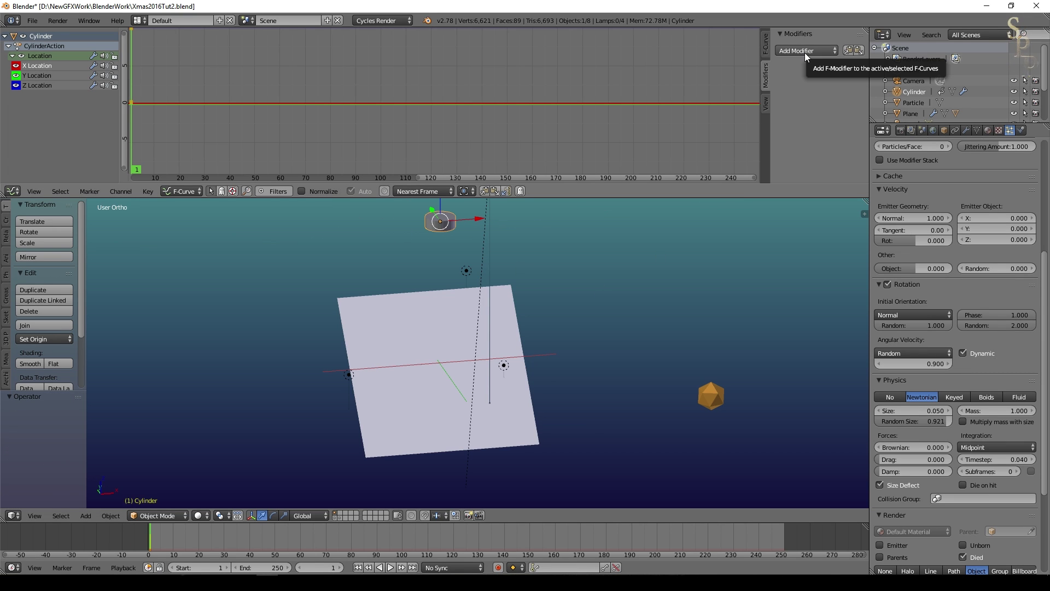
# - Add a Built-In Function sine modifier to the X Location curve and play the wobble
pyautogui.click(808, 56)
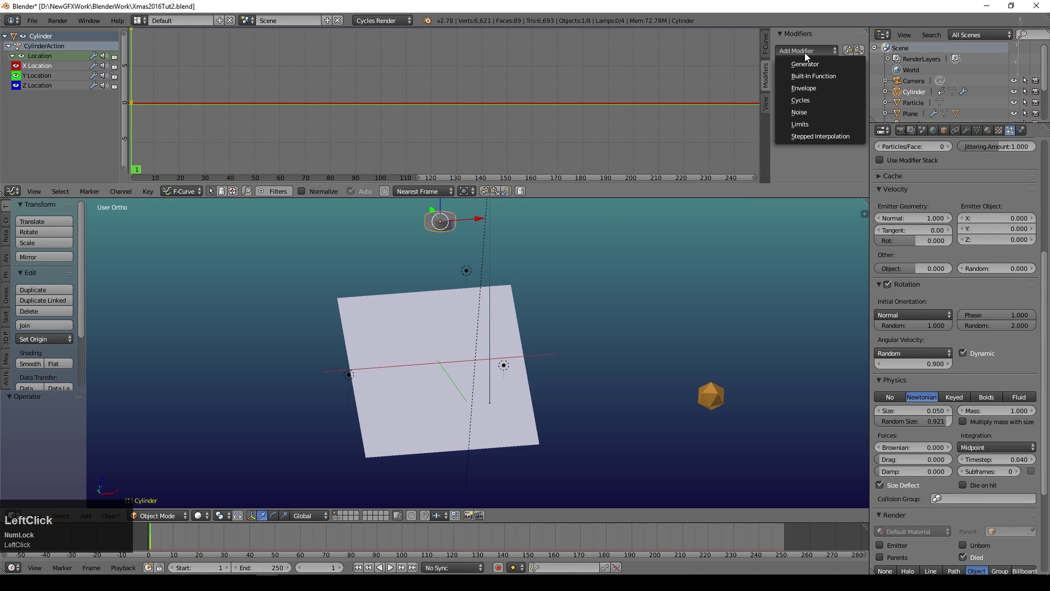
pyautogui.click(819, 78)
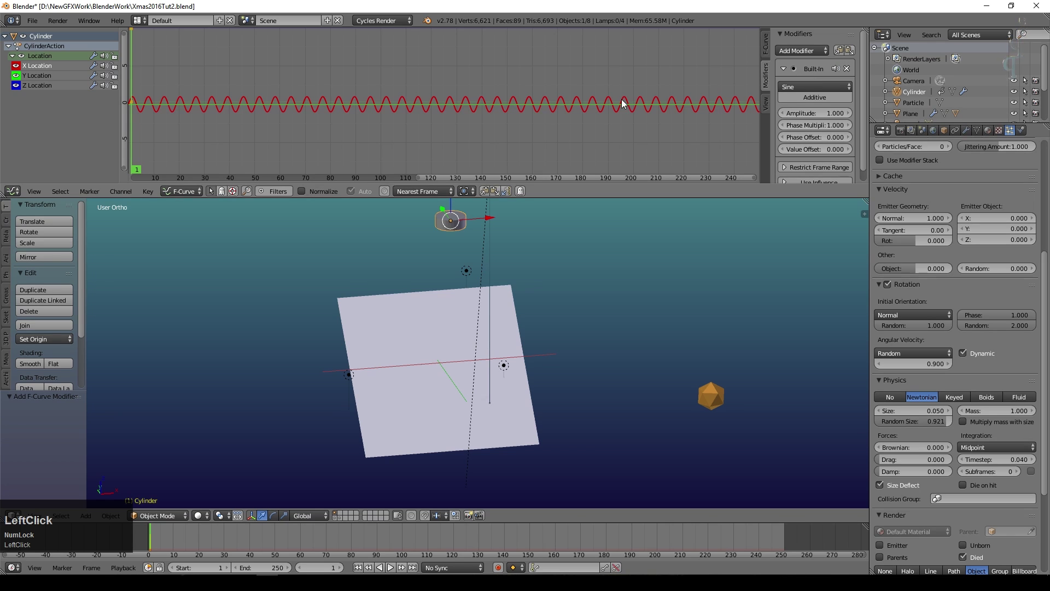
pyautogui.click(392, 567)
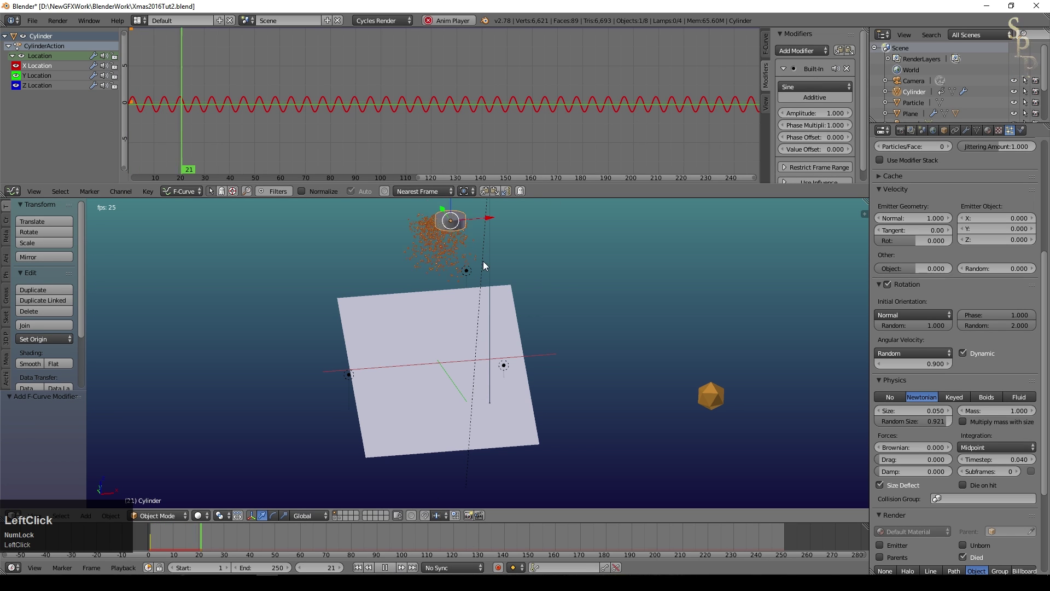
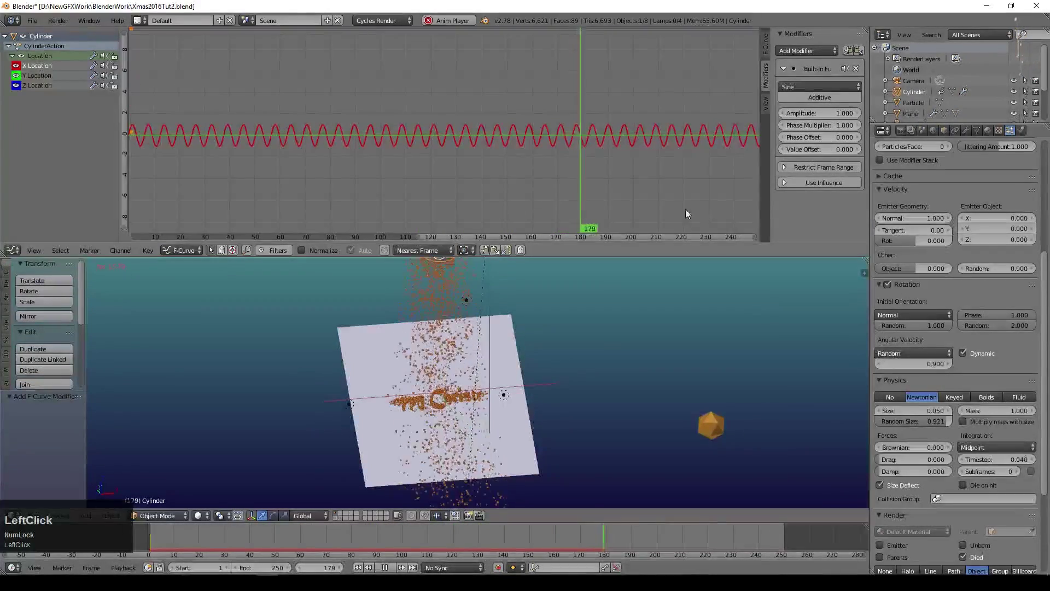
# - Set the sine amplitude to 3.2 and phase multiplier to 0.1, then replay the animation
pyautogui.click(816, 116)
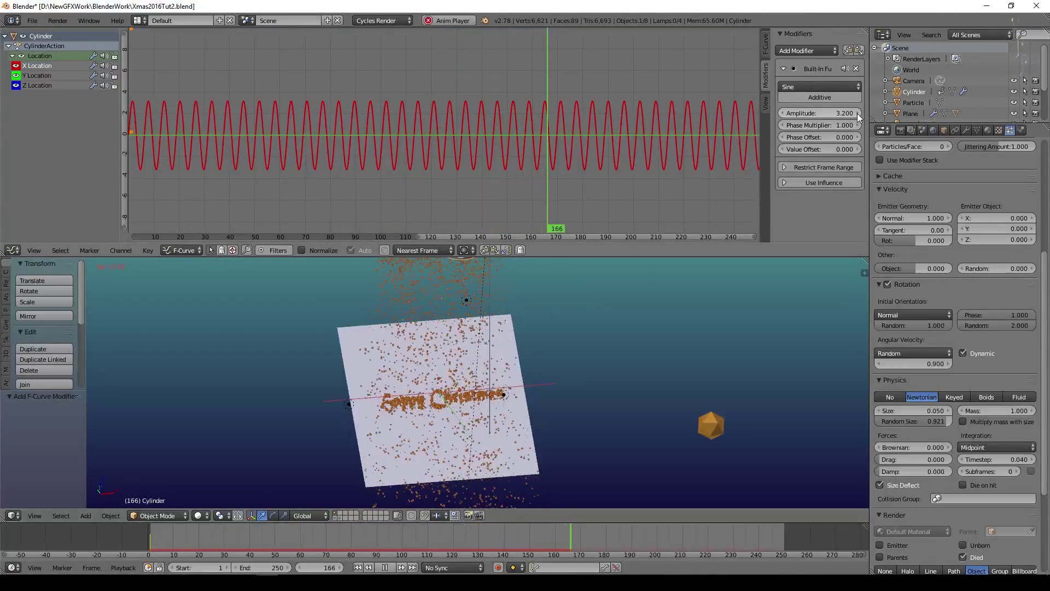
pyautogui.click(797, 128)
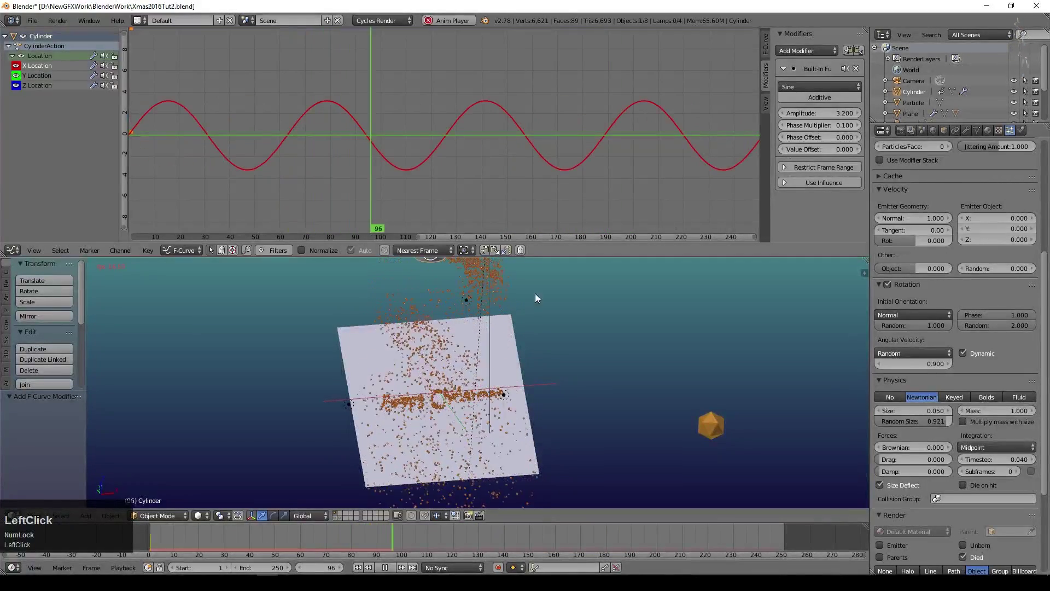
pyautogui.middleClick(629, 306)
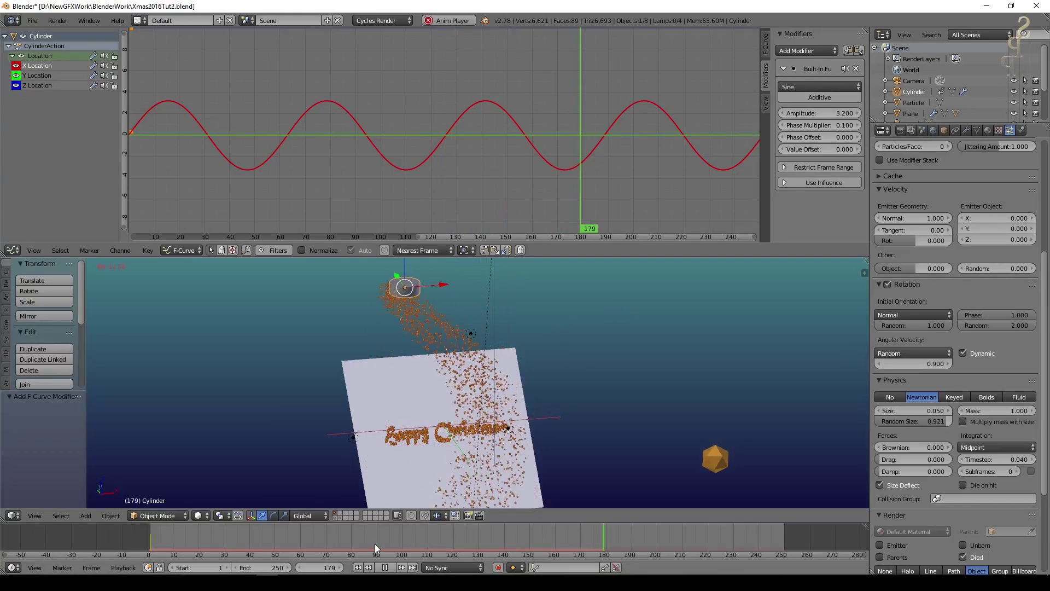
pyautogui.click(389, 568)
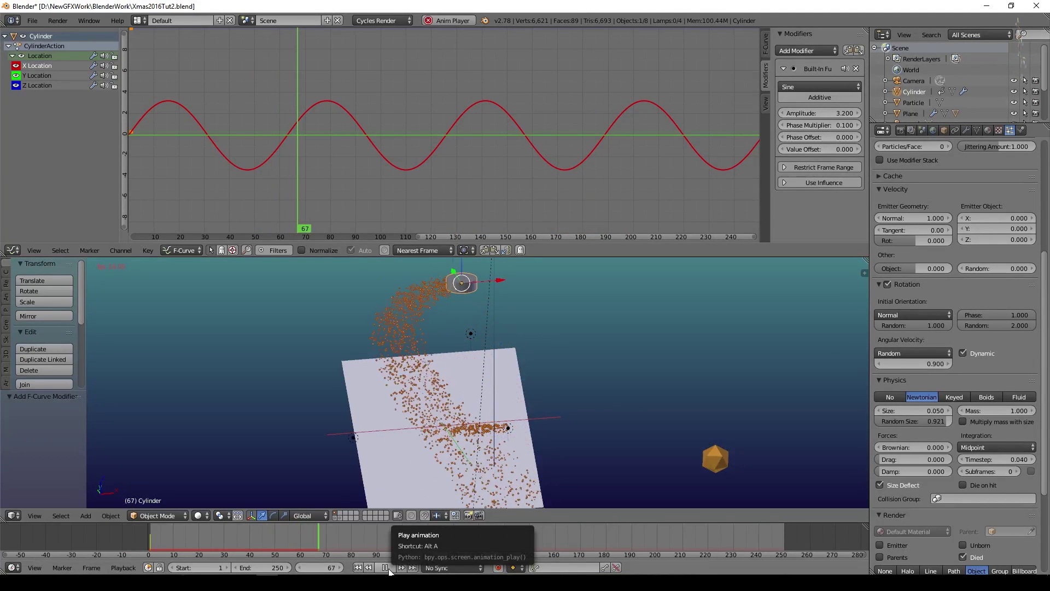
# - Give the sine modifier a phase offset of -1.8 and check the wobble from frame 1
pyautogui.click(393, 569)
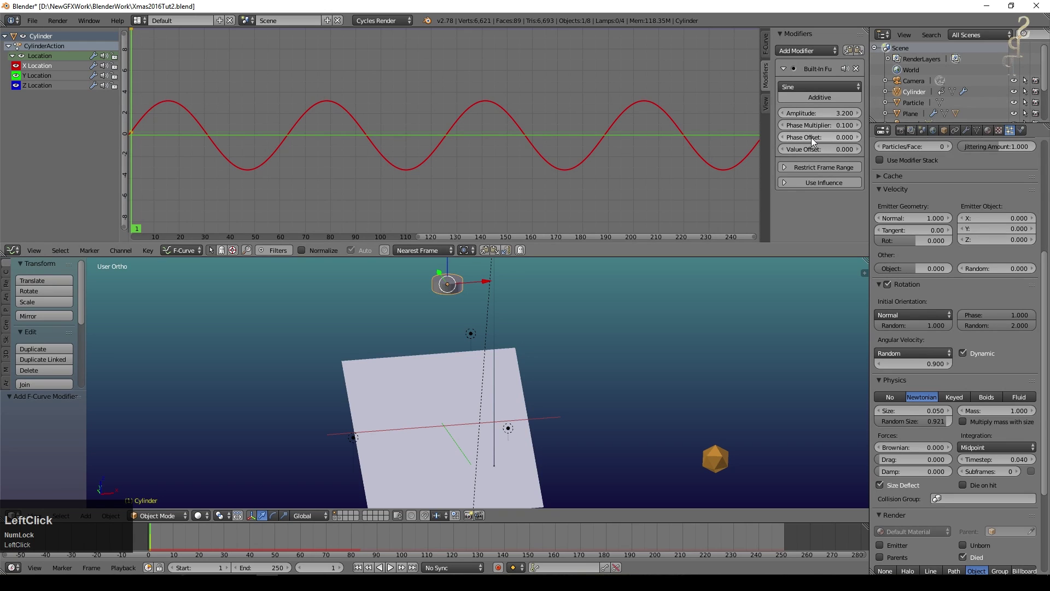
pyautogui.click(815, 140)
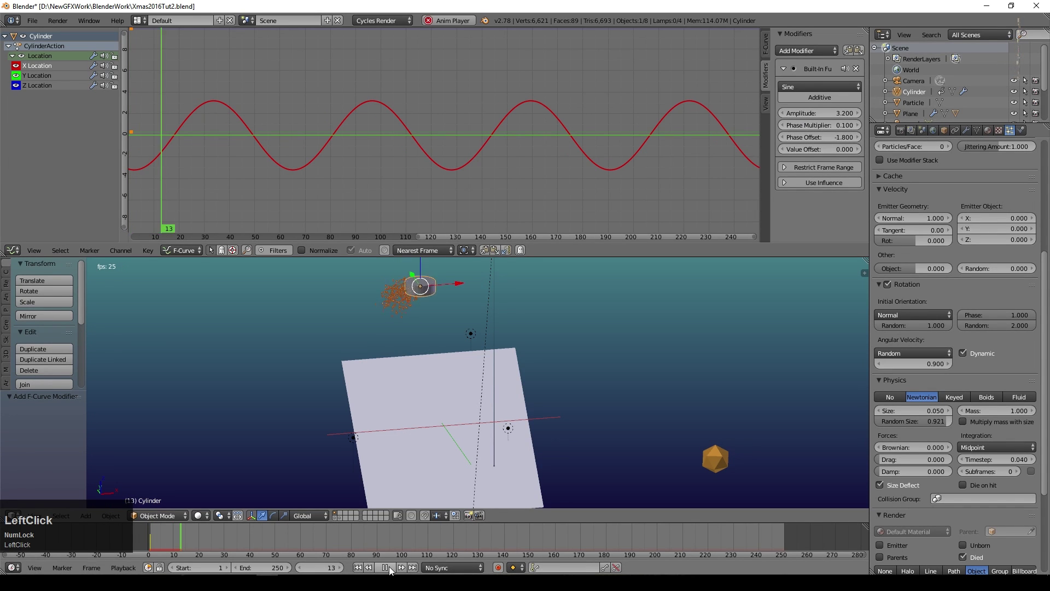
pyautogui.click(392, 569)
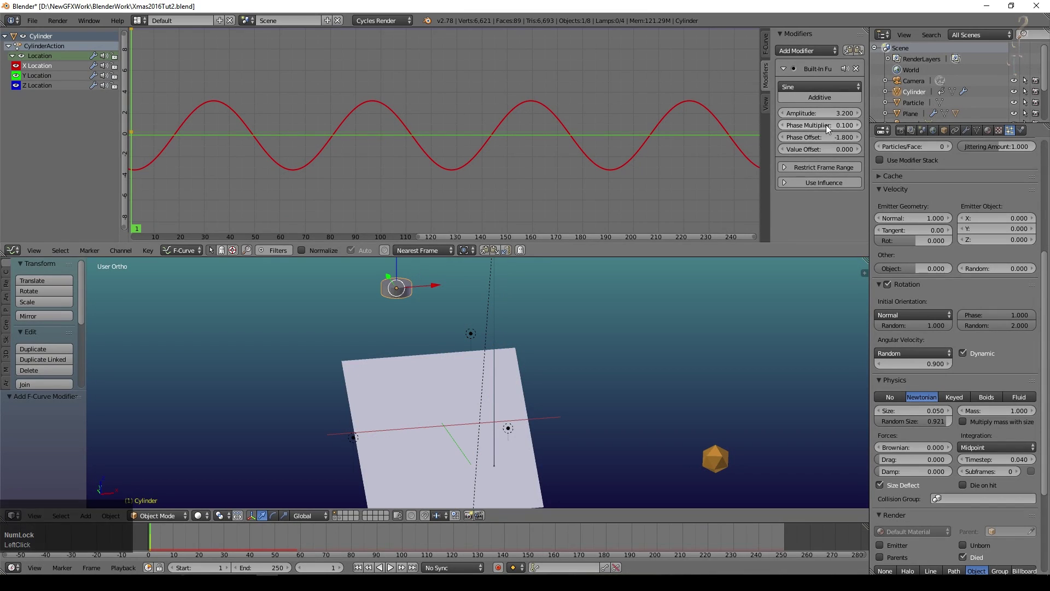
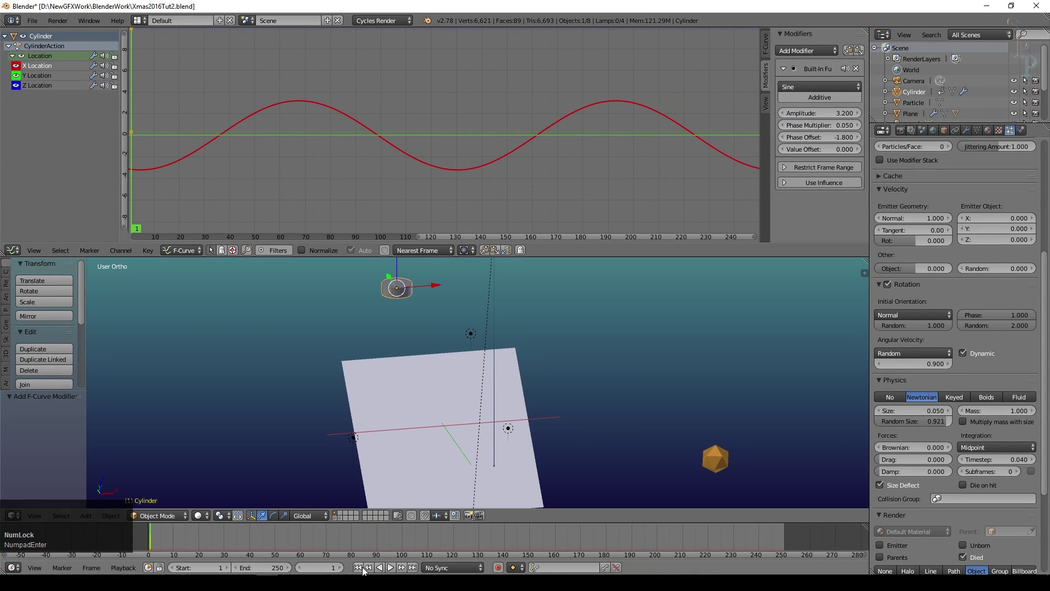
pyautogui.click(830, 116)
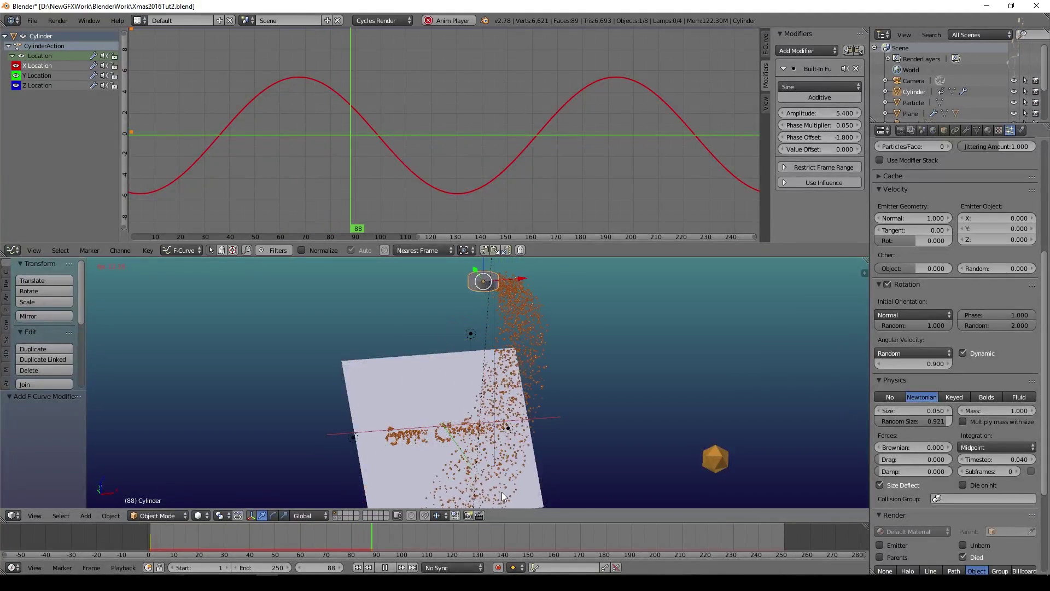
pyautogui.click(390, 568)
pyautogui.click(359, 567)
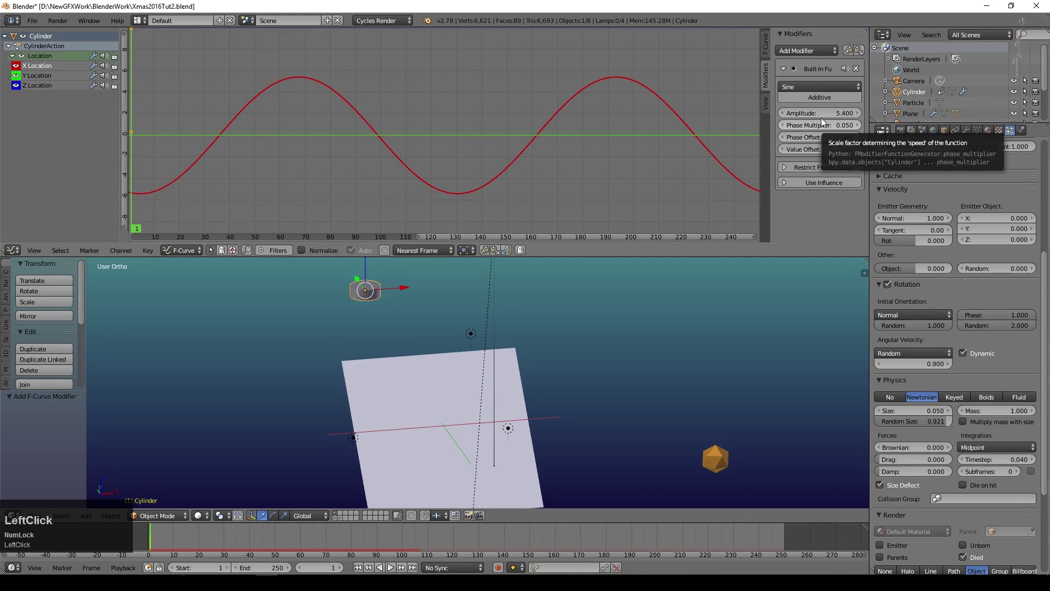
# - Raise the amplitude to 6.2 and slow the phase multiplier to 0.03, then play the animation
pyautogui.click(822, 114)
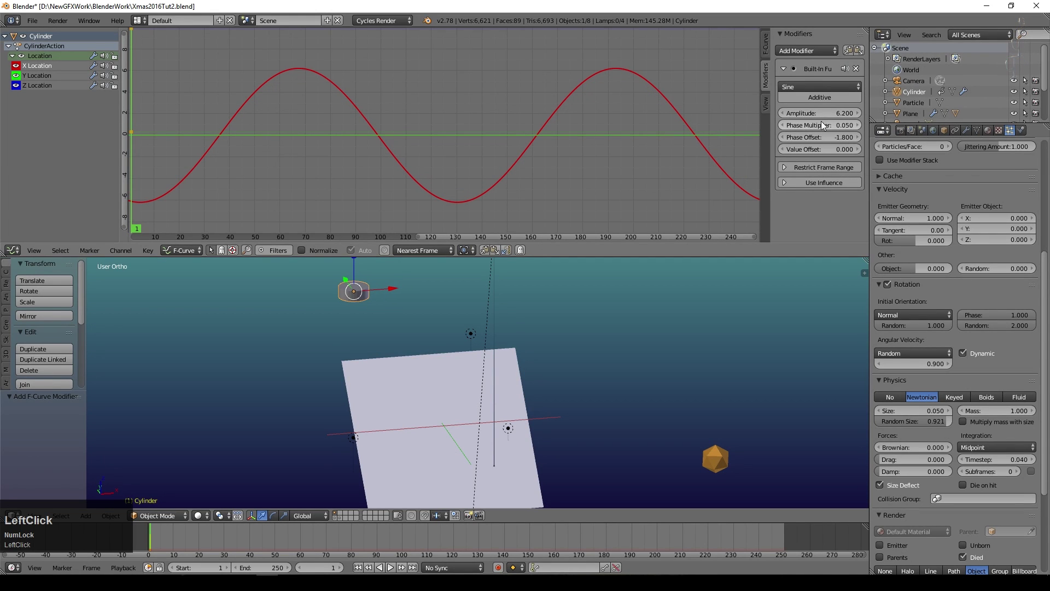
pyautogui.press('KP_Decimal')
pyautogui.press('KP_0')
pyautogui.press('KP_3')
pyautogui.press('KP_Enter')
pyautogui.click(363, 564)
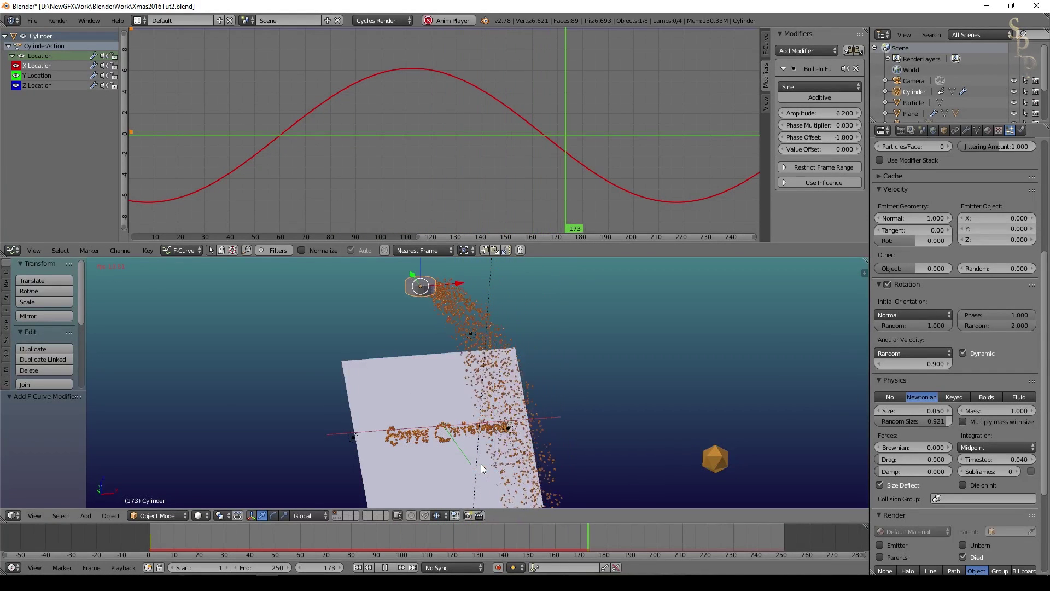
# - Select the Y Location curve and play the animation while orbiting around the scene
pyautogui.click(359, 568)
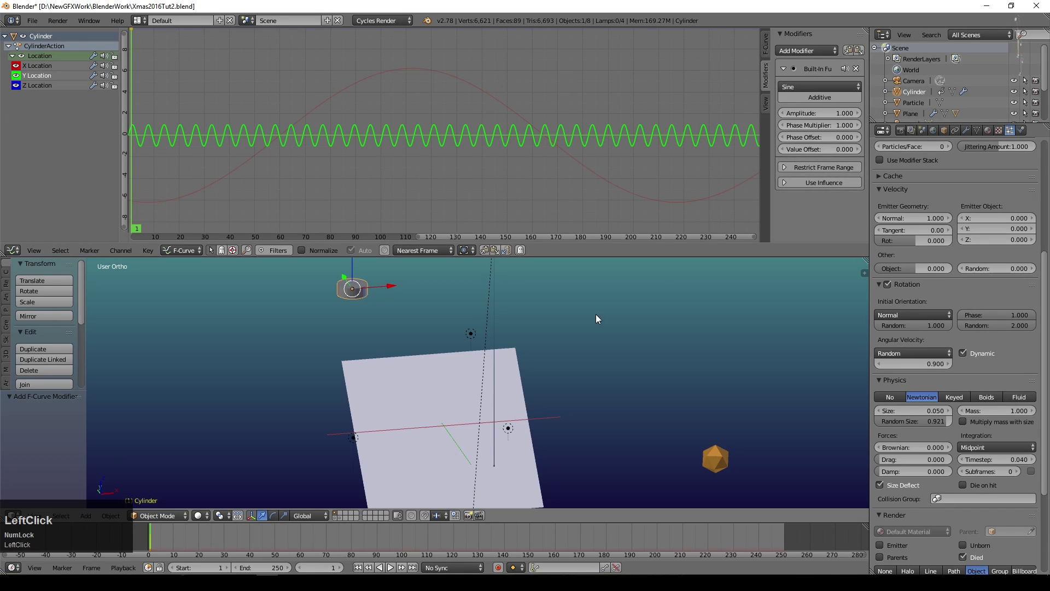
pyautogui.click(389, 568)
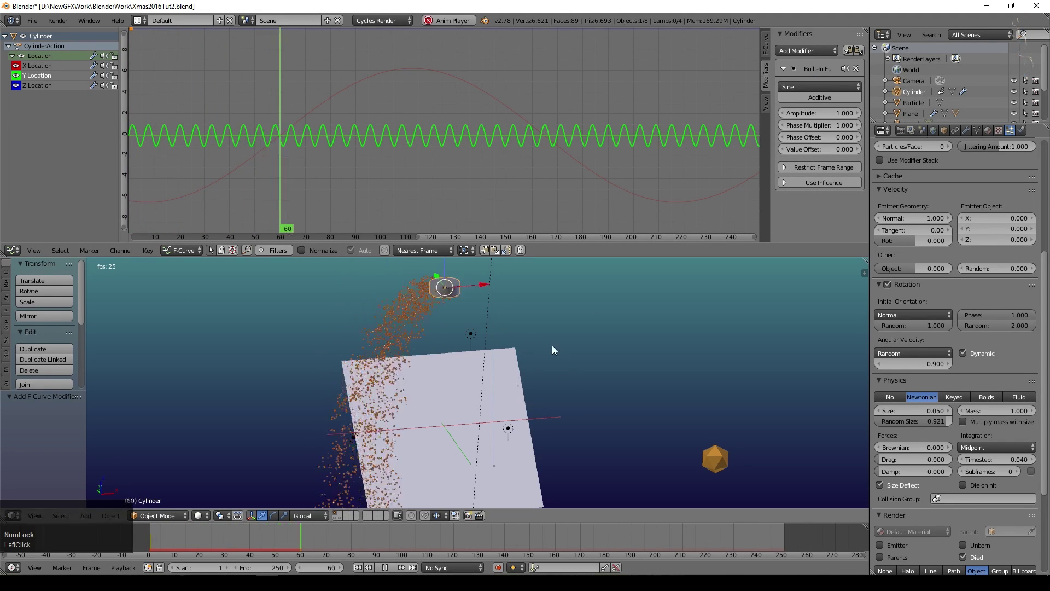
pyautogui.middleClick(482, 417)
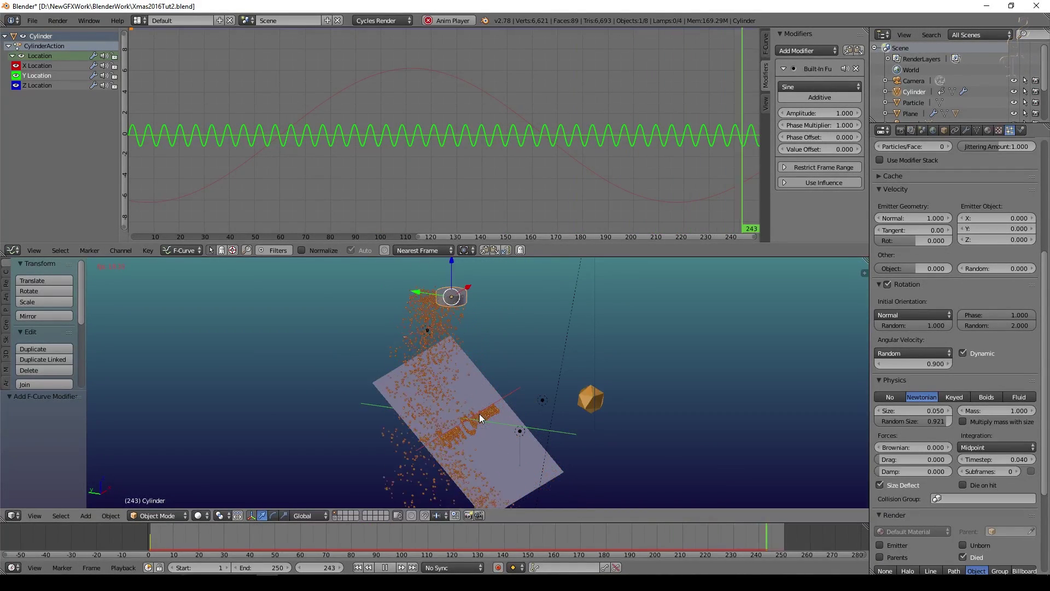
pyautogui.middleClick(835, 179)
# - Set the Y sine wobble to phase multiplier 0.5 and amplitude 2.7
pyautogui.click(823, 133)
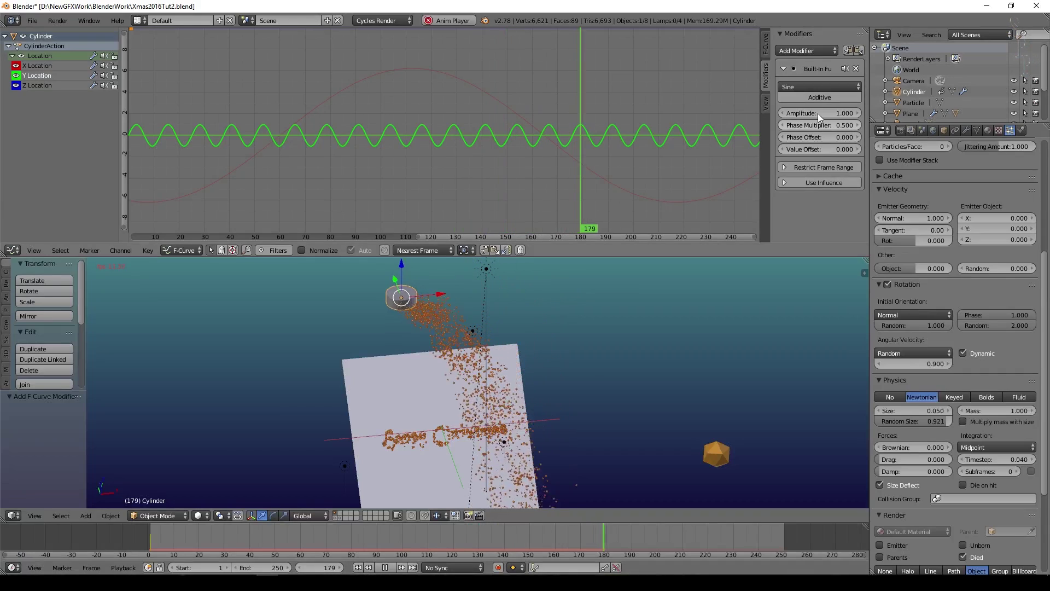
pyautogui.click(823, 113)
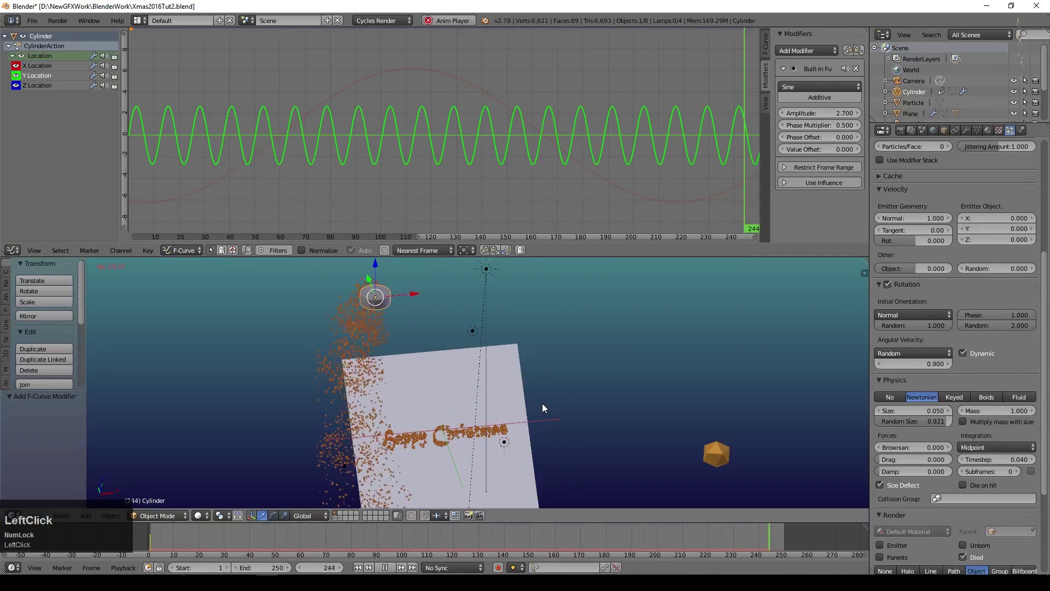
# - View the plane and glitter text through the scene camera and bring up the particle settings
pyautogui.press('KP_0')
pyautogui.middleClick(556, 388)
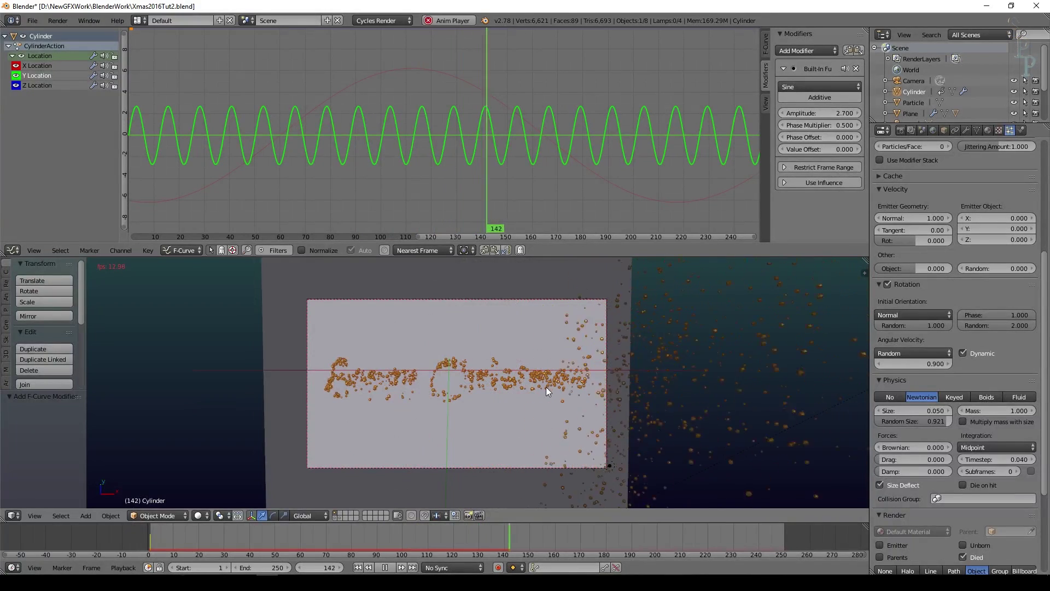
pyautogui.scroll(-3)
pyautogui.scroll(3)
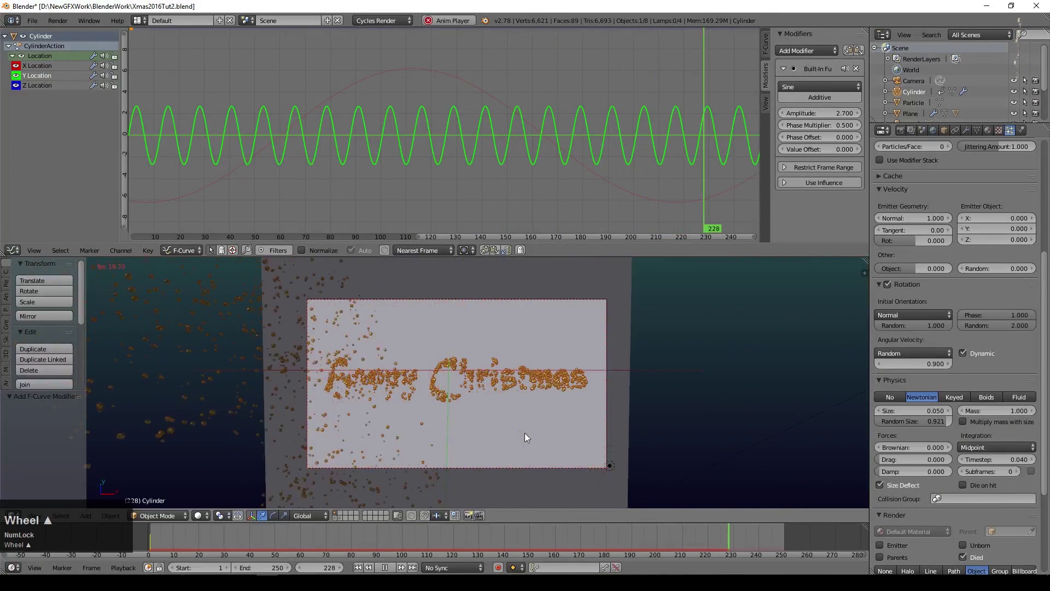
pyautogui.scroll(3)
pyautogui.scroll(-3)
pyautogui.scroll(3)
pyautogui.scroll(-3)
pyautogui.click(884, 476)
# - Raise the emission number to 20000 particles and play a rendered preview in the viewport
pyautogui.scroll(3)
pyautogui.click(984, 388)
pyautogui.press('KP_2')
pyautogui.press('KP_0')
pyautogui.press('KP_Enter')
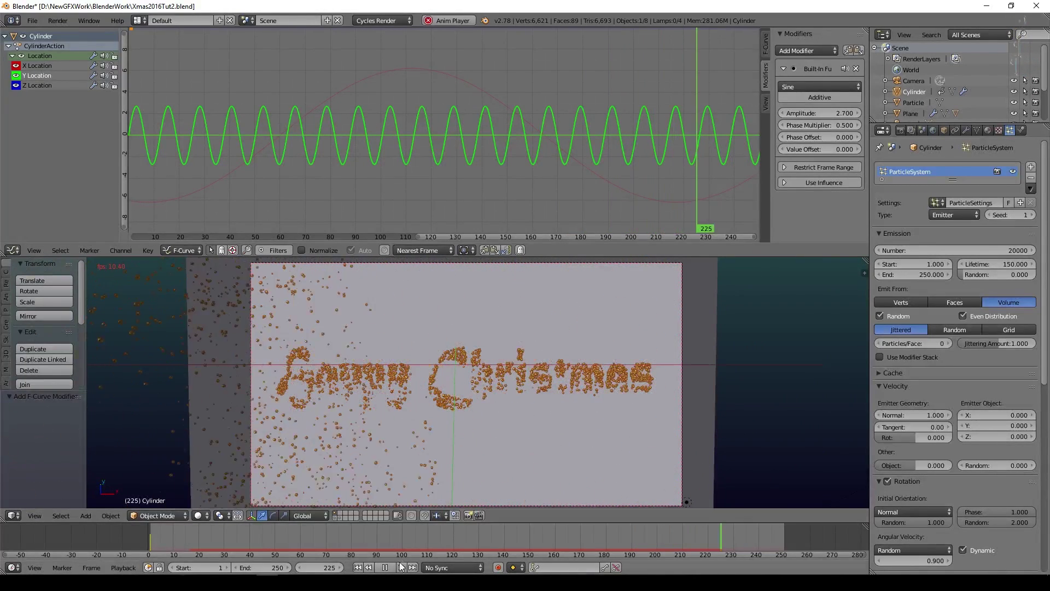
pyautogui.click(390, 569)
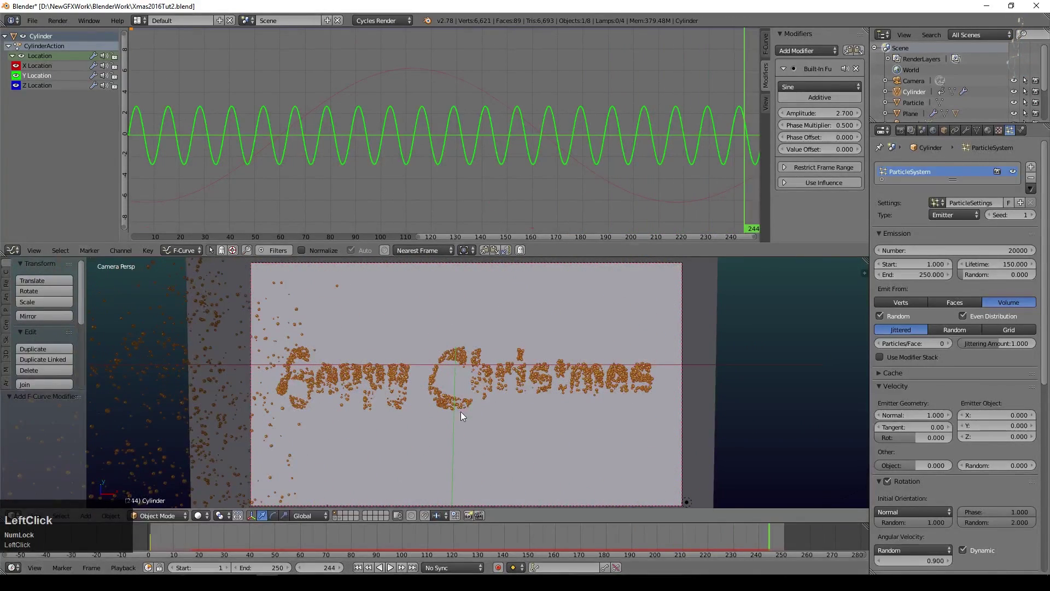